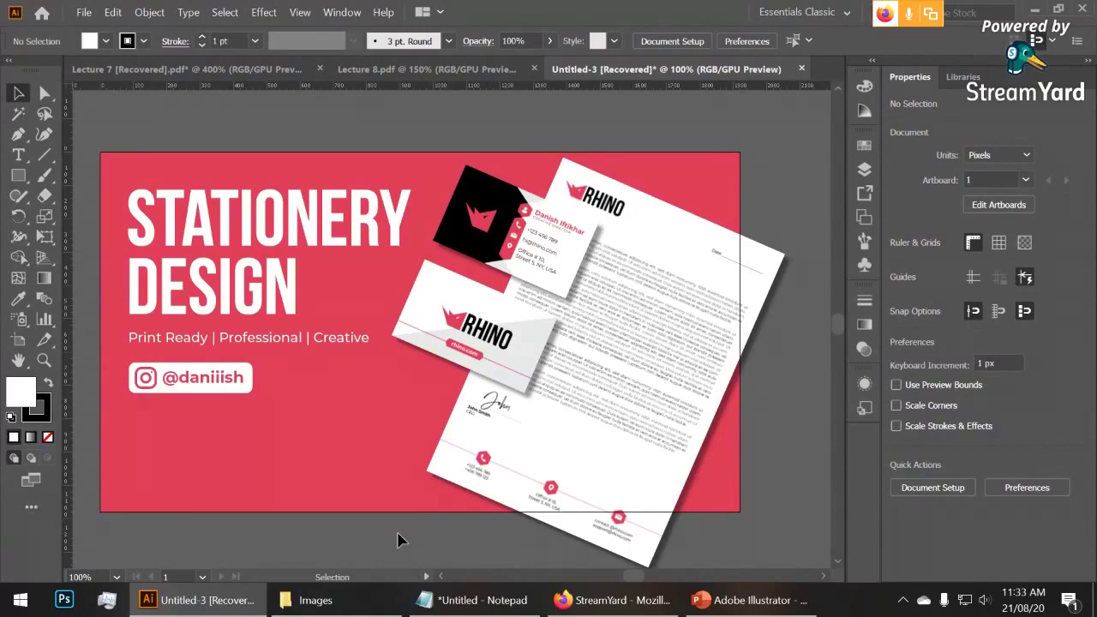
Switch to the PowerPoint presentation and land on slide 3 with the topic list
click(753, 579)
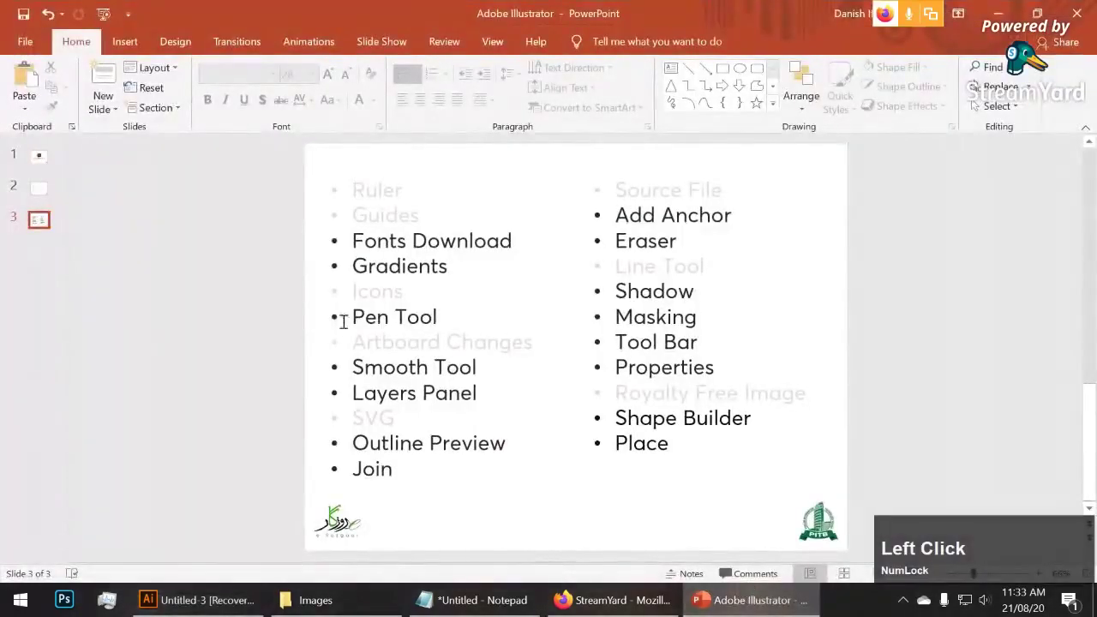
click(303, 329)
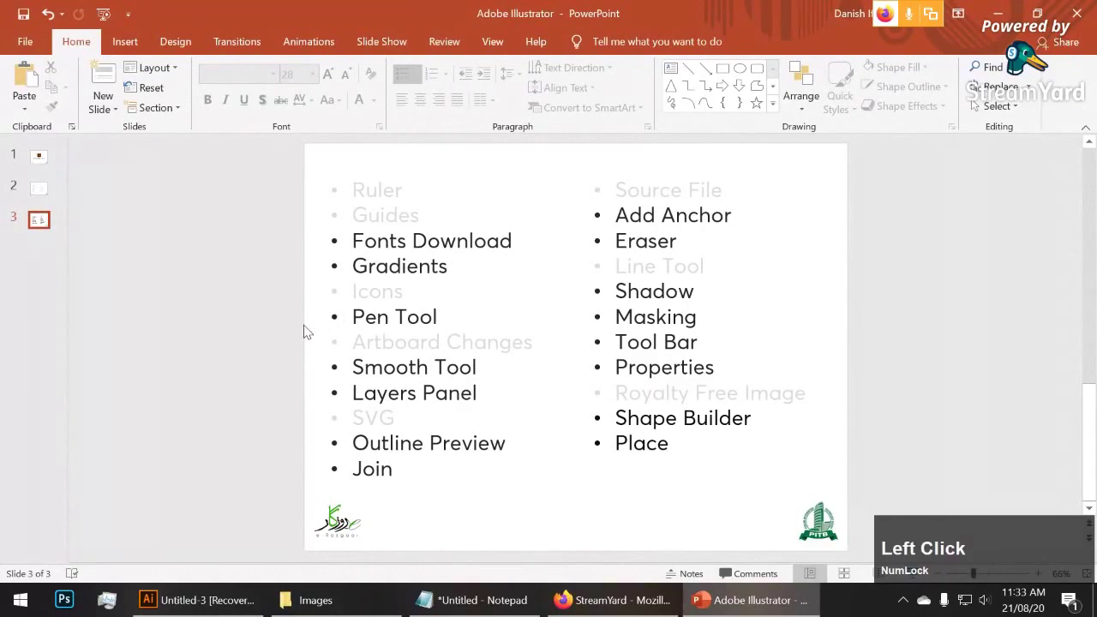
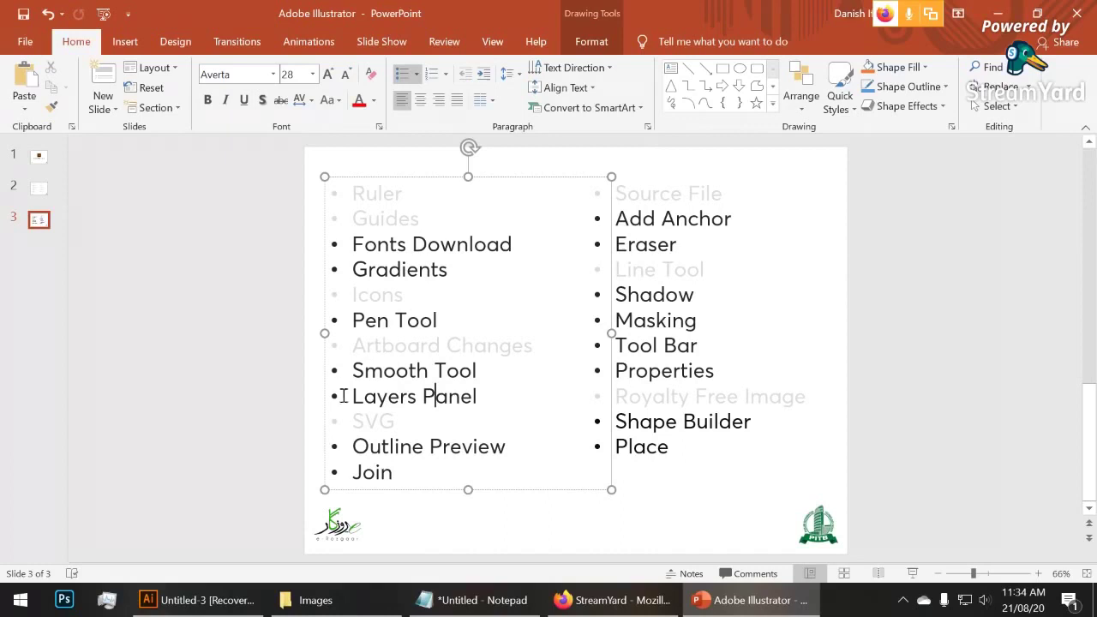
Finish editing the topic list, marking Shadow as covered in light grey
click(239, 377)
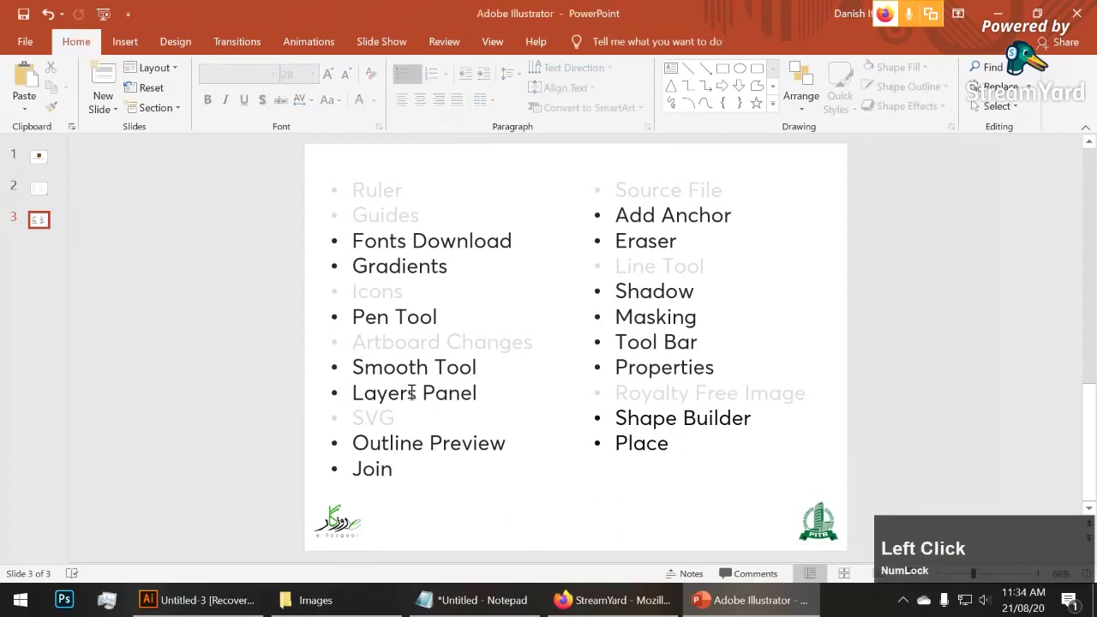
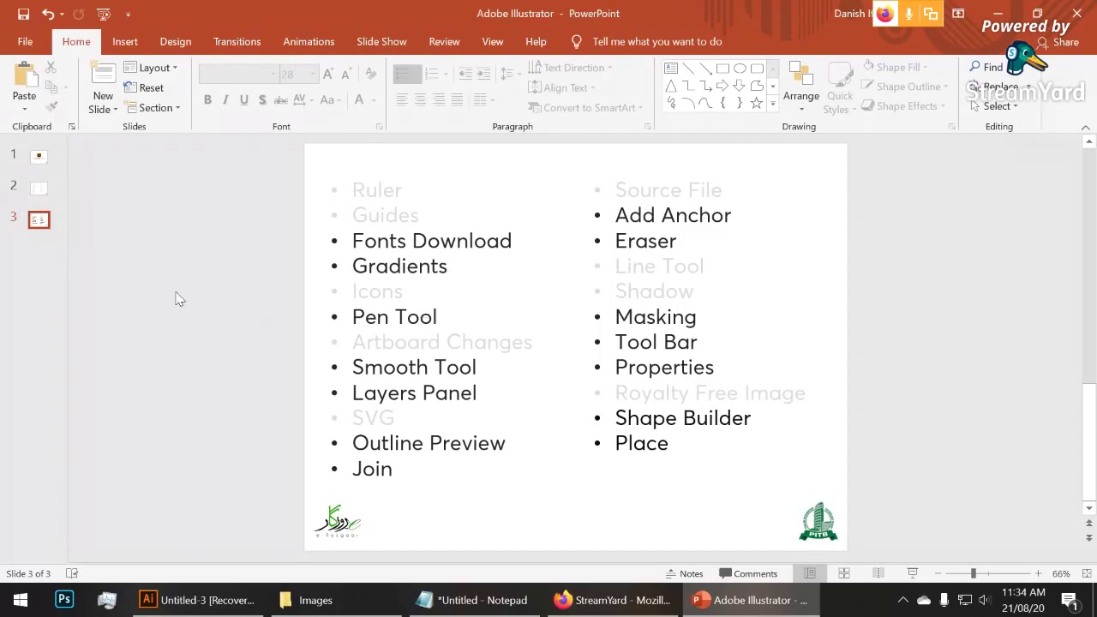
click(222, 300)
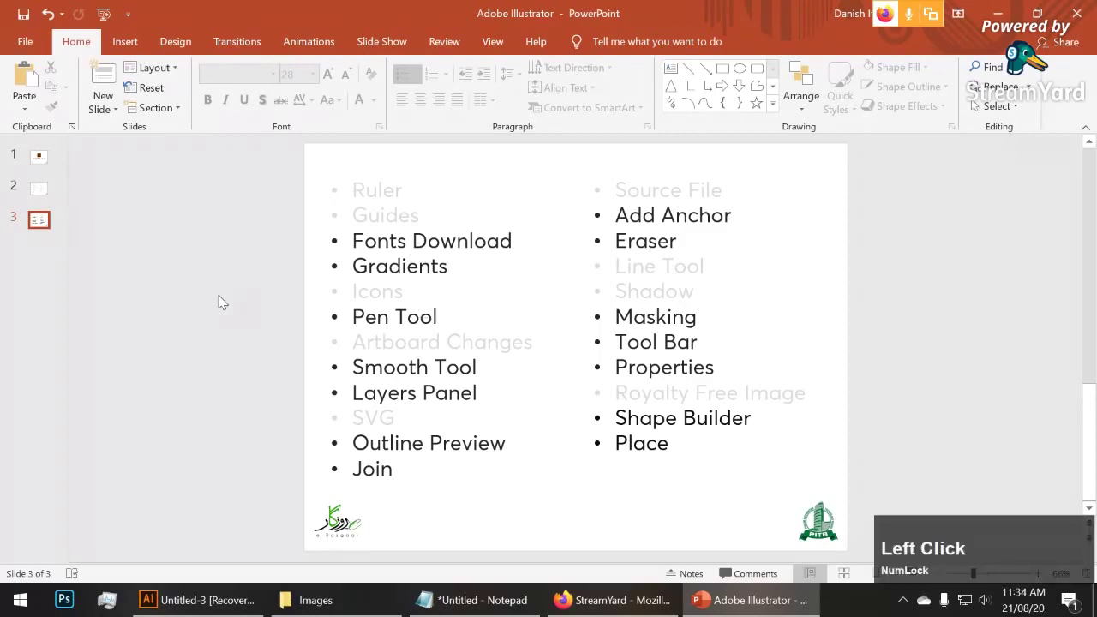
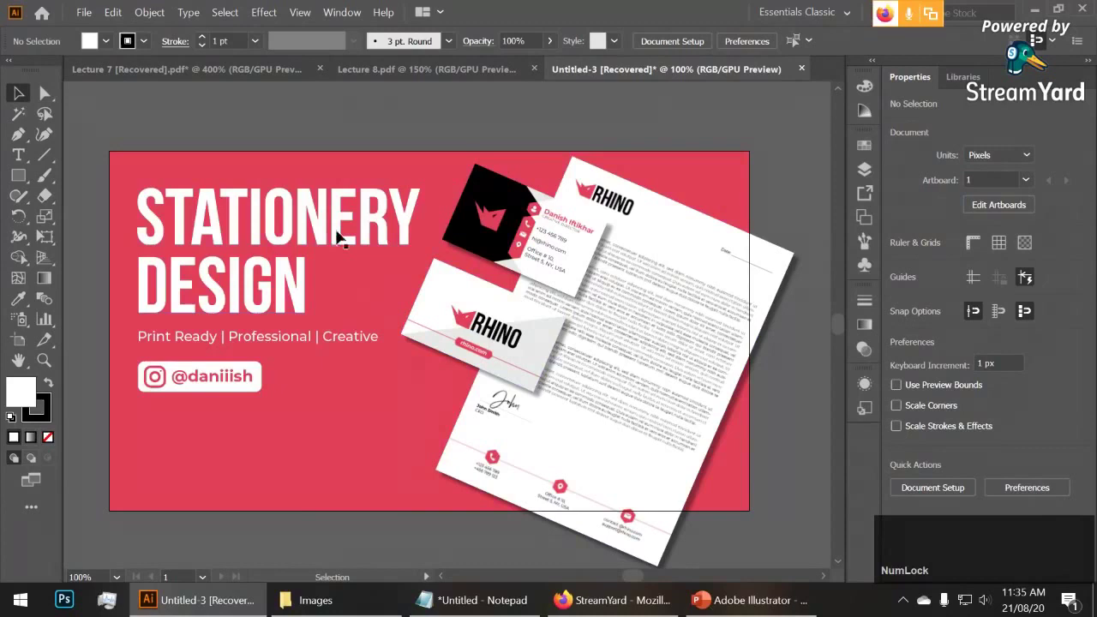
Bring the Illustrator Untitled-3 Stationery Design document back to the front
key(r)
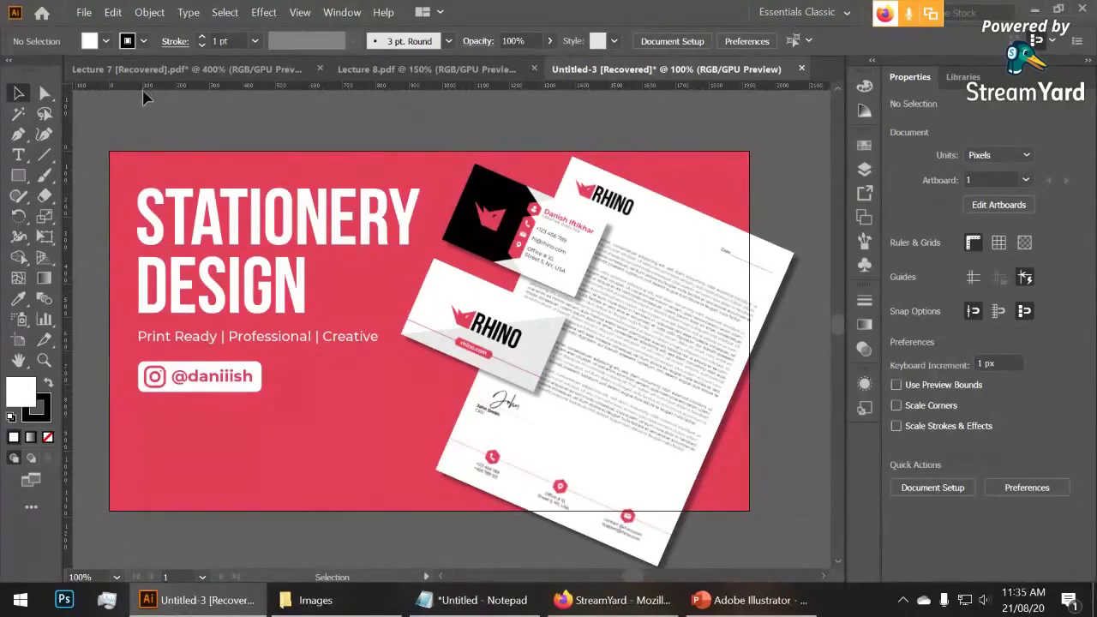
click(72, 143)
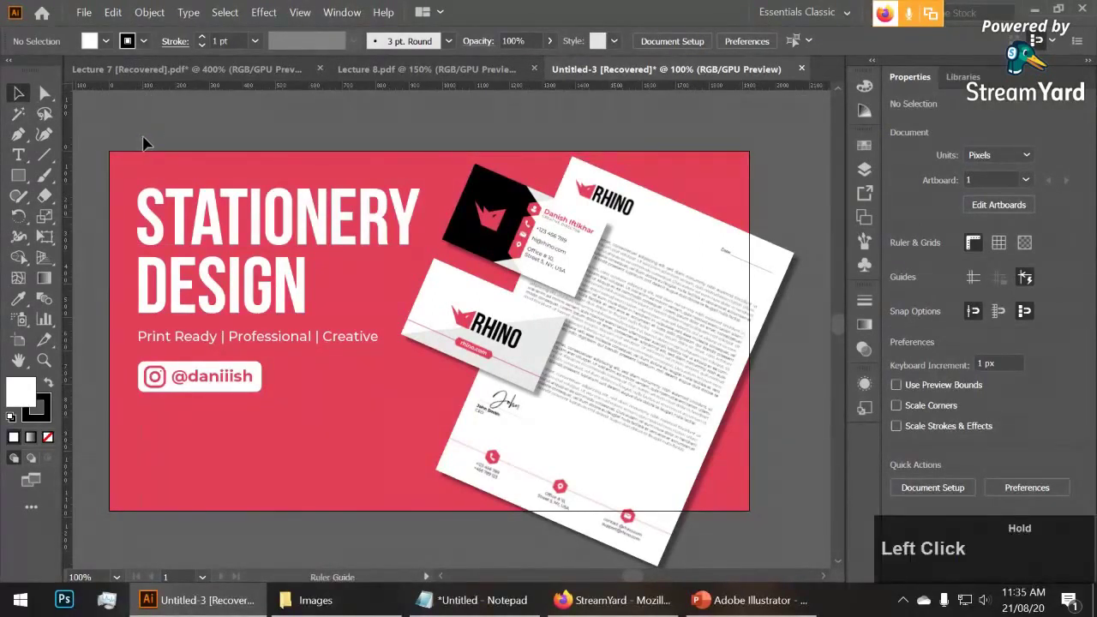
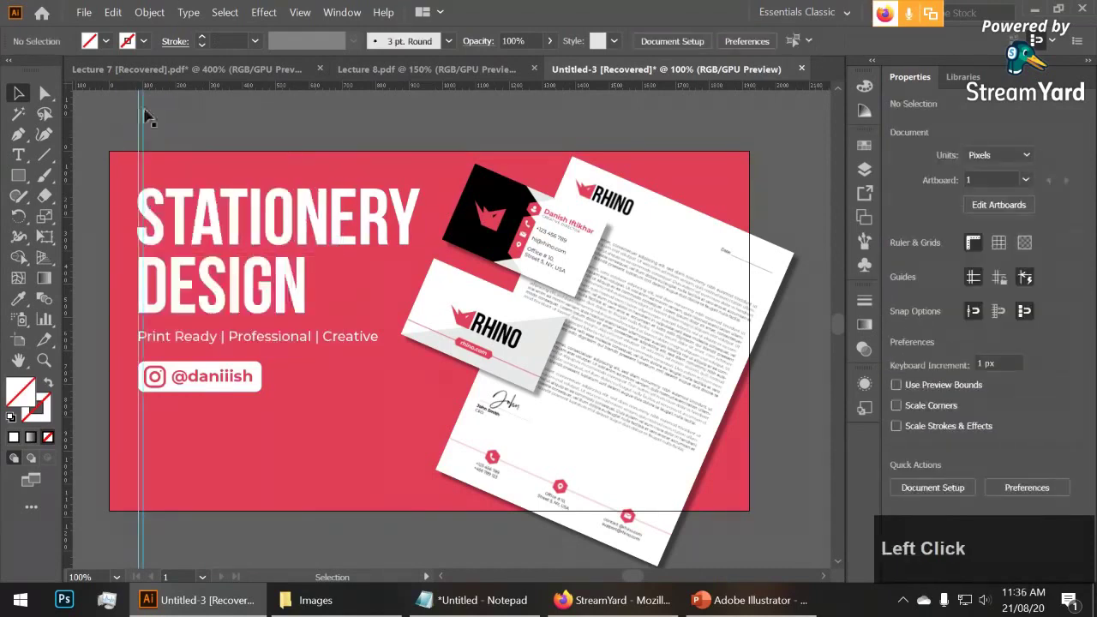
click(144, 107)
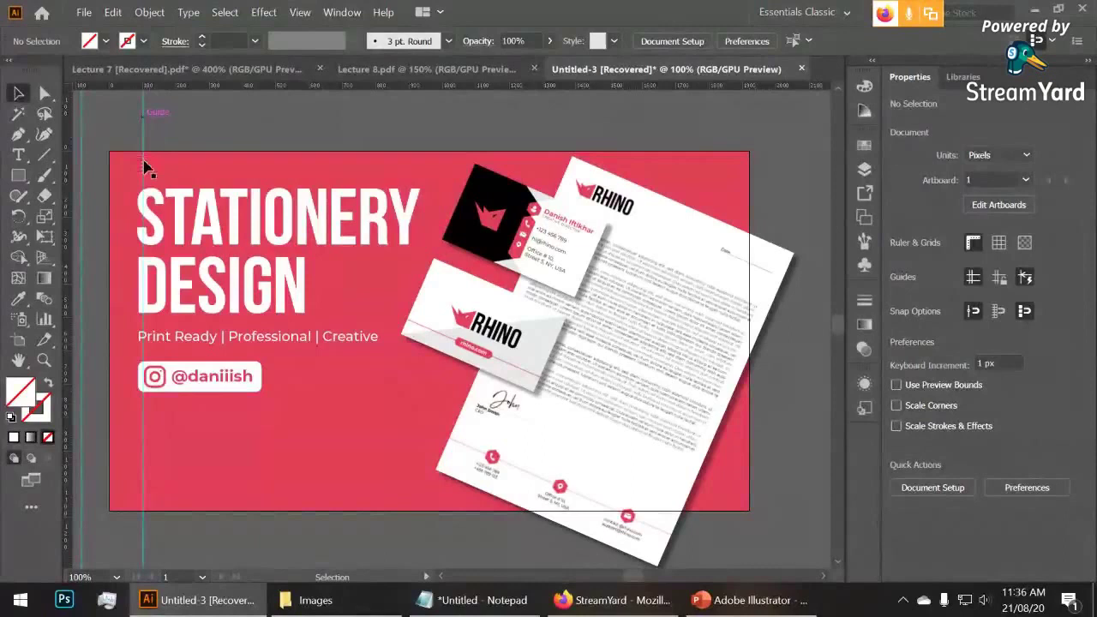
click(181, 227)
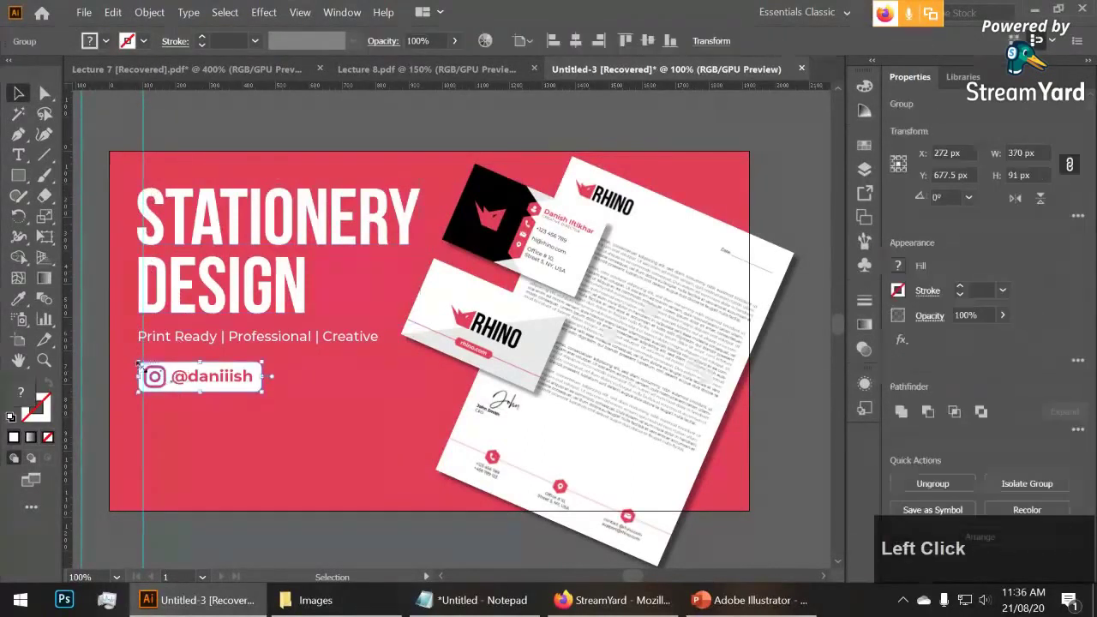
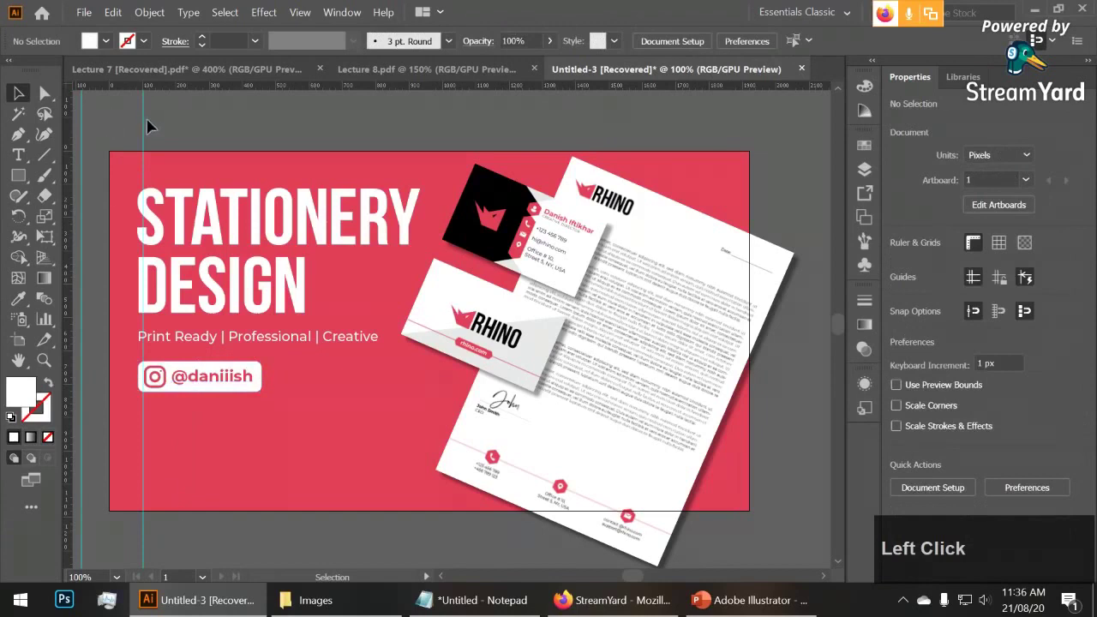
click(149, 116)
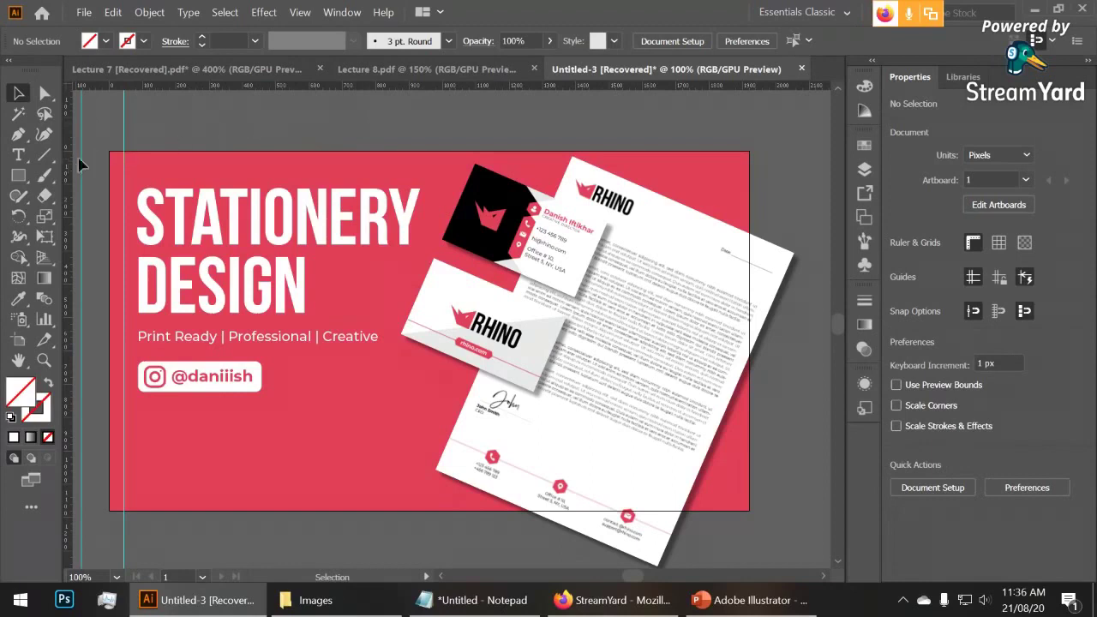
Drag the vertical guide toward the pink artboard's left edge until it snaps
click(128, 148)
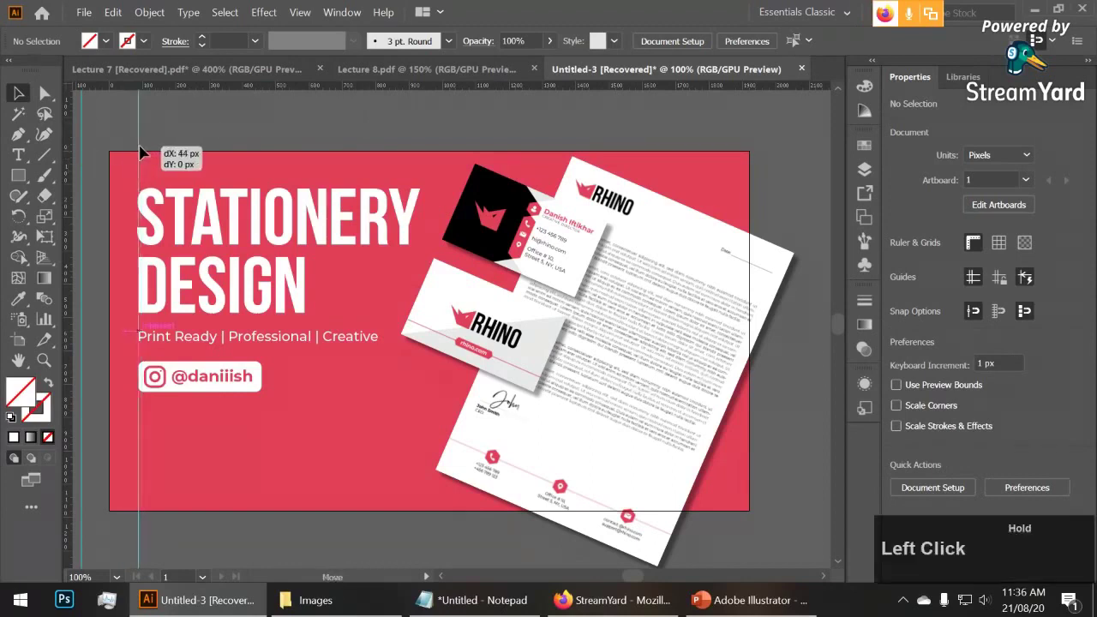
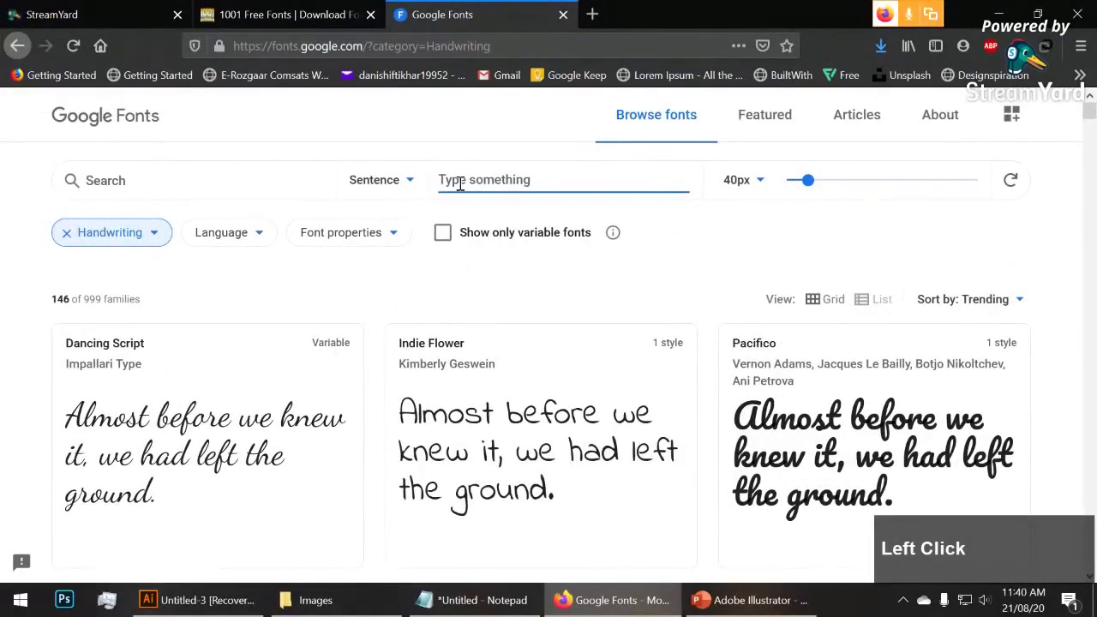
Set the Google Fonts preview text to 'John Smith' for all handwriting families
text(ohn)
key(space)
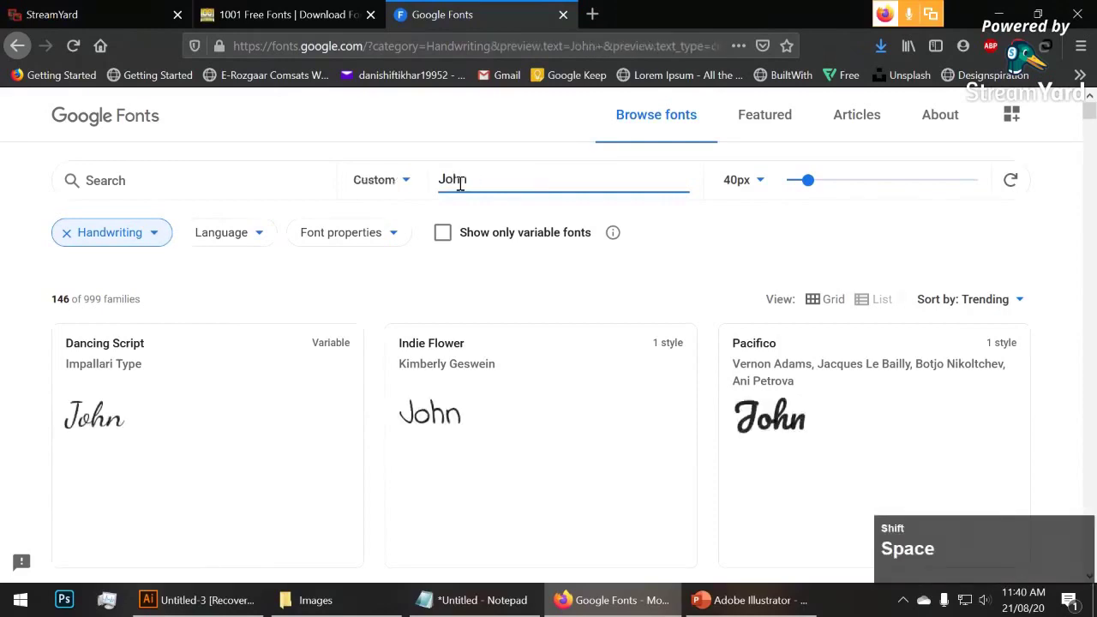
text(mith)
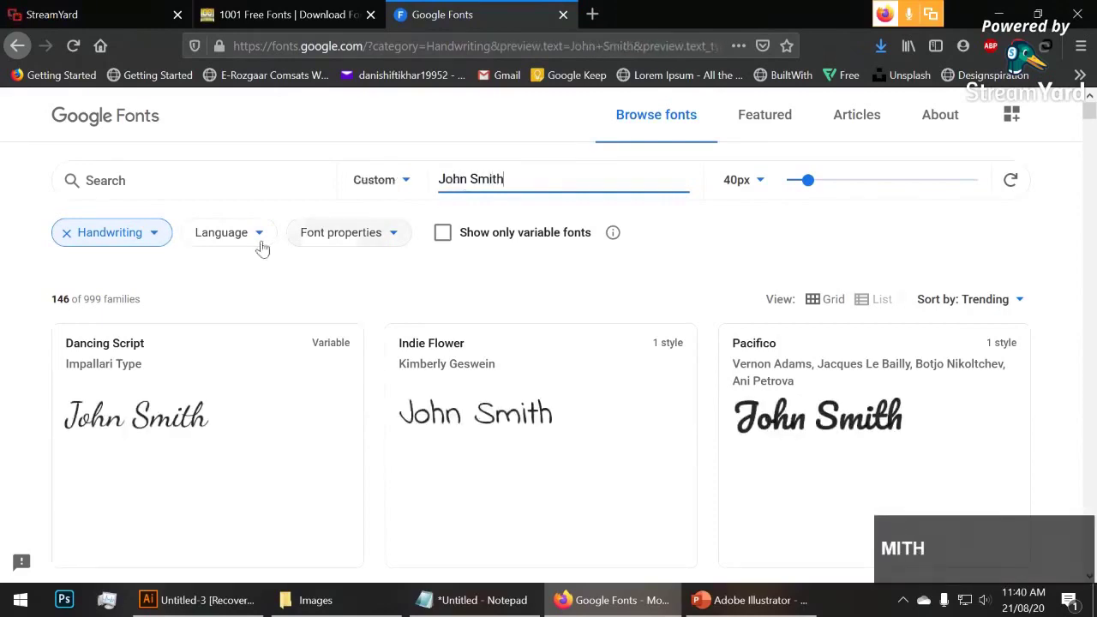
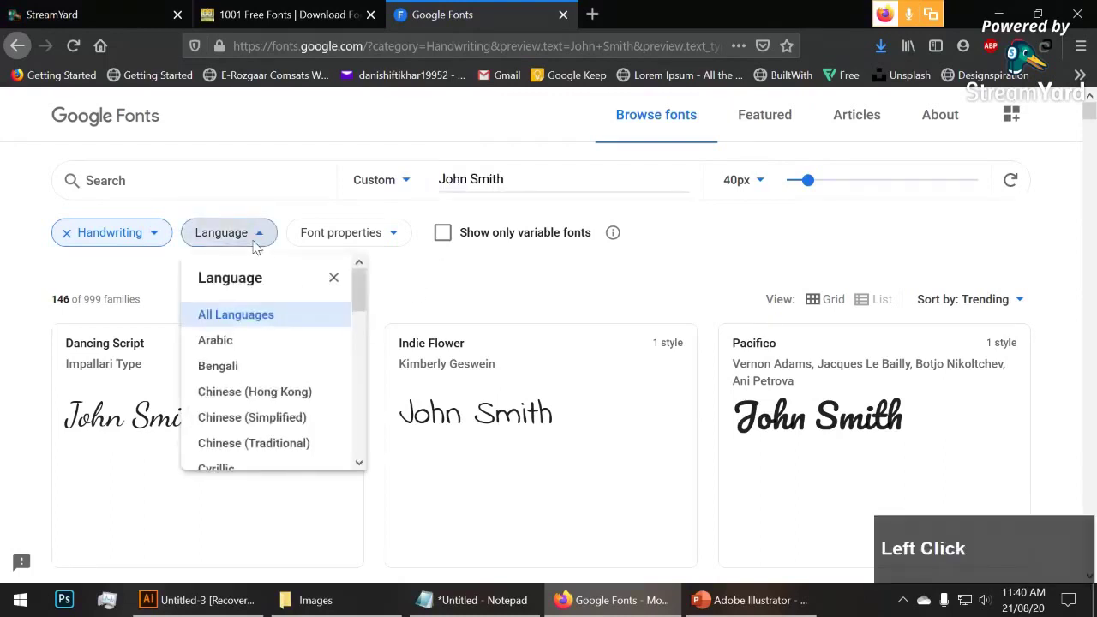
Scroll through the language filter list and back to All Languages
scroll(down, 3)
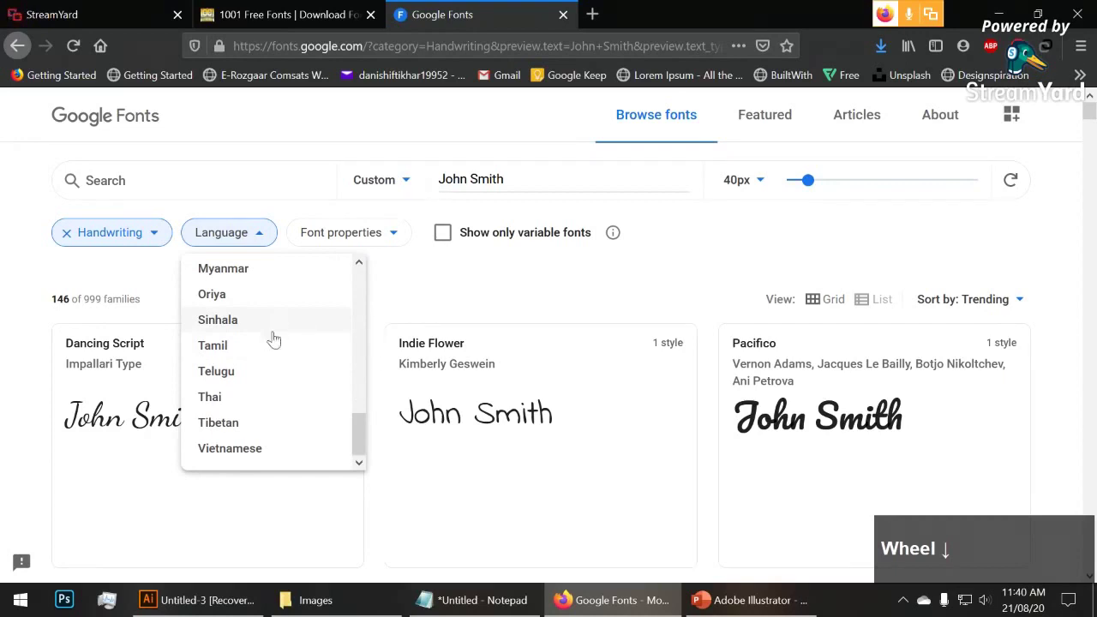
scroll(up, 3)
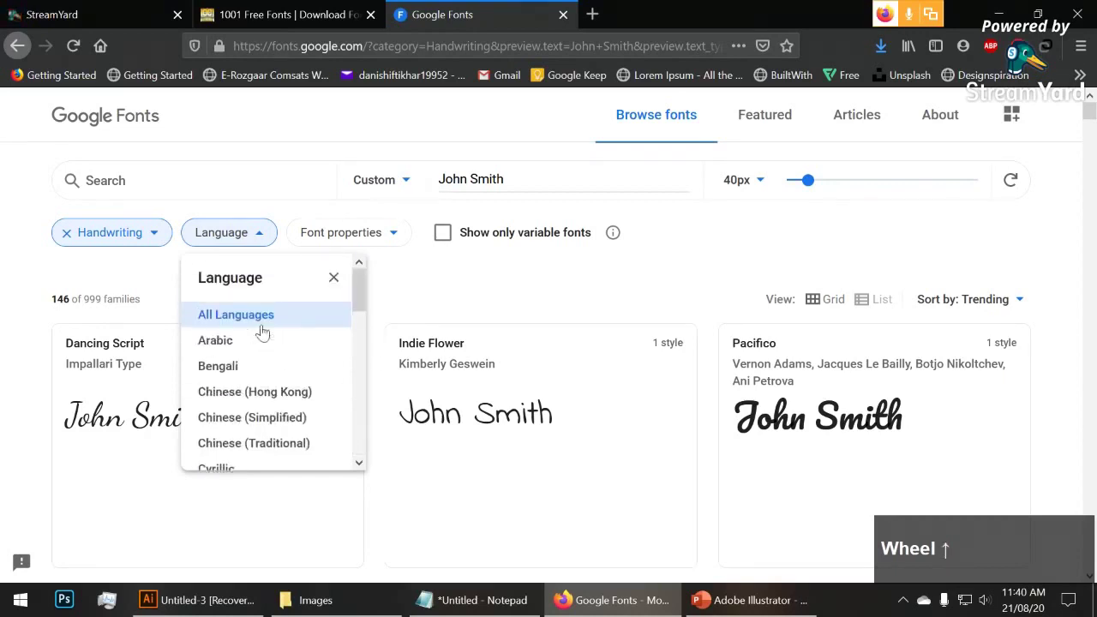
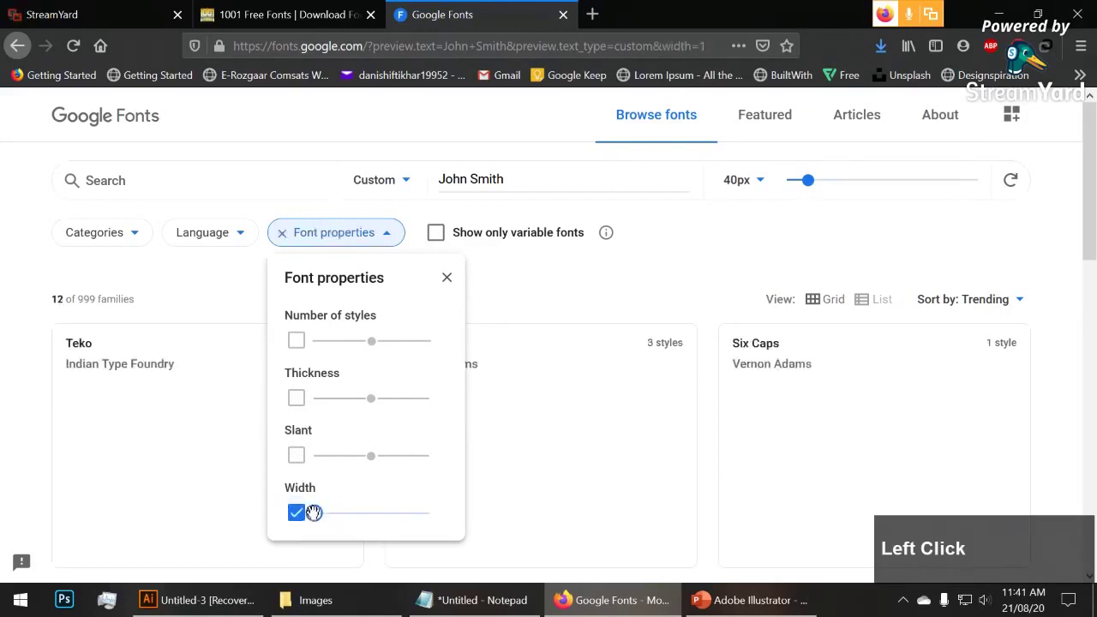
Scroll through the 12 condensed families like Teko, BenchNine and Six Caps previewing John Smith
scroll(down, 3)
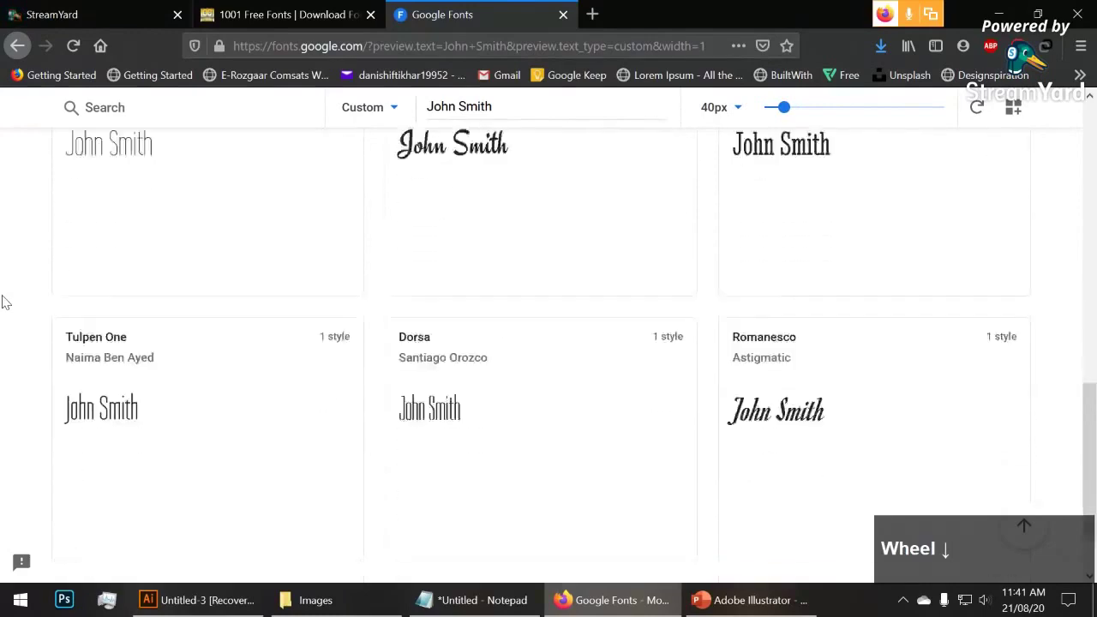
scroll(up, 3)
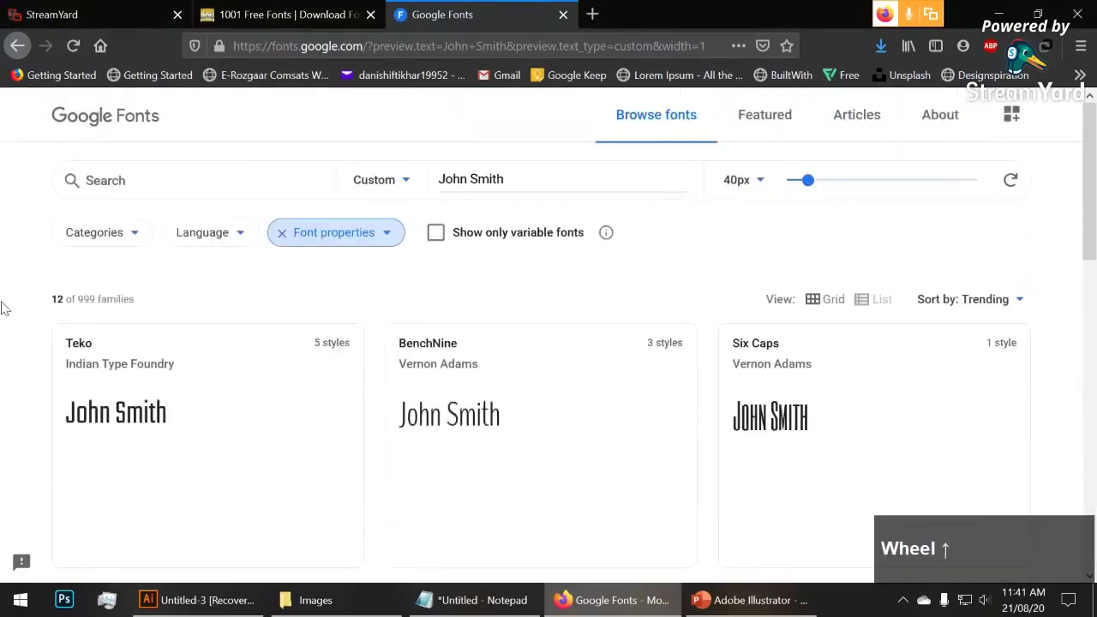
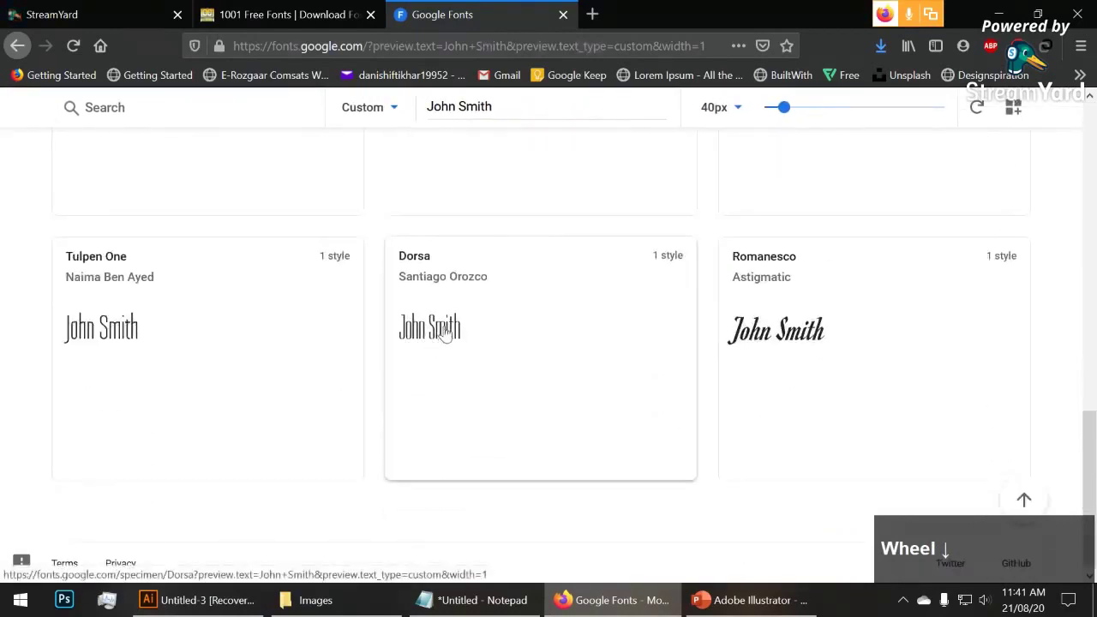
scroll(up, 3)
scroll(down, 3)
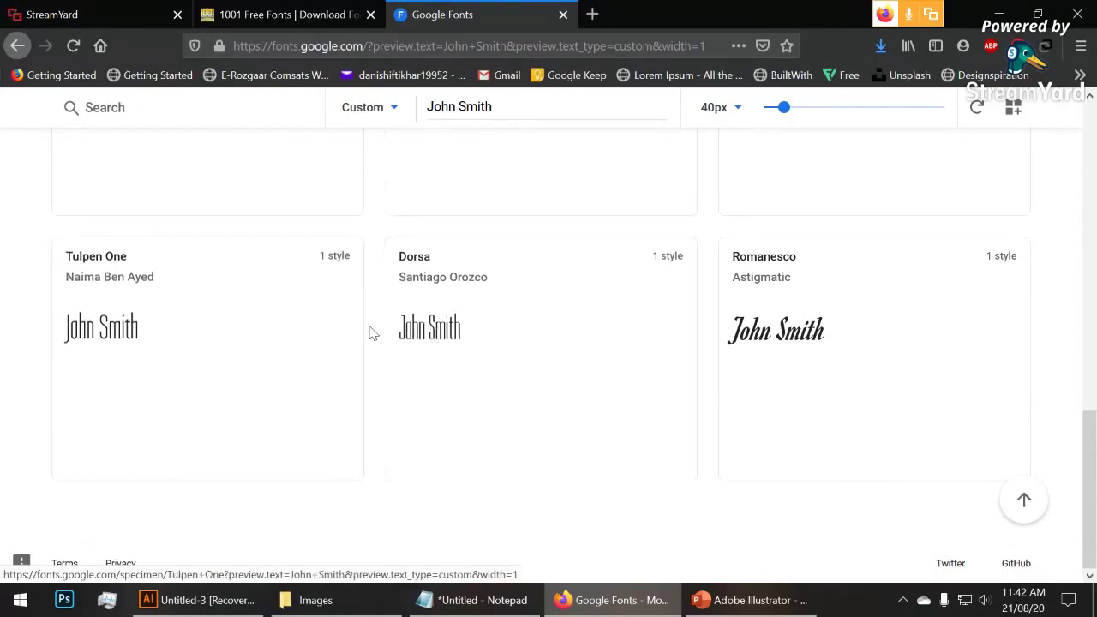
scroll(up, 3)
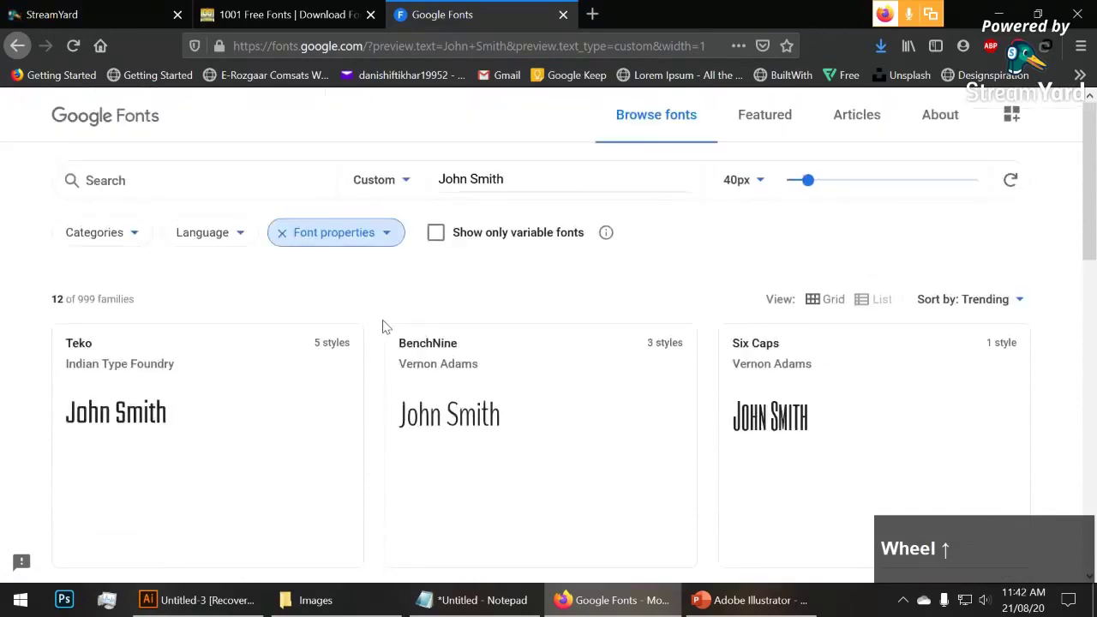
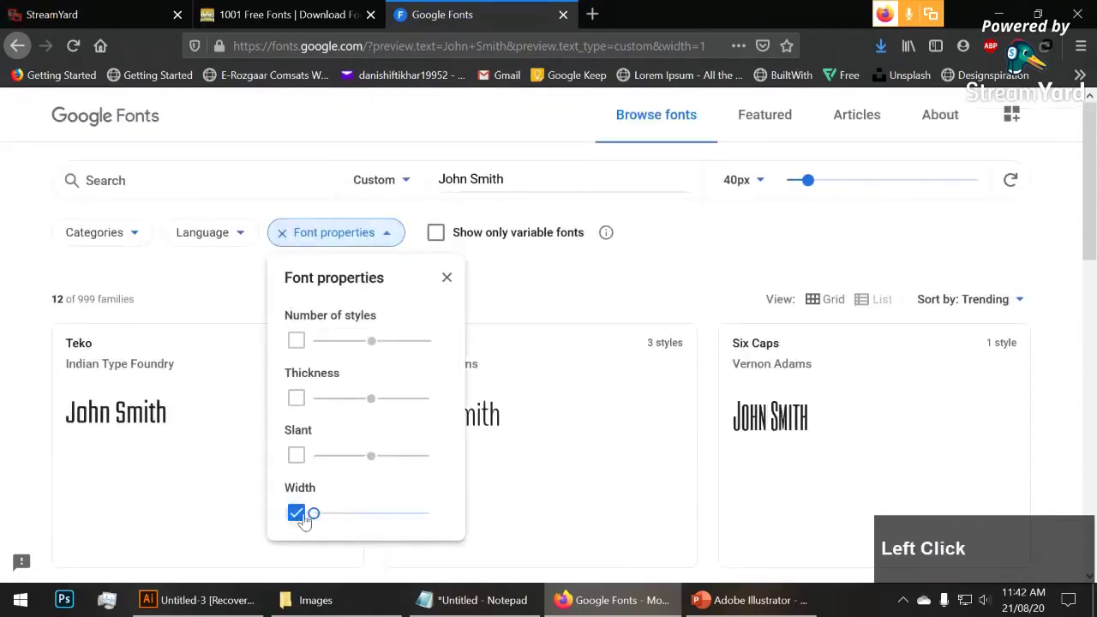
Search the catalogue for 'mont', listing Montserrat and Montserrat Alternates
scroll(down, 3)
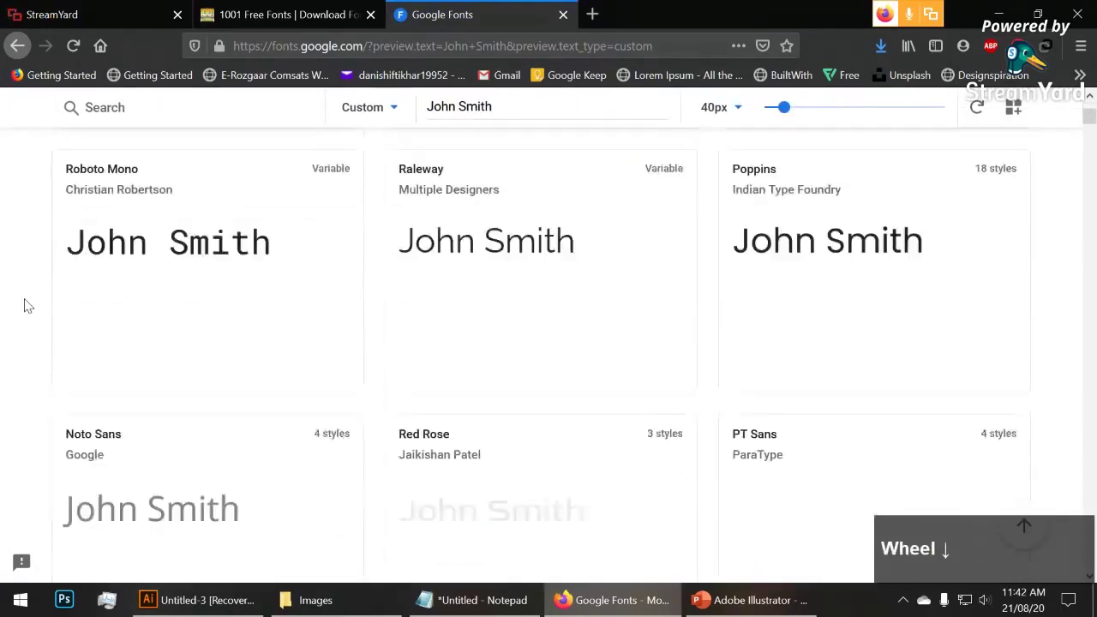
scroll(up, 3)
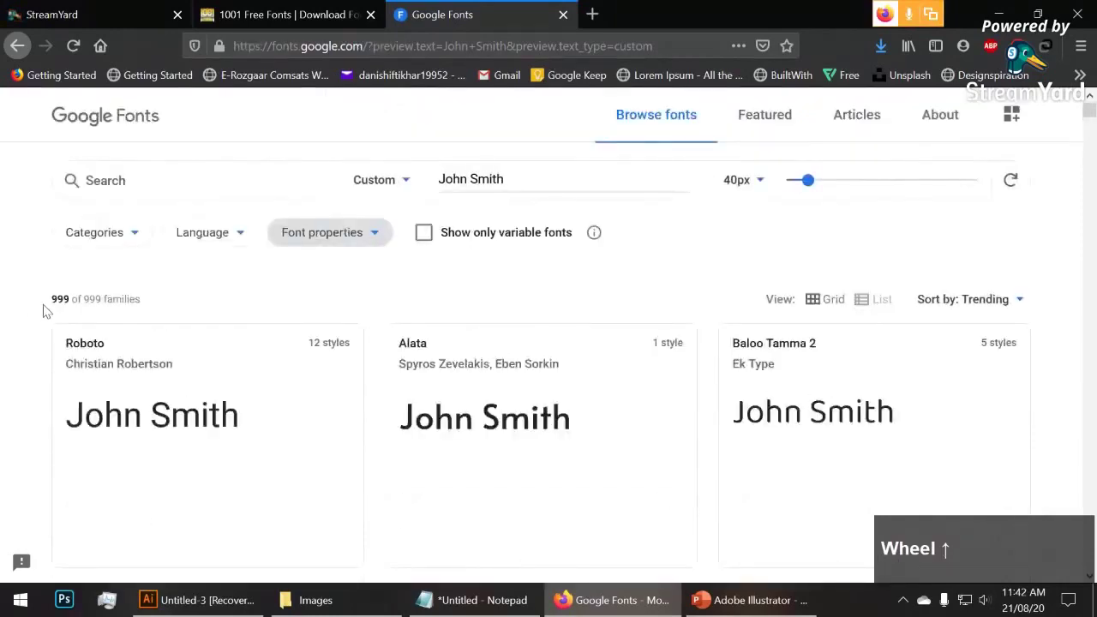
click(143, 176)
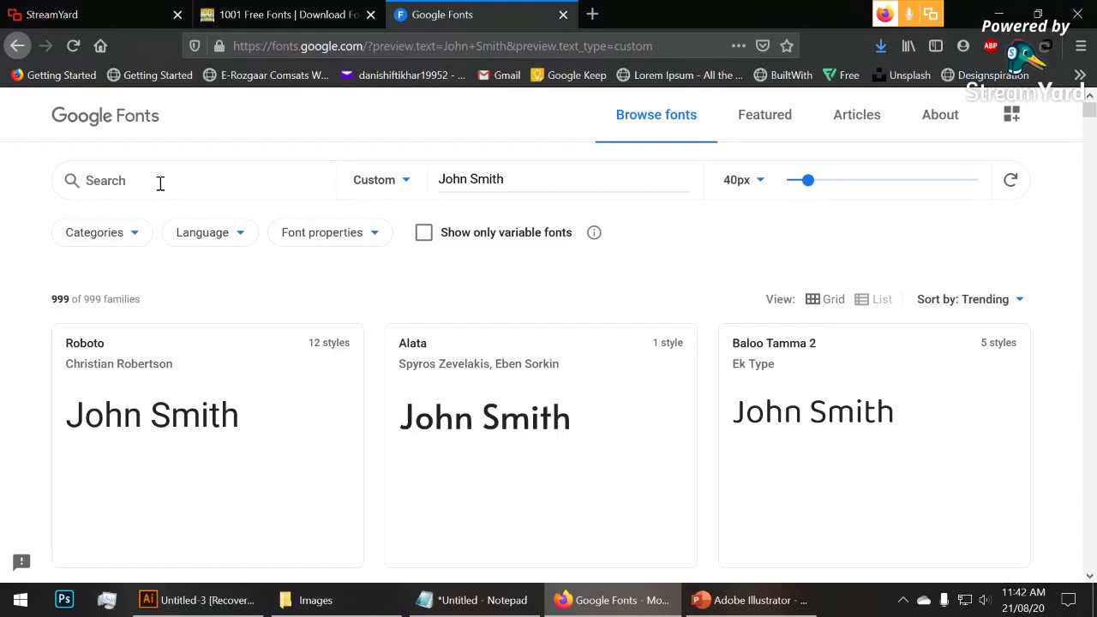
text(mont)
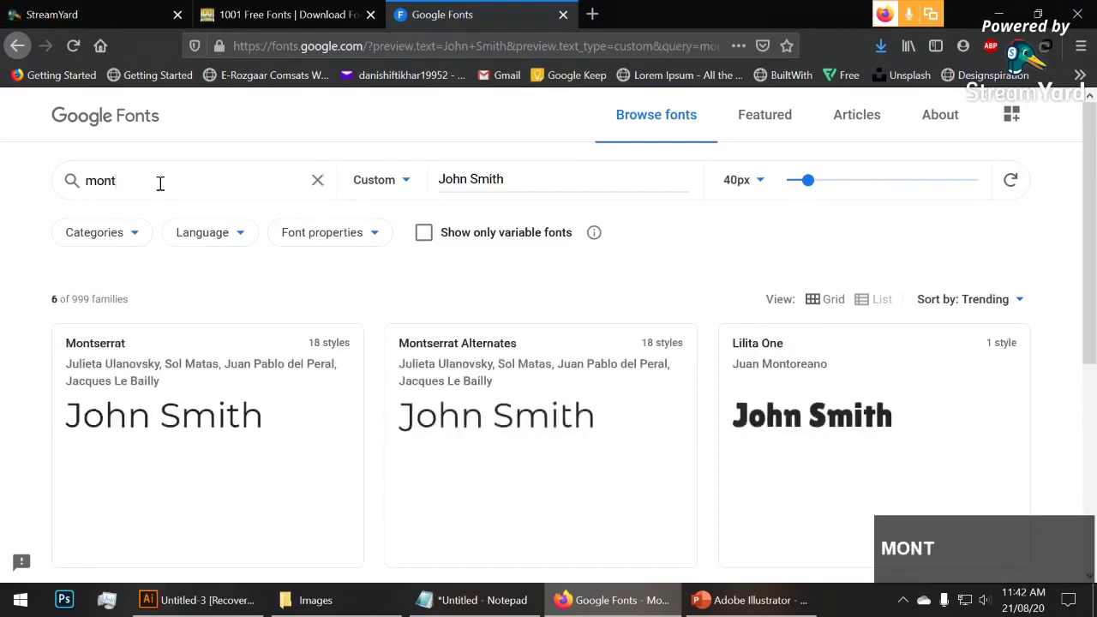
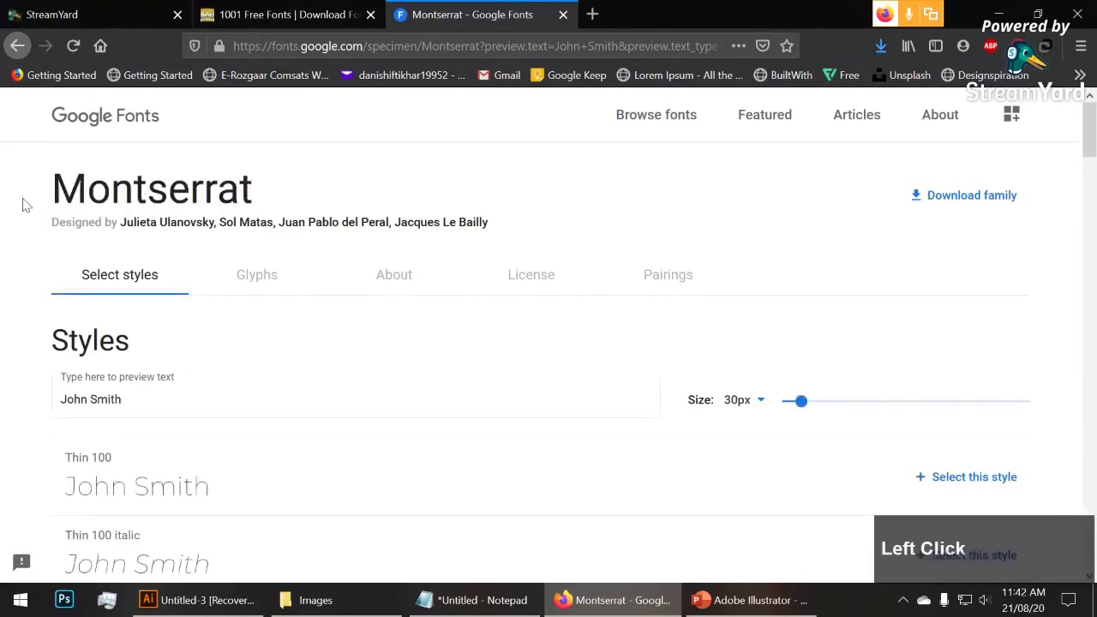
Scroll through Montserrat's styles from Thin 100 to Black 900 and back
scroll(down, 3)
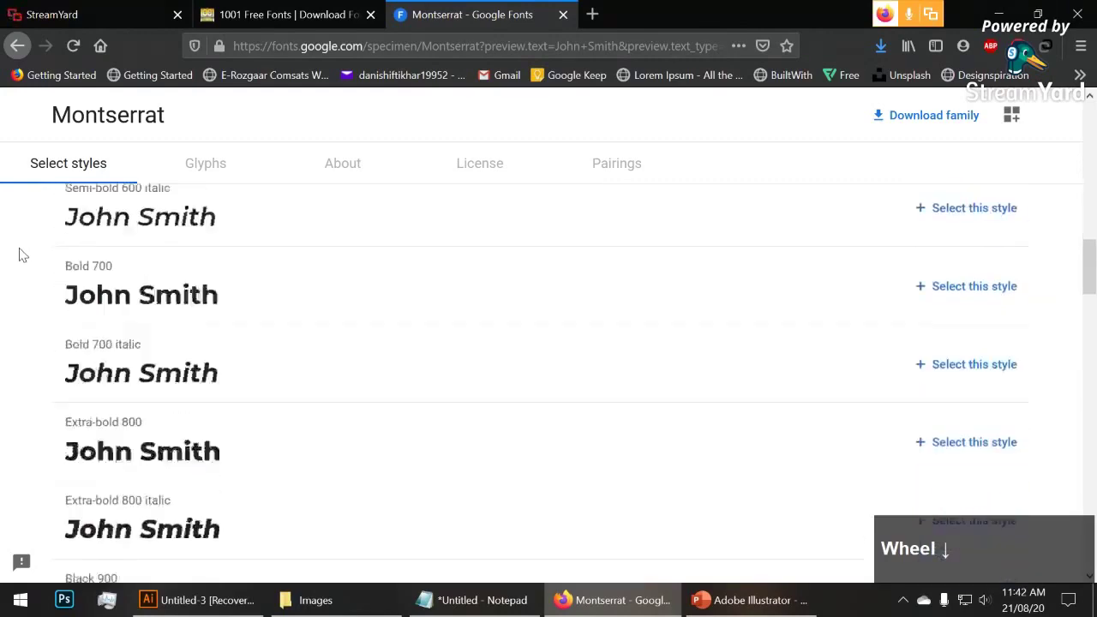
scroll(up, 3)
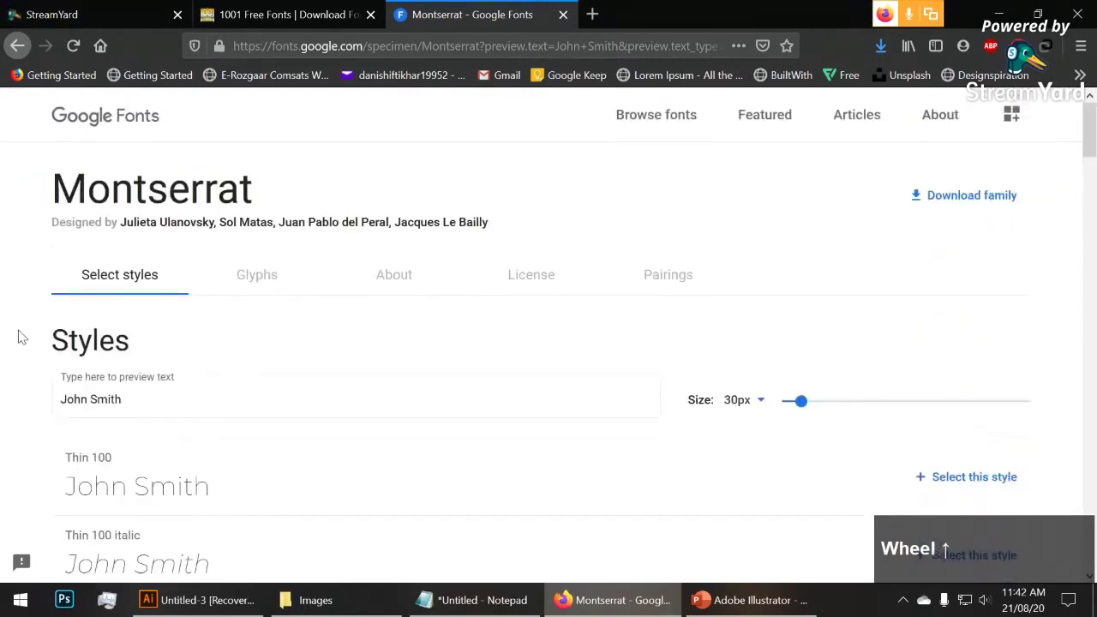
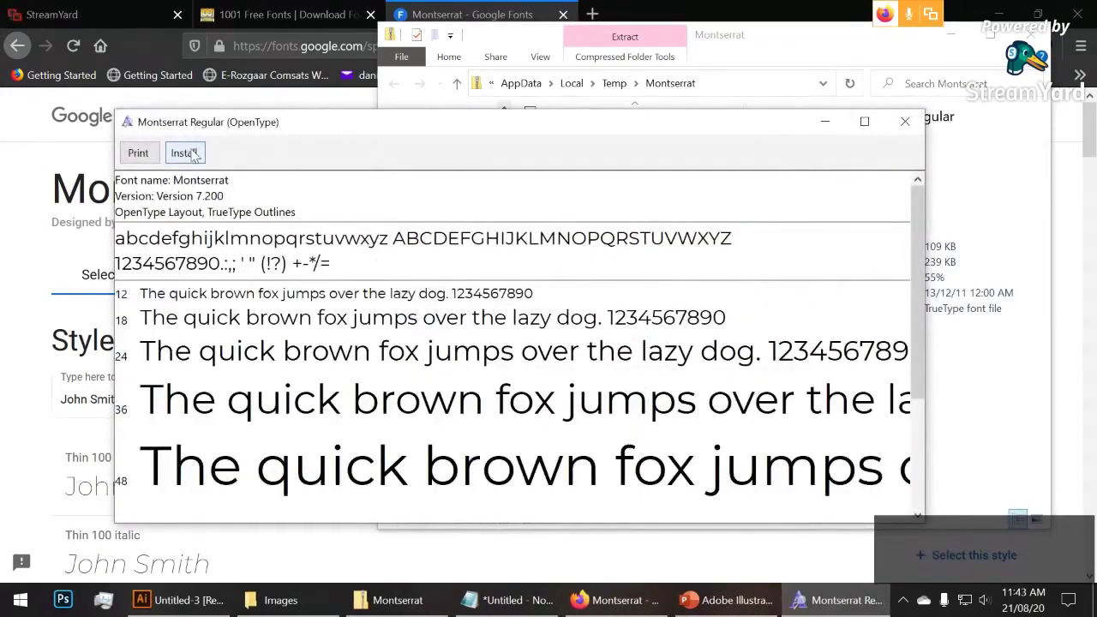
Close the Montserrat Regular Font Viewer preview and the extracted archive window
scroll(down, 3)
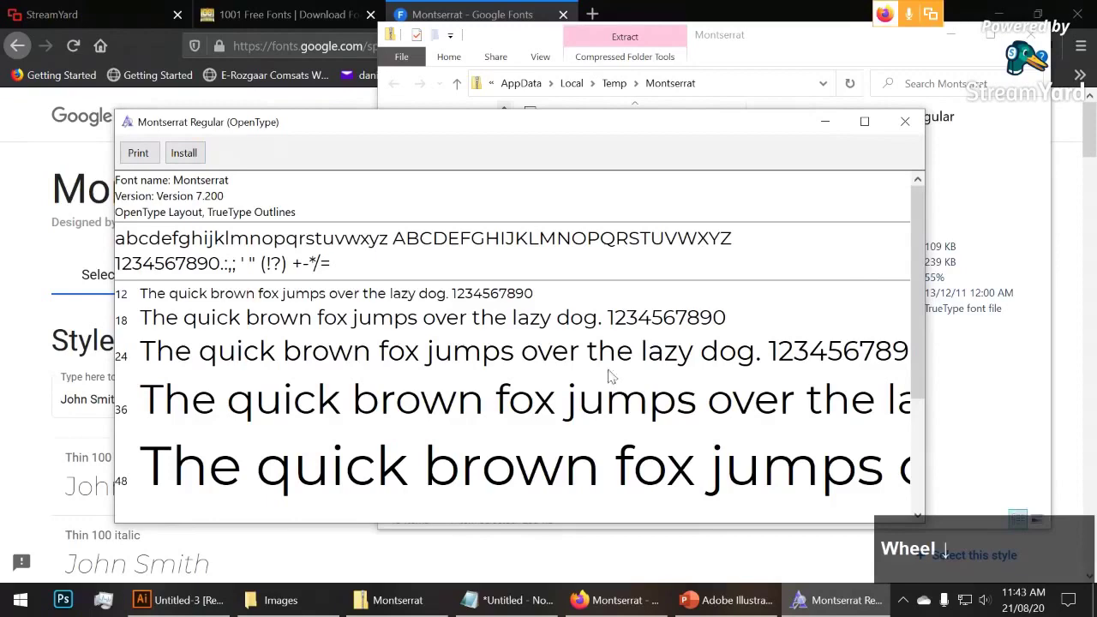
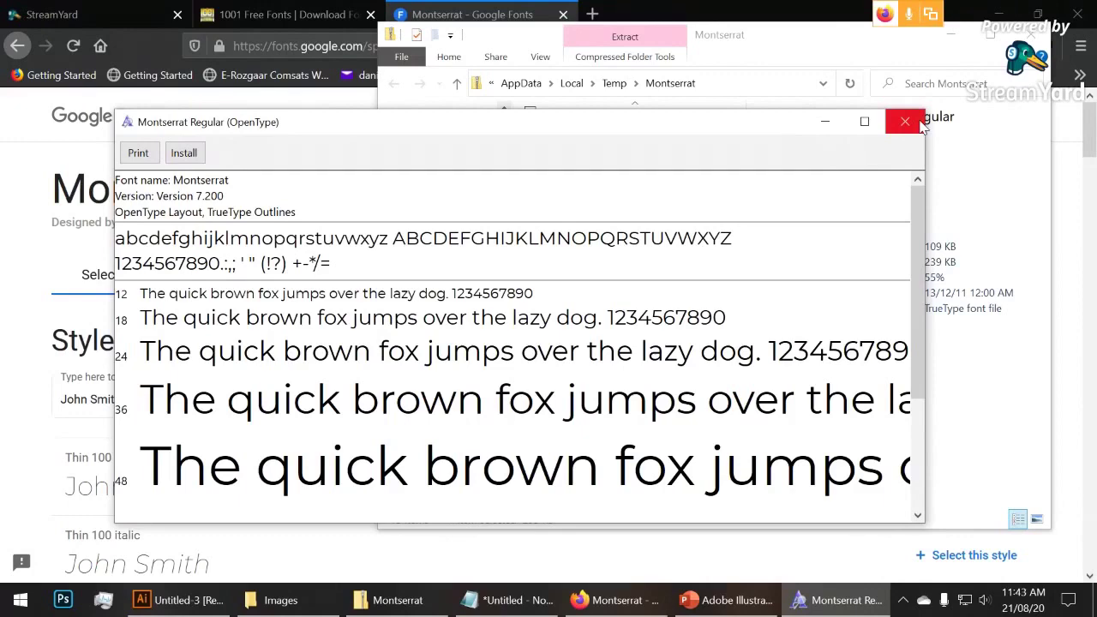
click(923, 122)
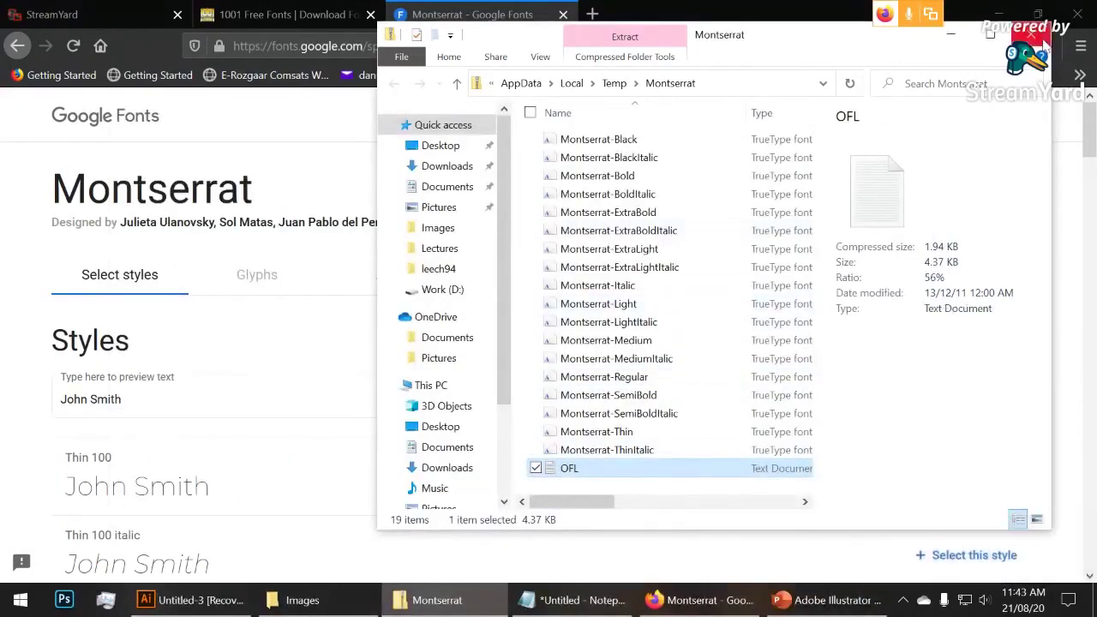
click(1047, 41)
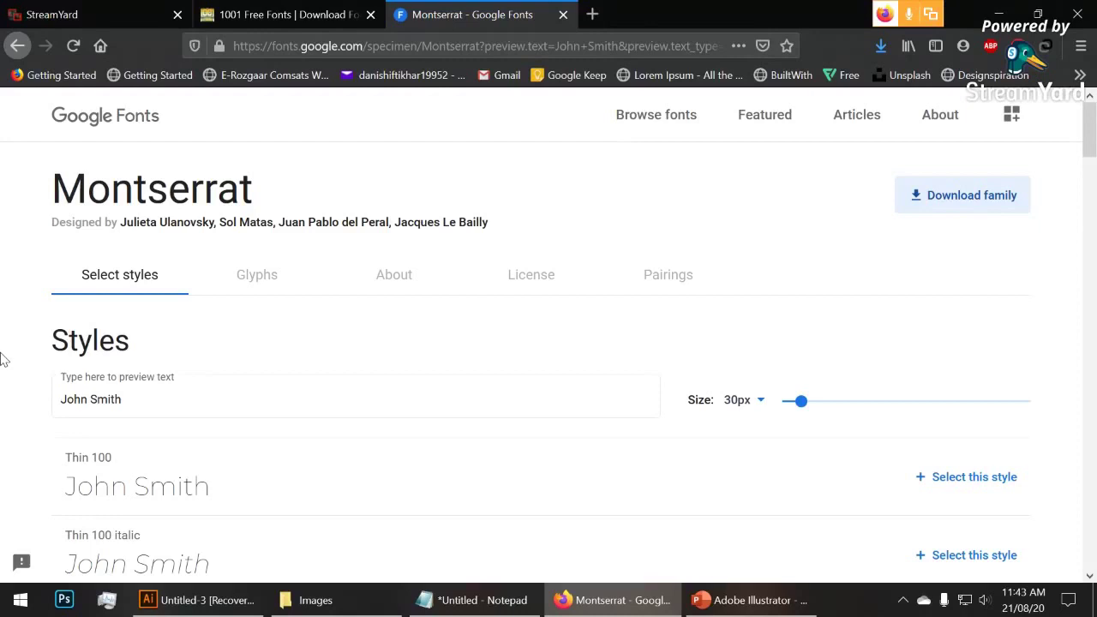
Scroll through Montserrat's style list and back to the top, previewing John Smith
scroll(down, 3)
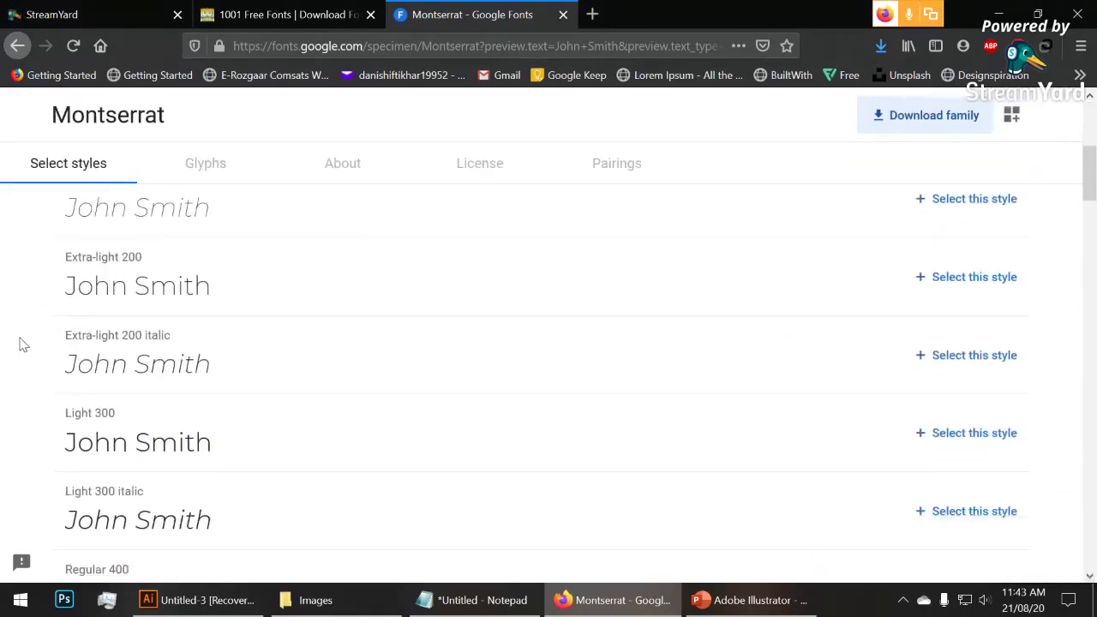
scroll(up, 3)
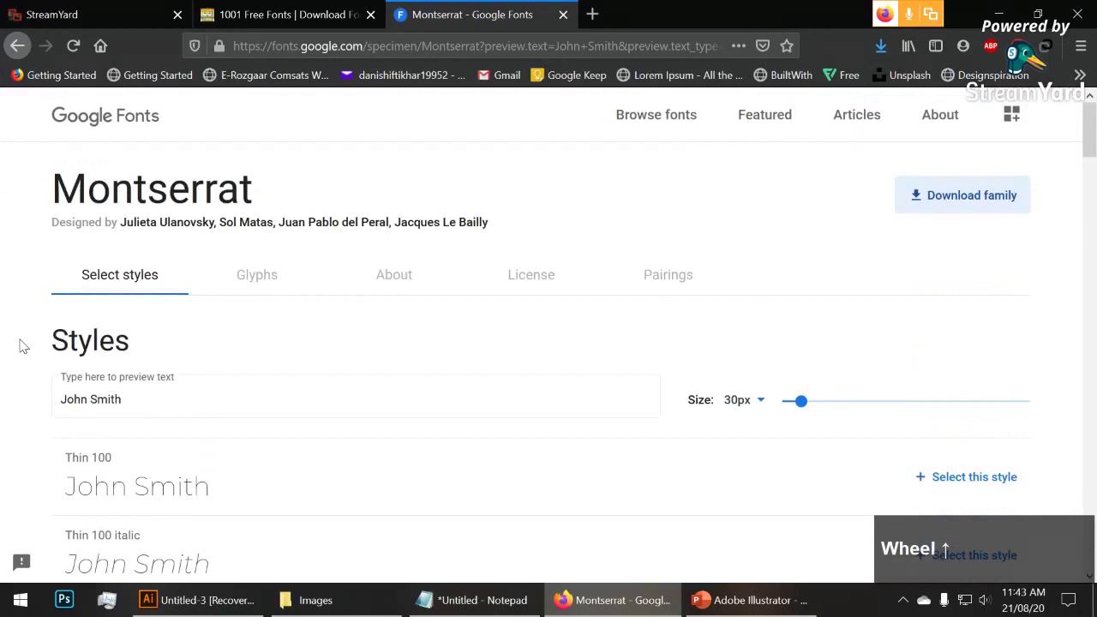
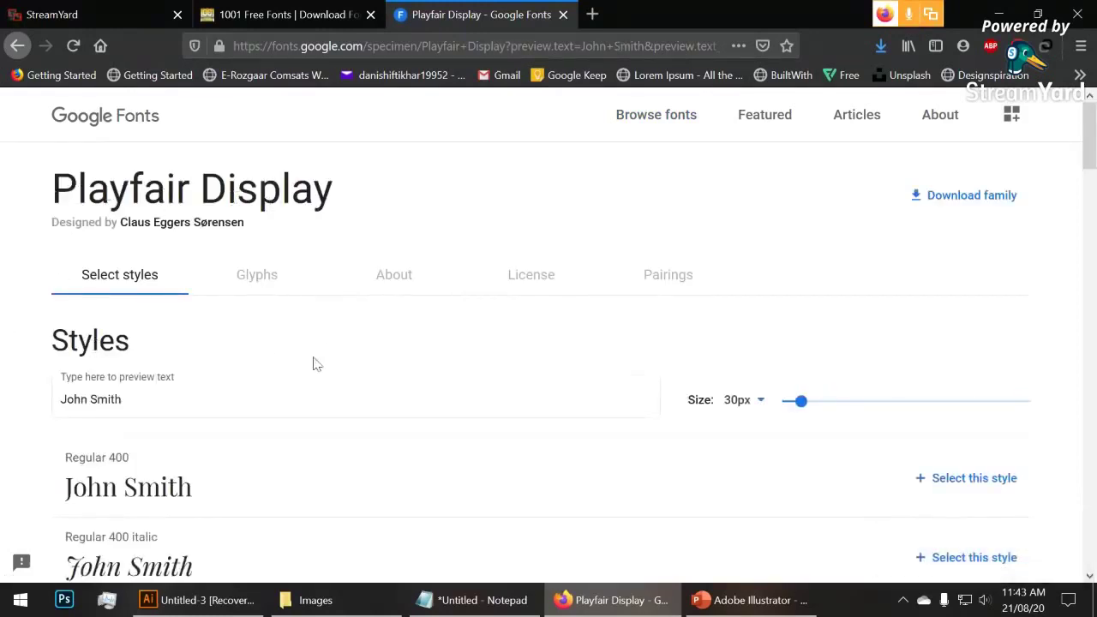
Scroll the Playfair Display styles down through Extra-bold 800 and back to the top
scroll(down, 3)
scroll(up, 3)
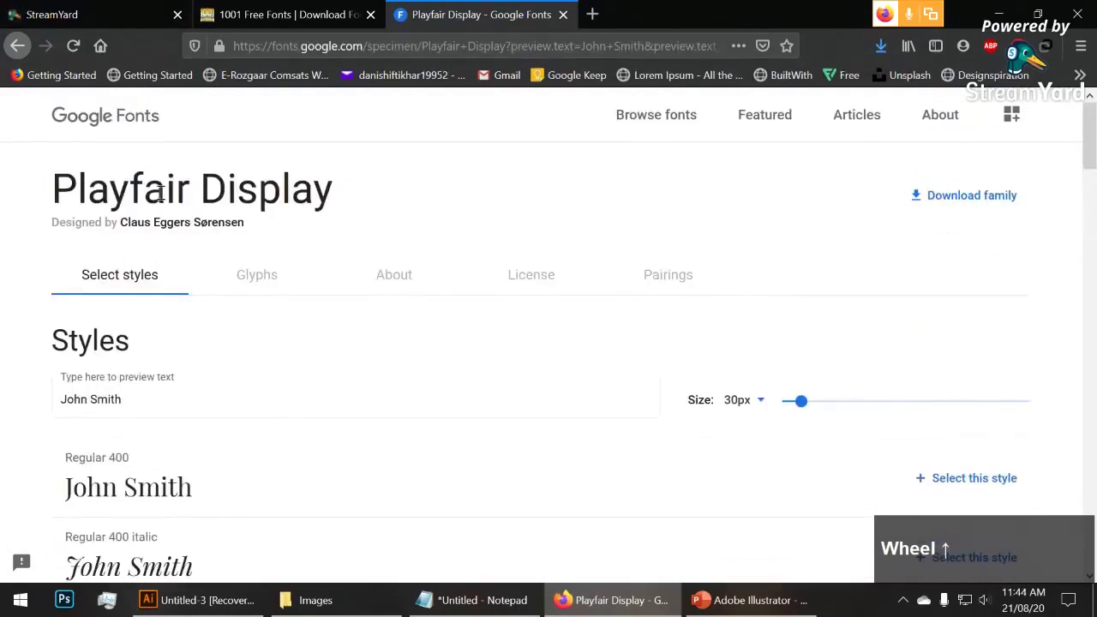
scroll(down, 3)
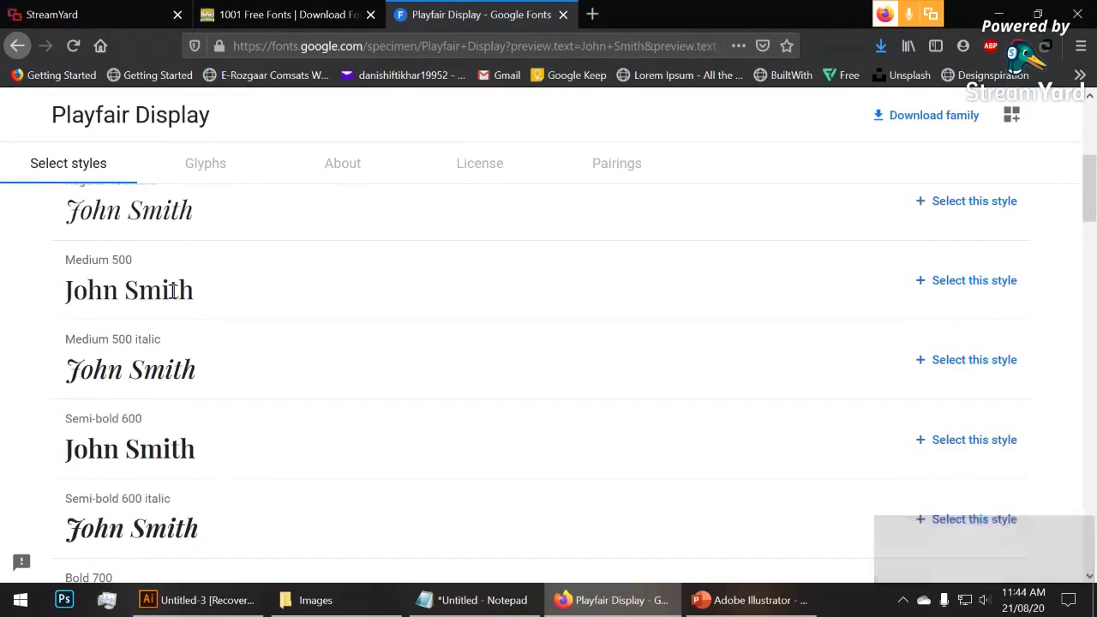
scroll(down, 3)
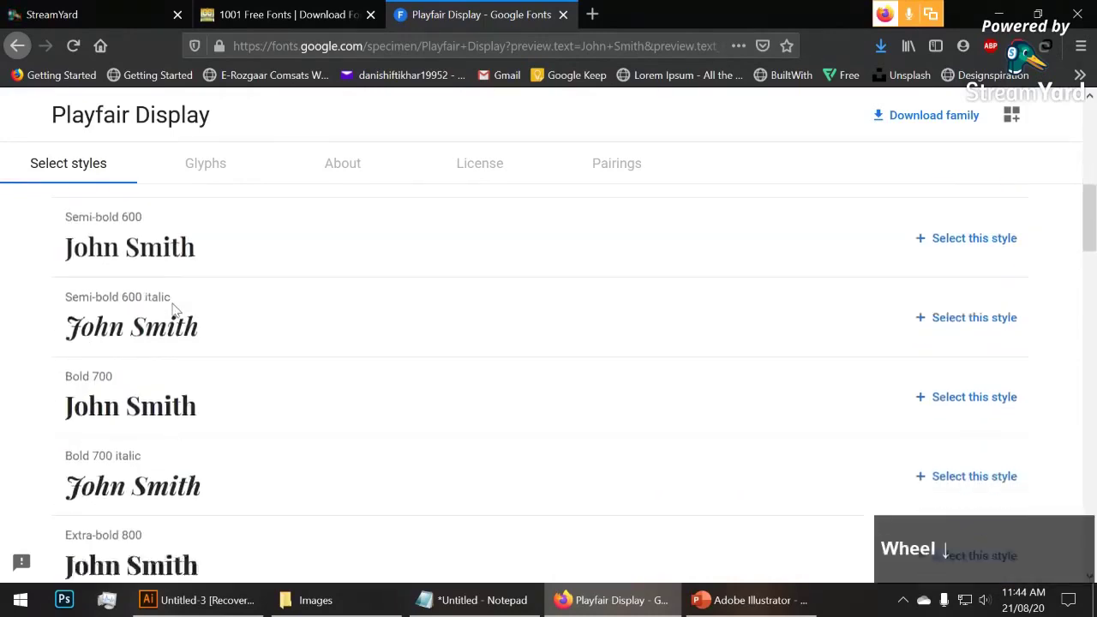
scroll(up, 3)
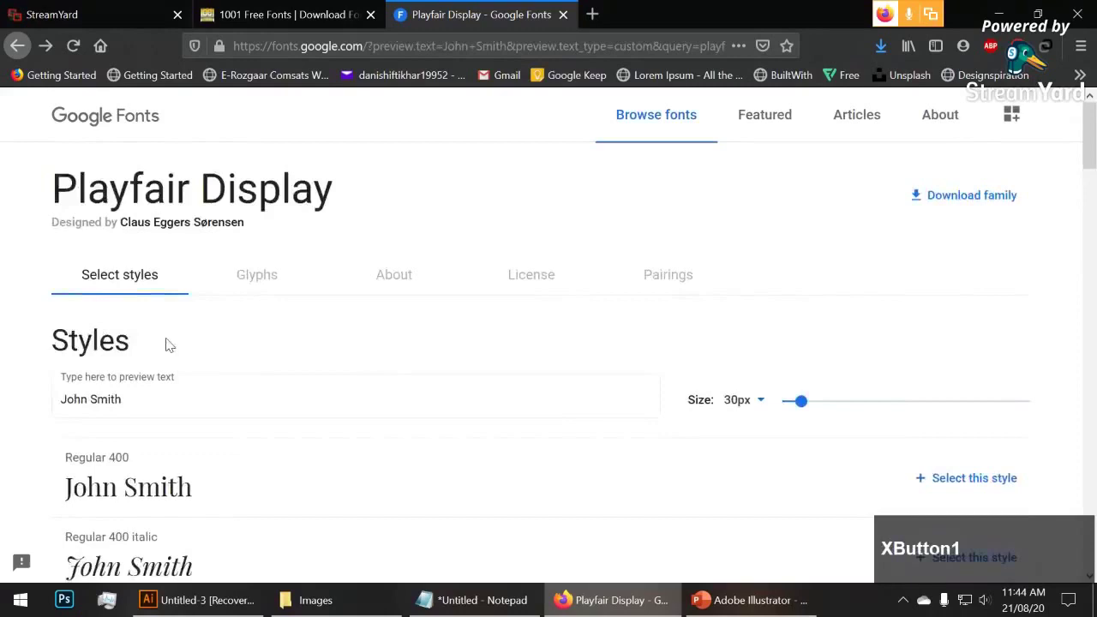
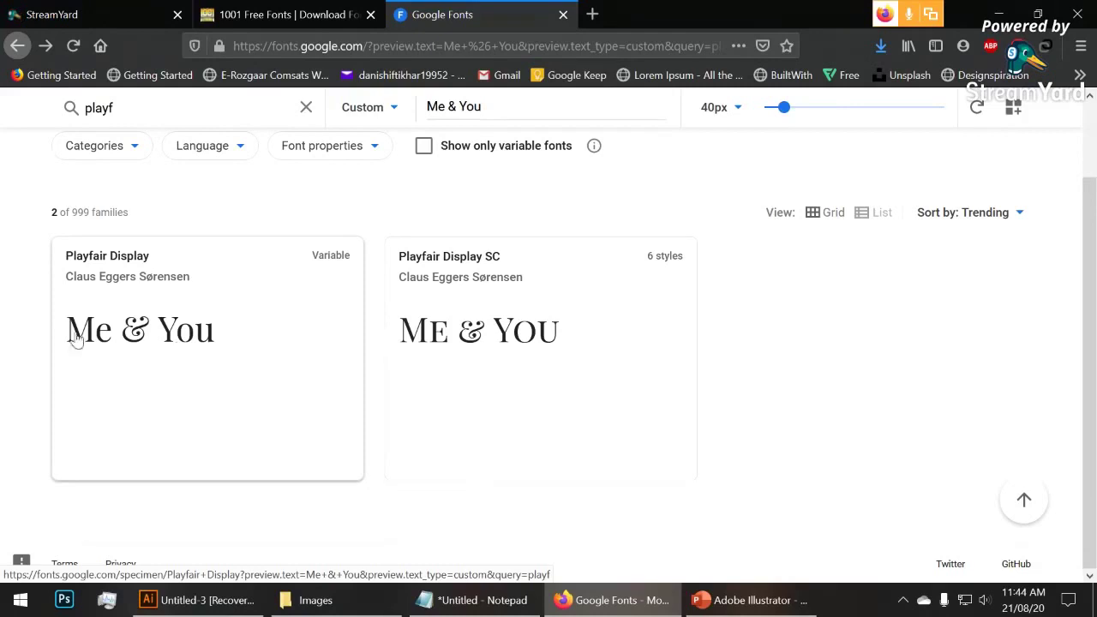
Search Google Fonts for 'beb' to bring up Bebas Neue
scroll(up, 3)
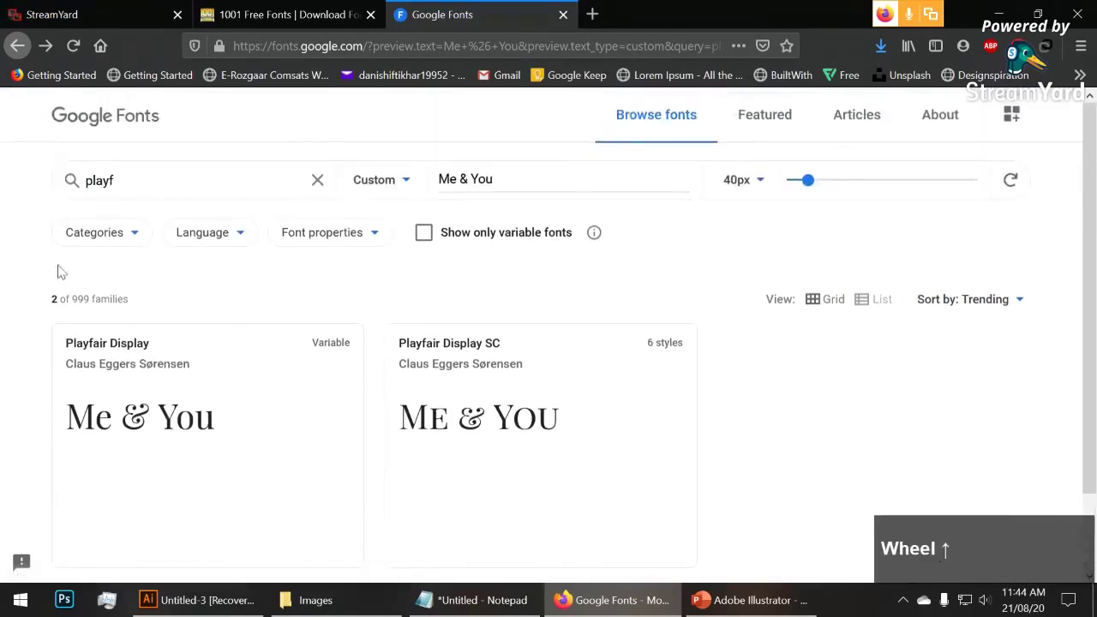
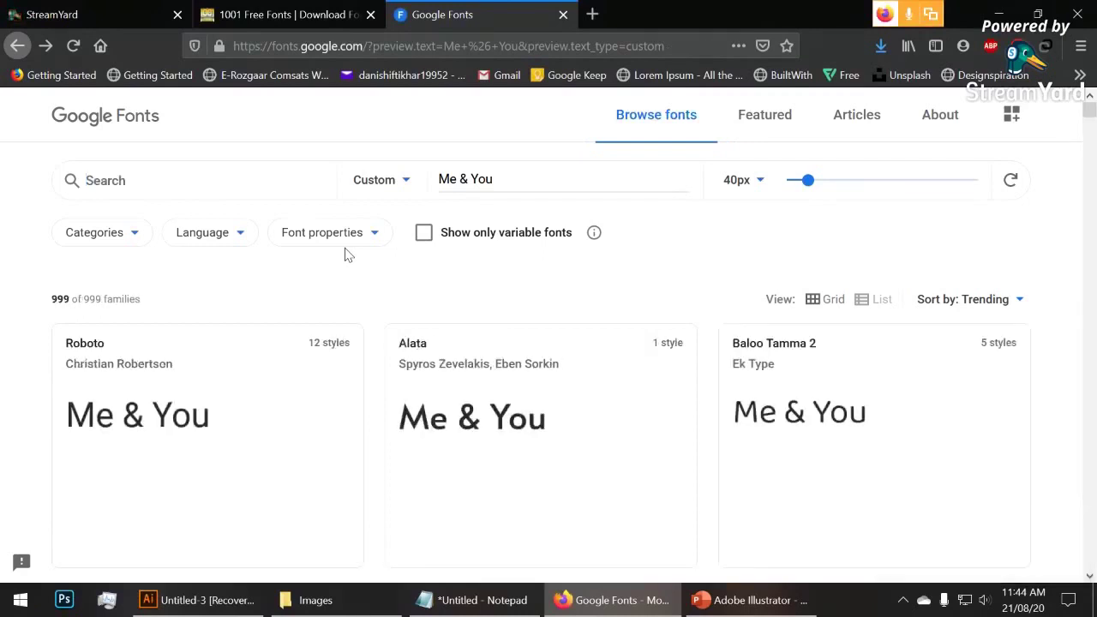
text(beb)
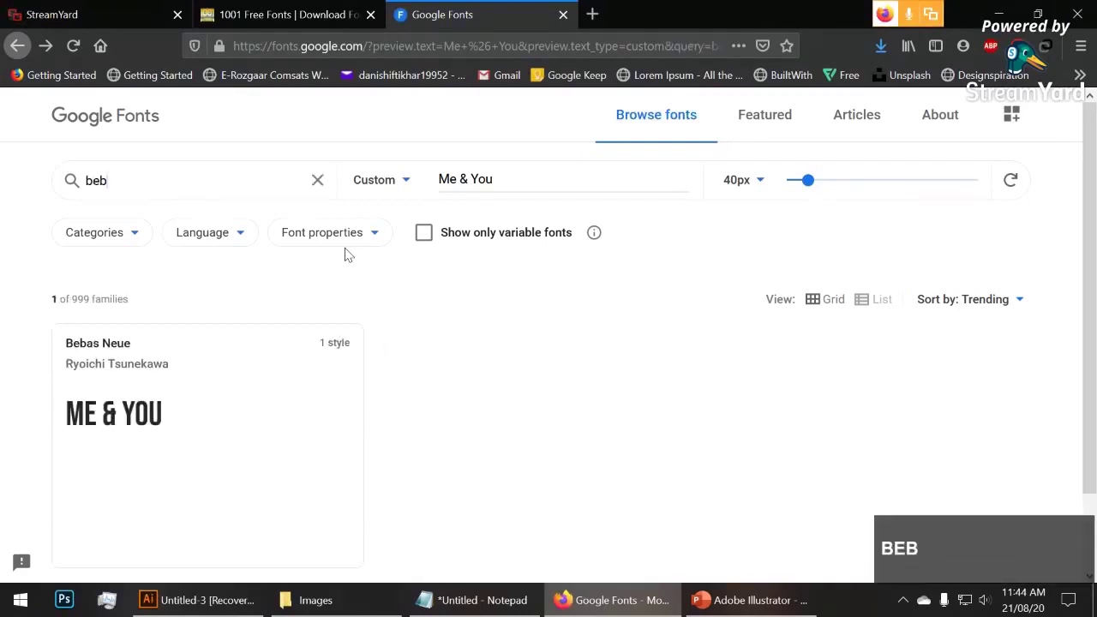
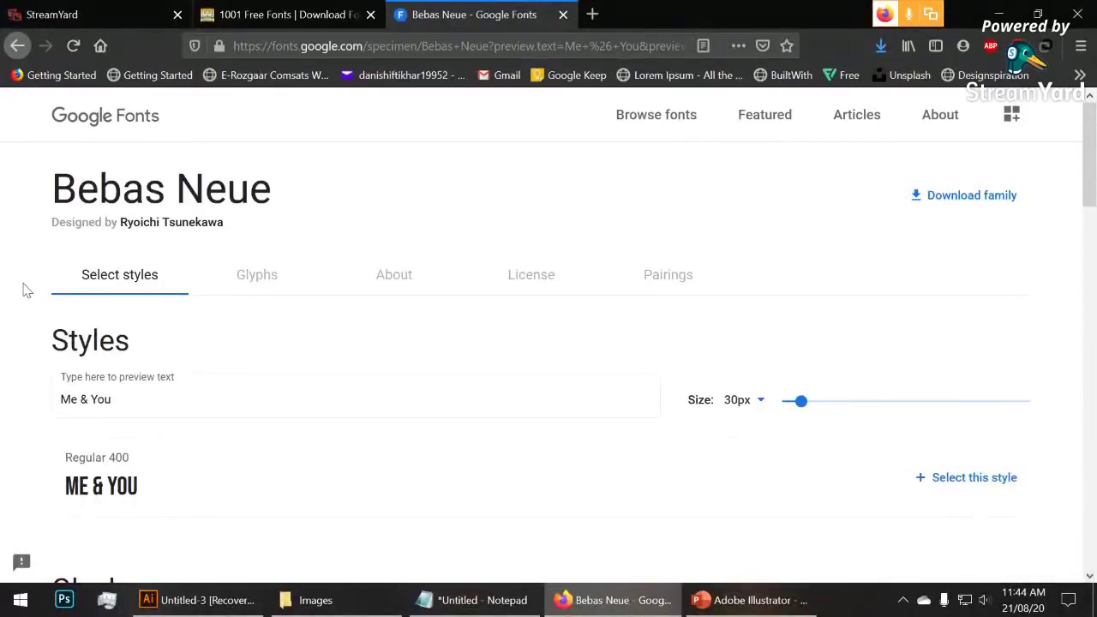
Scroll to the top of the Bebas Neue specimen page showing Regular 400
scroll(up, 3)
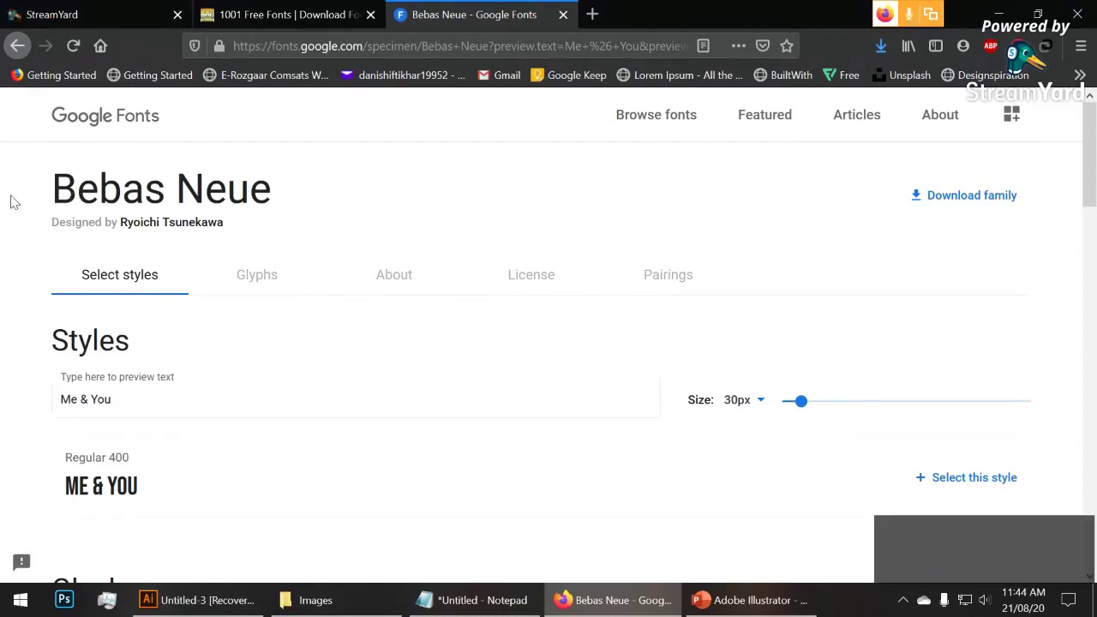
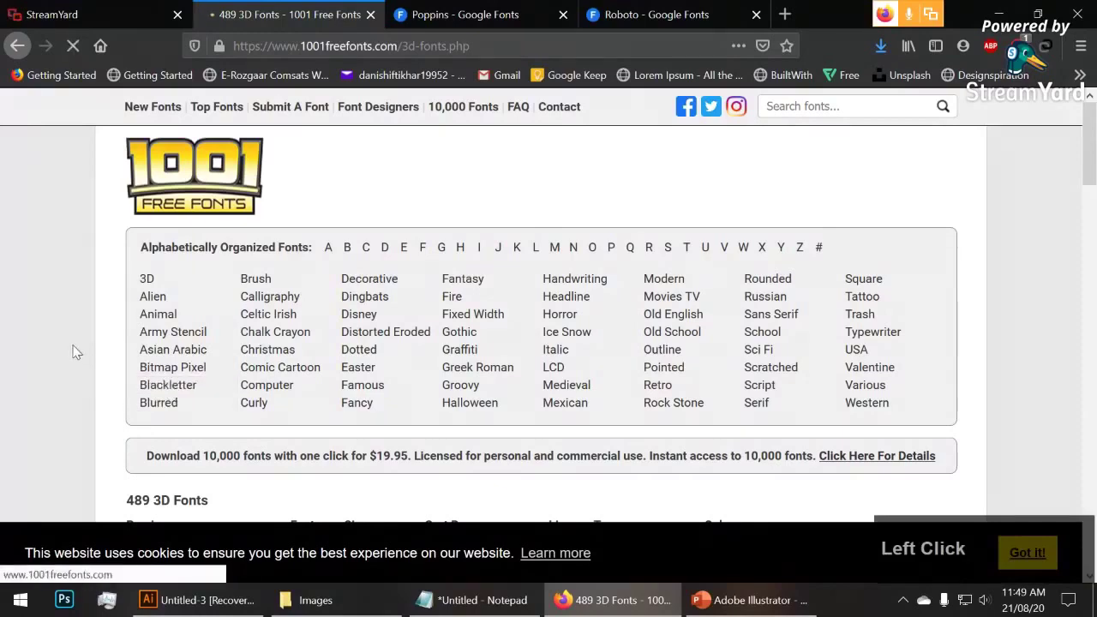
Scroll through the Brush category listing starting with Admiration Pains and back up
scroll(down, 3)
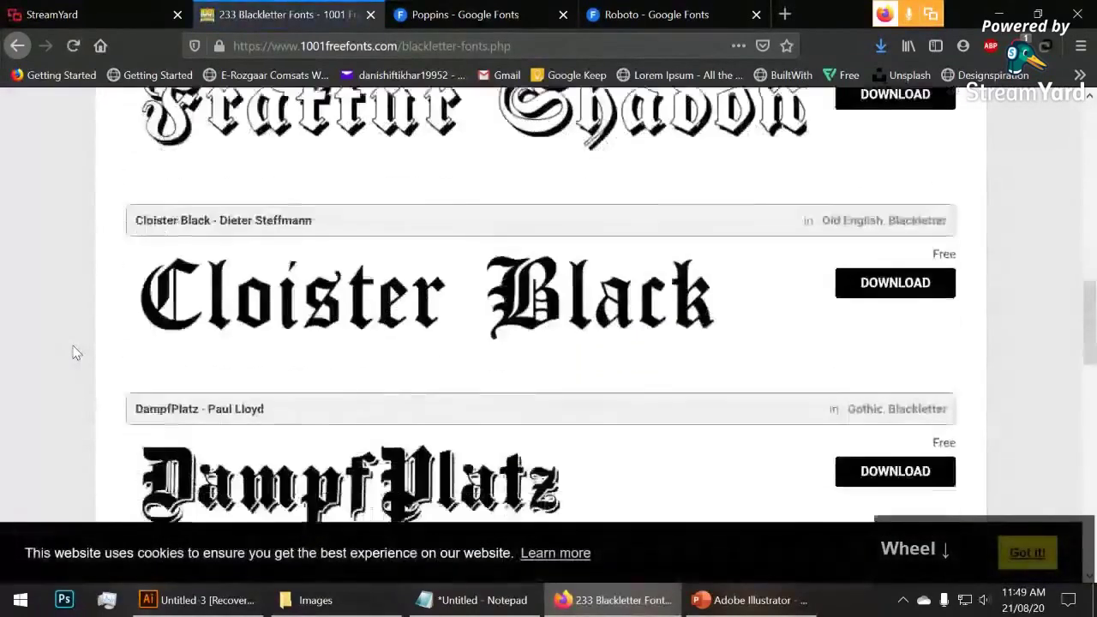
scroll(down, 3)
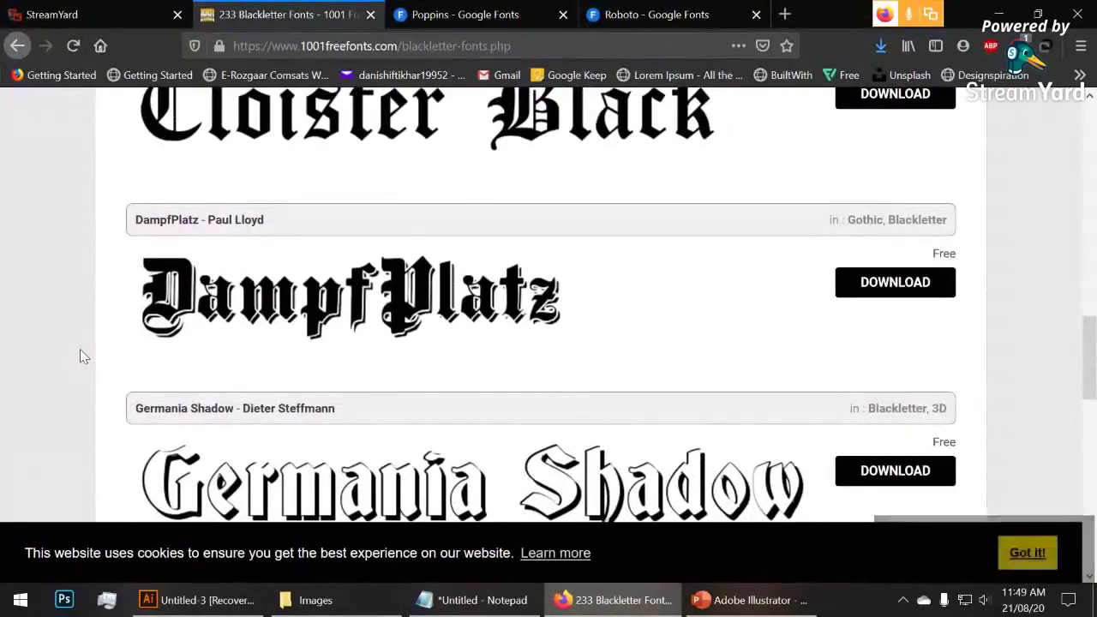
scroll(down, 3)
scroll(up, 3)
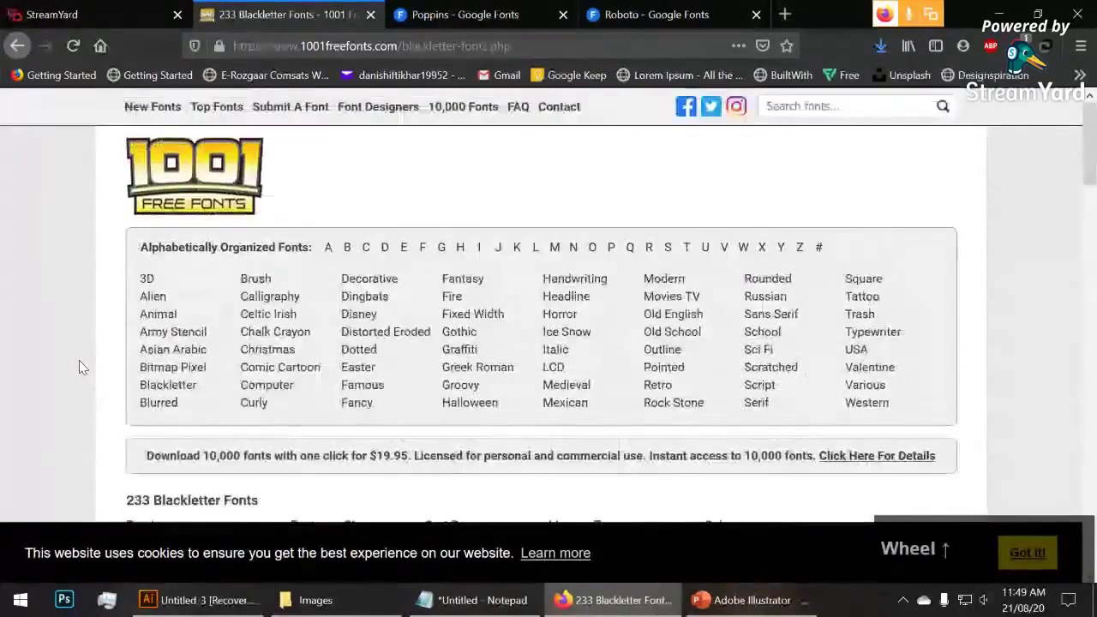
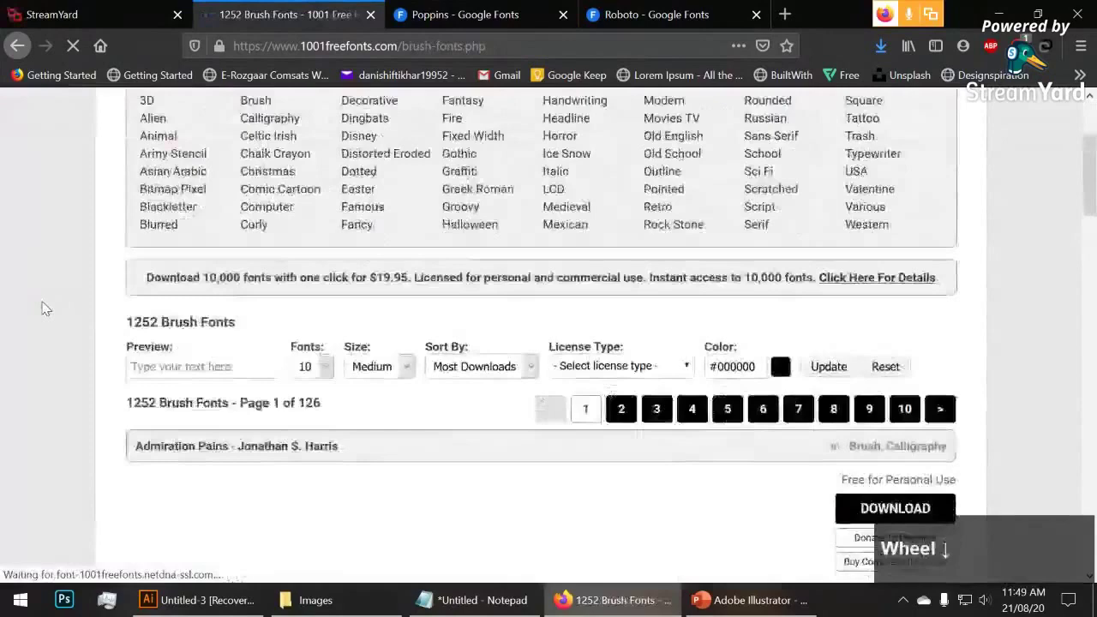
scroll(up, 3)
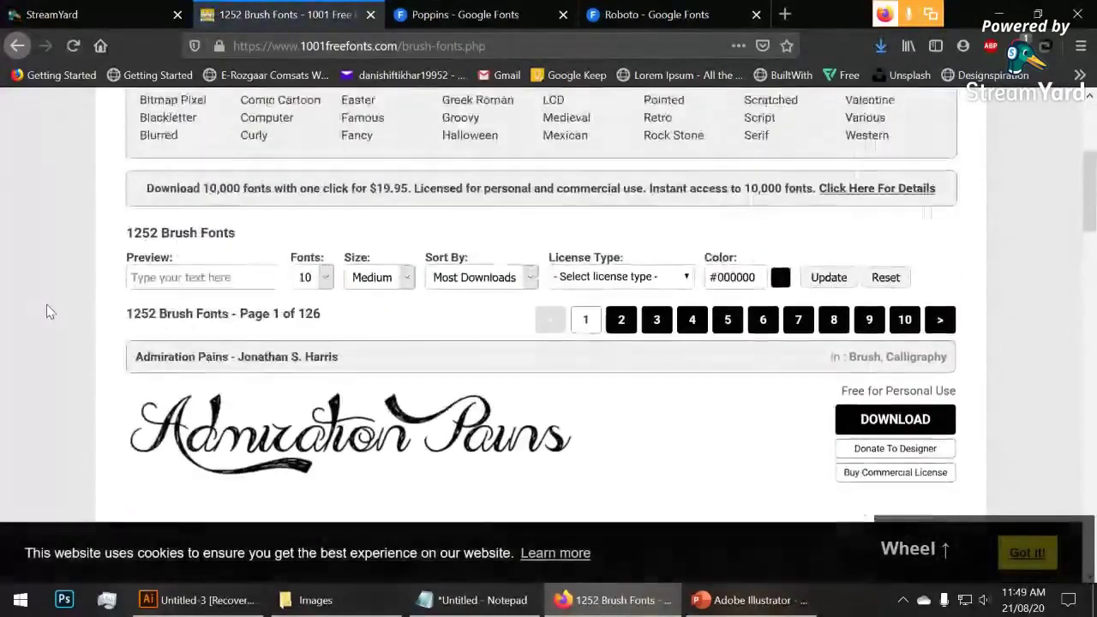
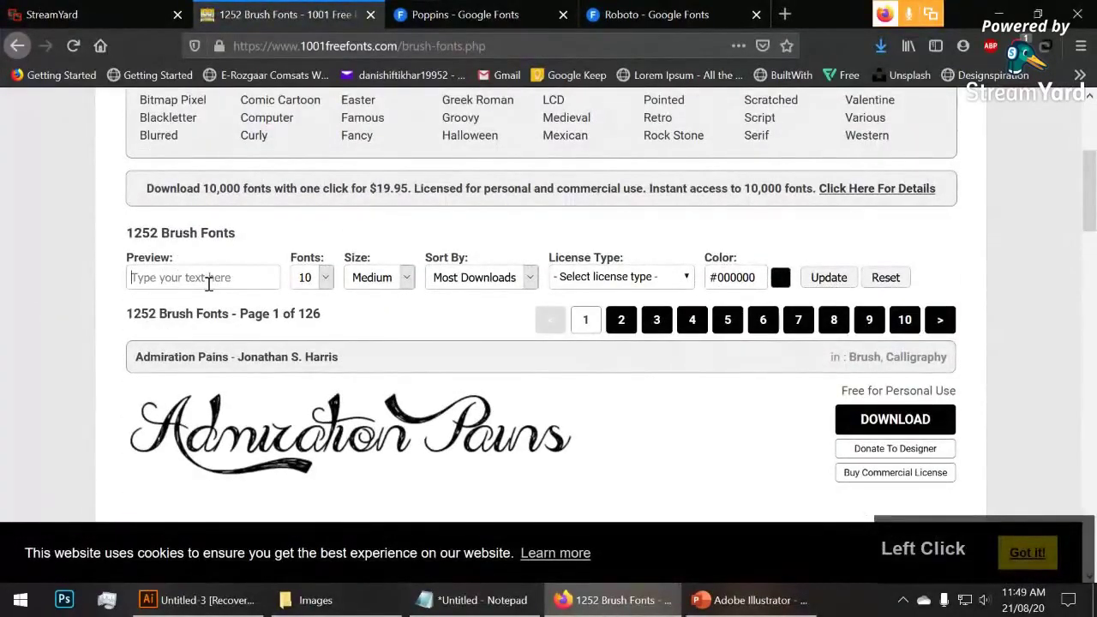
text(ohn)
key(space)
text(ith)
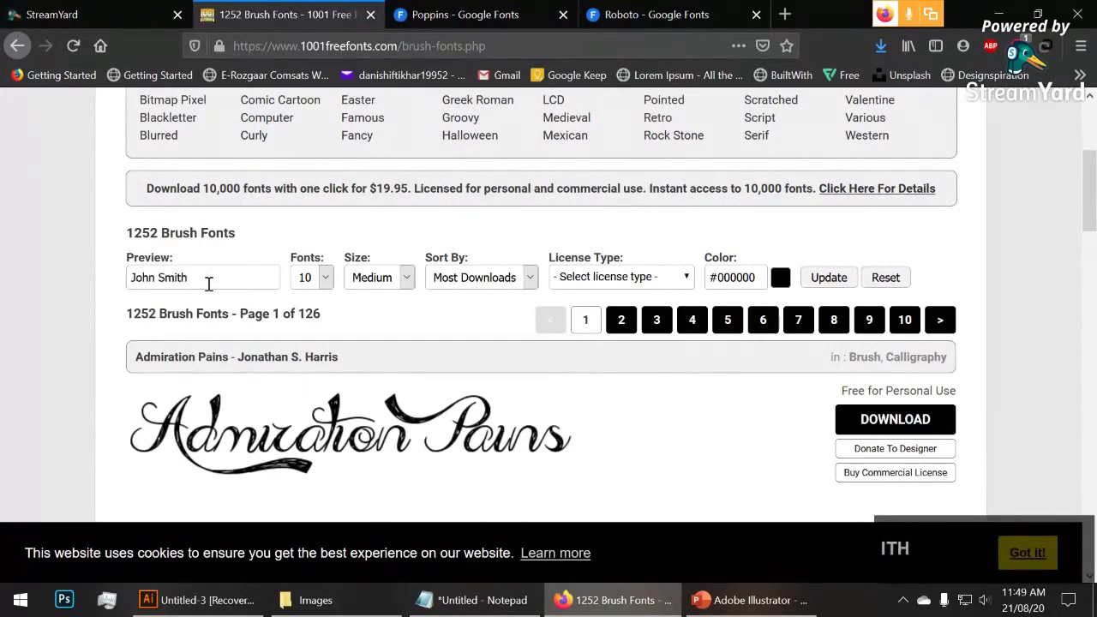
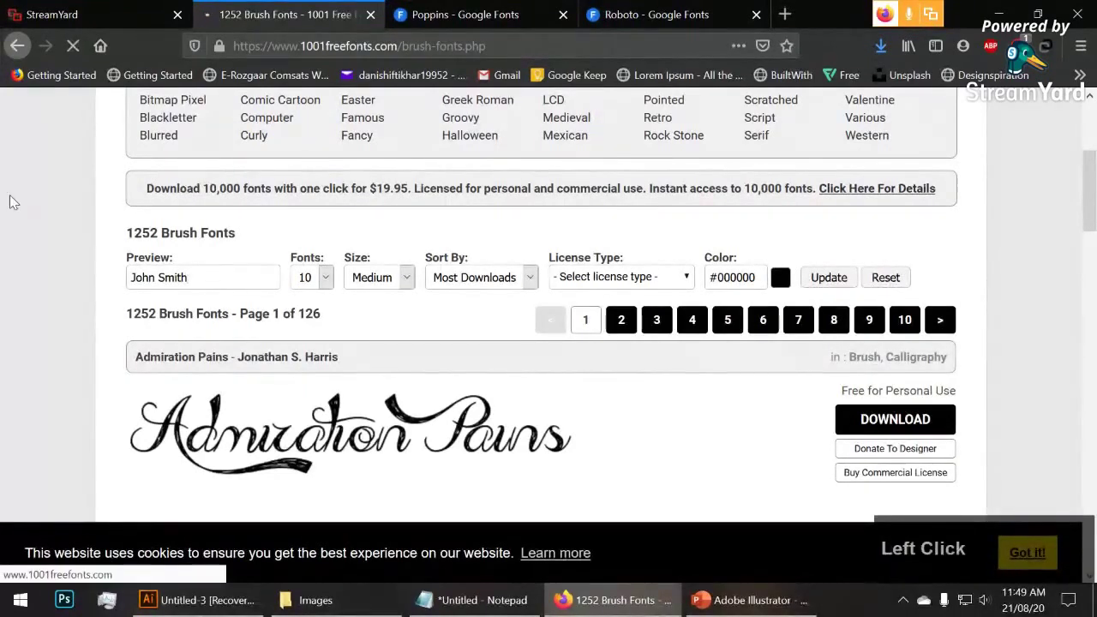
scroll(down, 3)
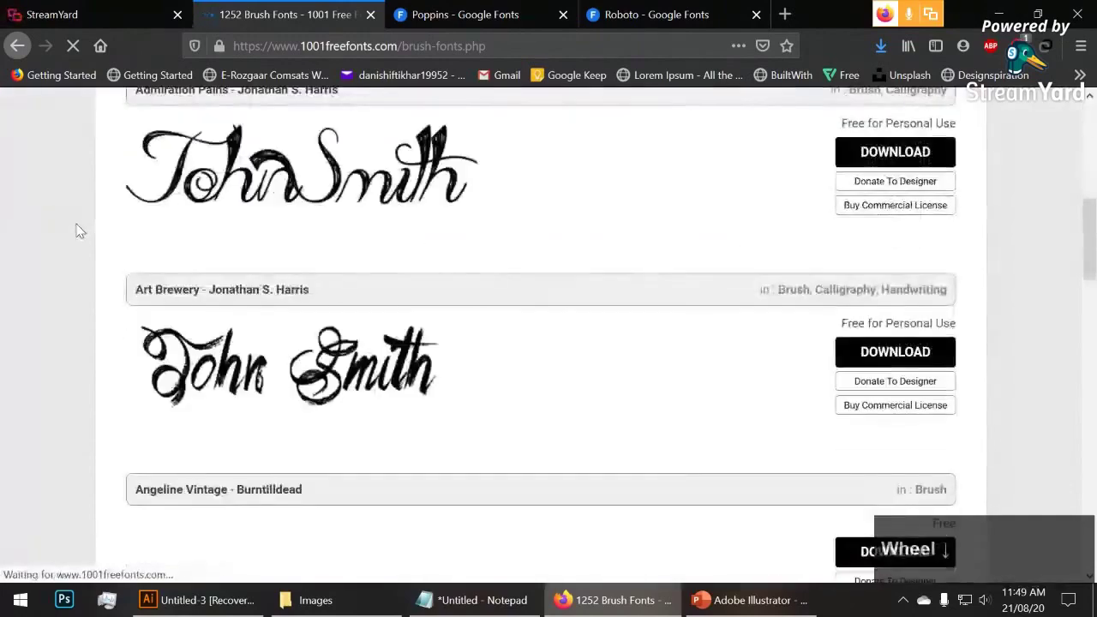
scroll(up, 3)
scroll(down, 3)
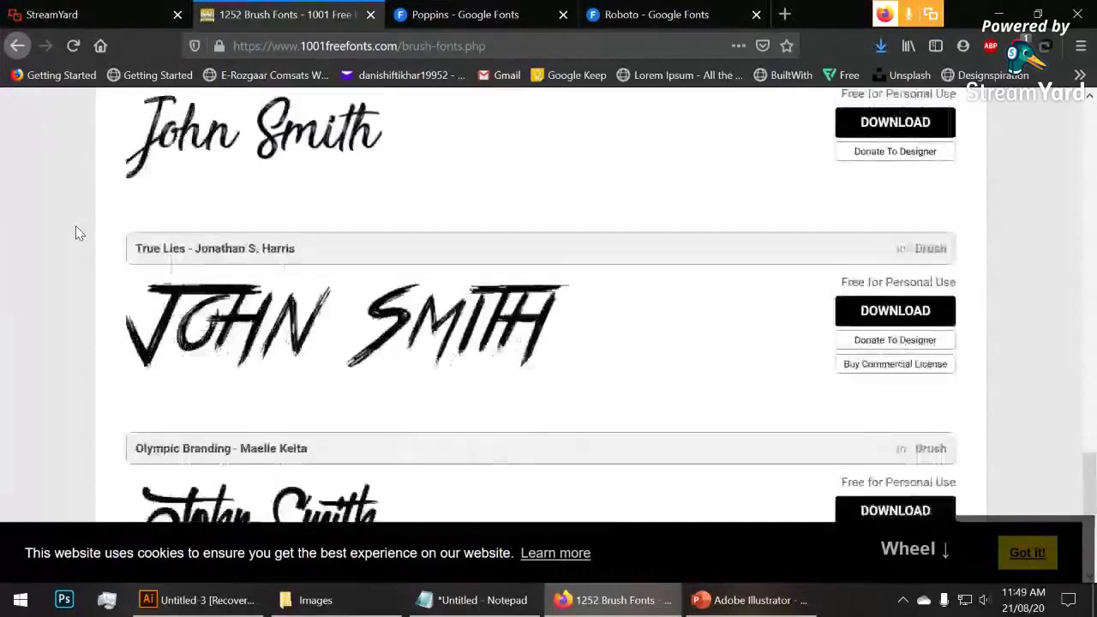
scroll(up, 3)
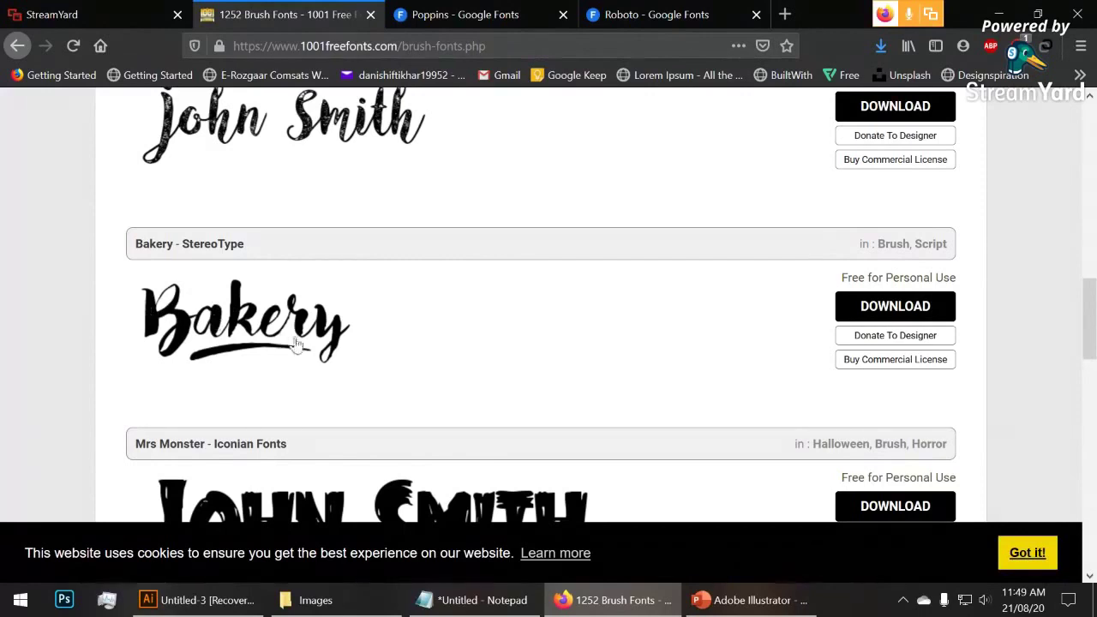
scroll(up, 3)
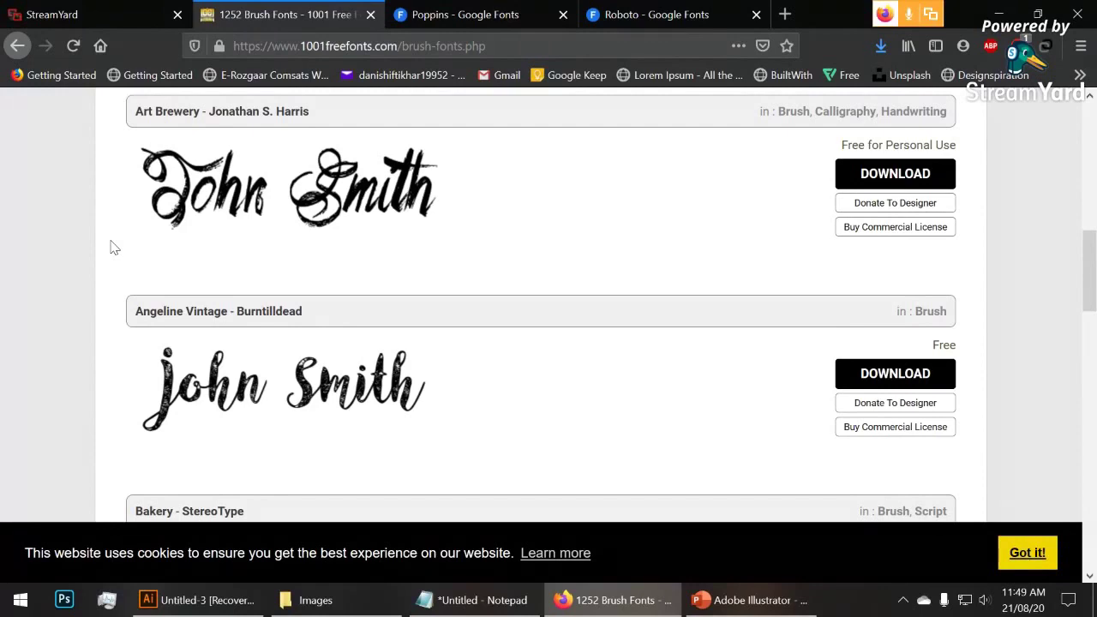
scroll(down, 3)
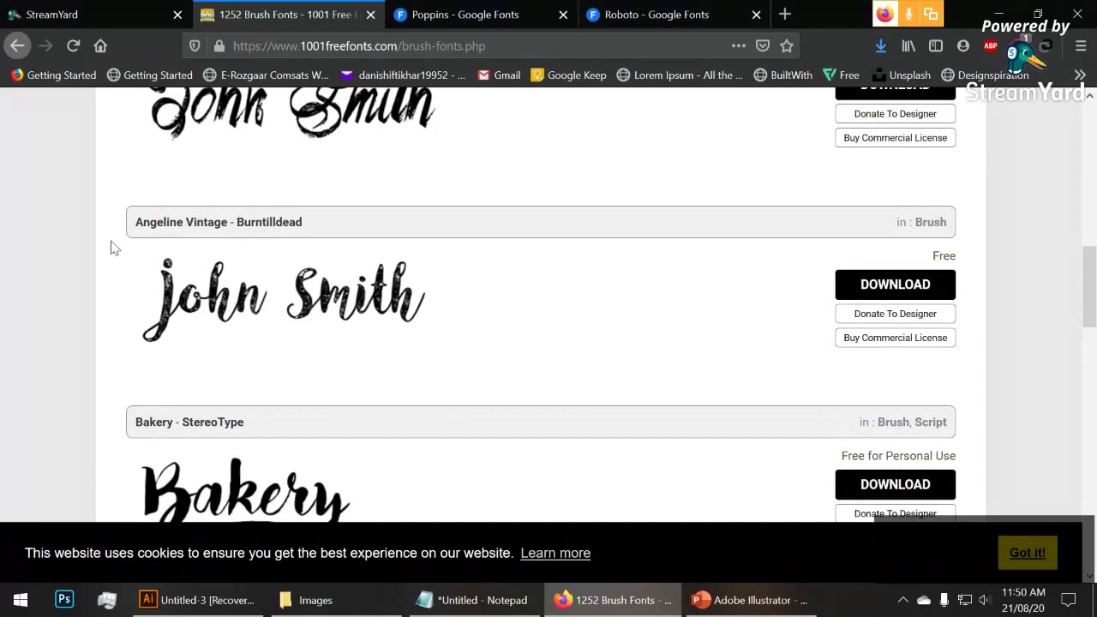
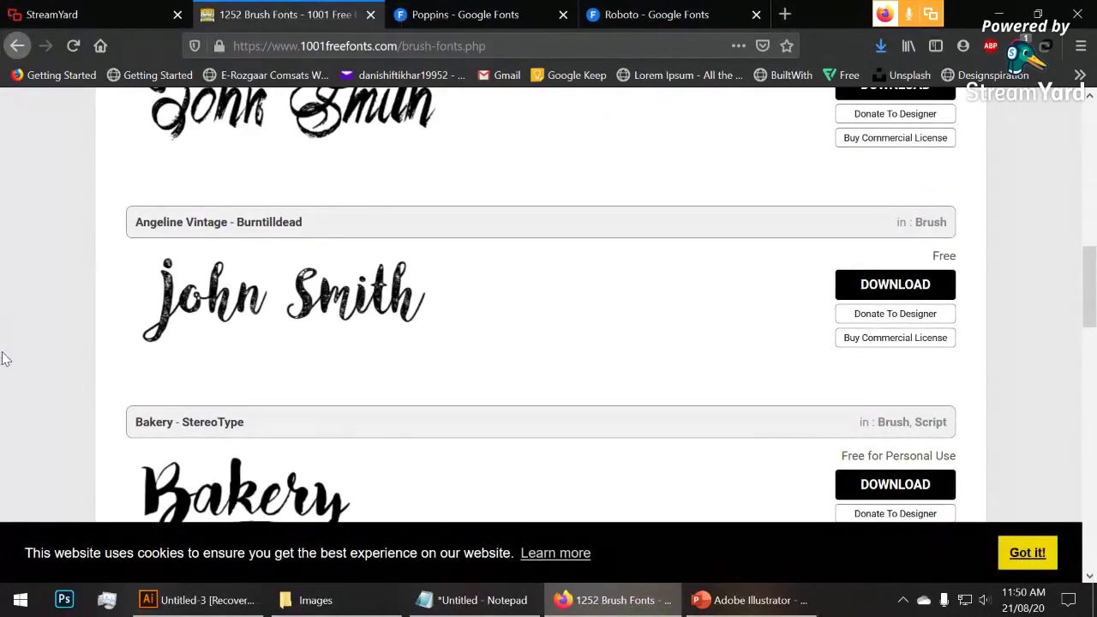
scroll(down, 3)
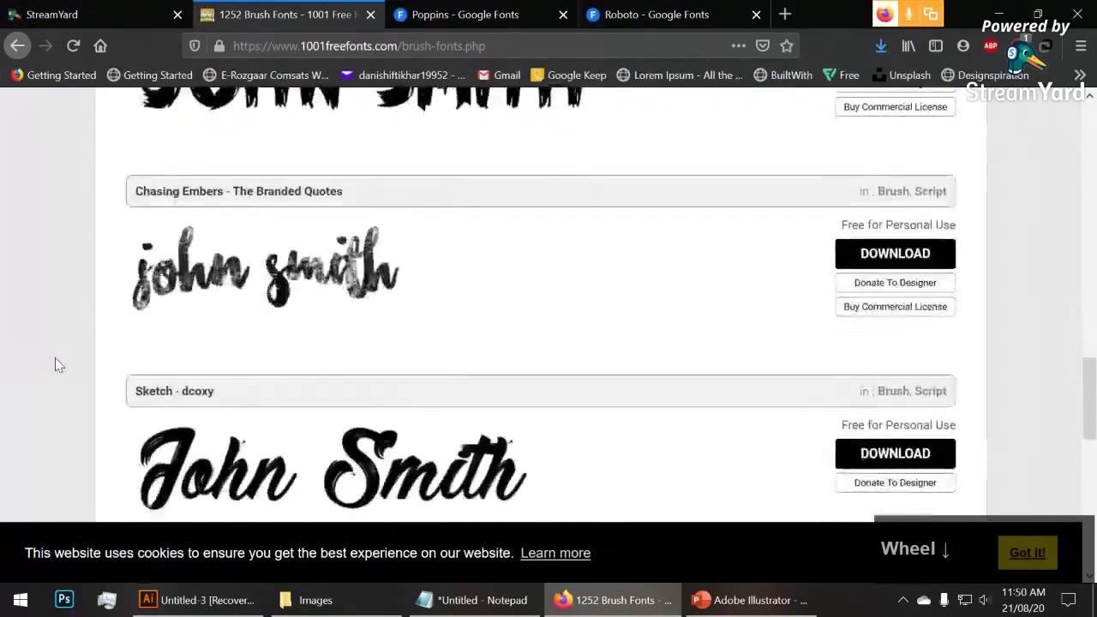
scroll(up, 3)
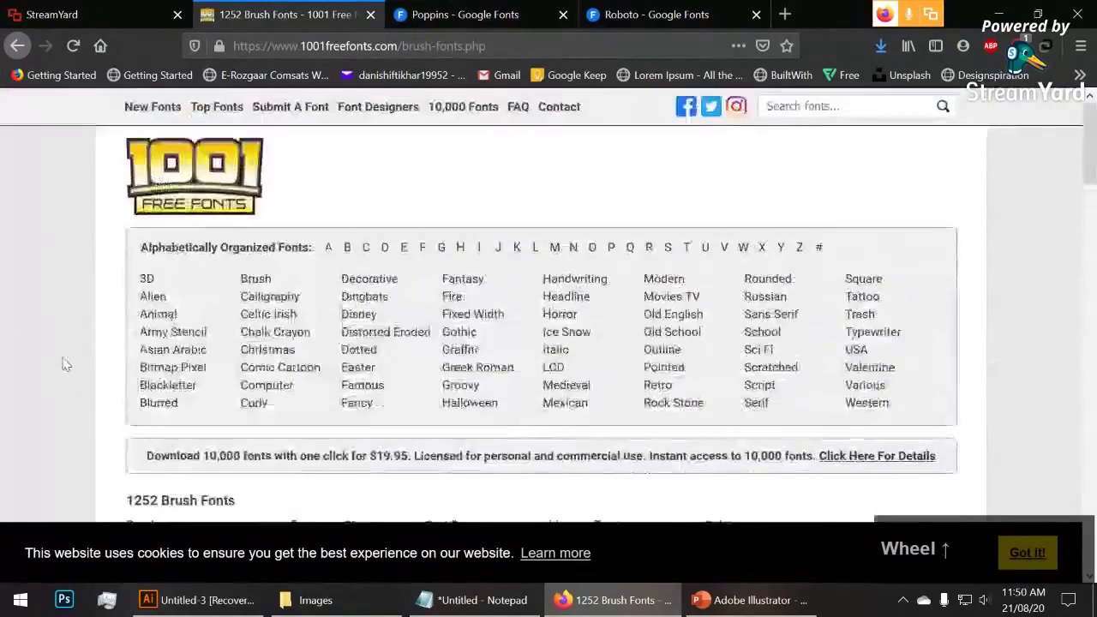
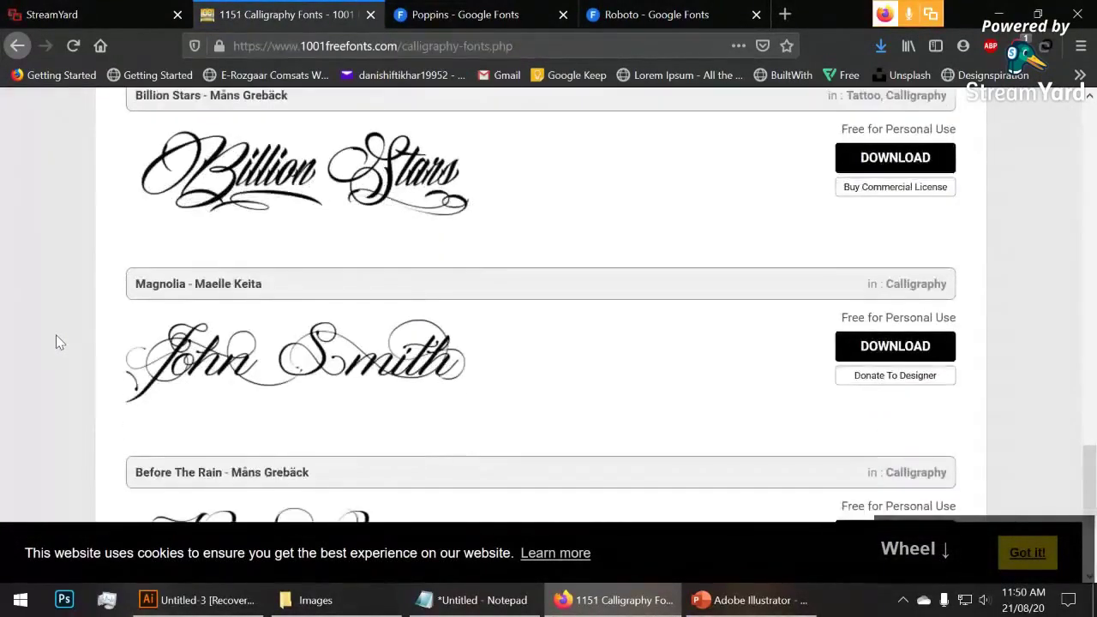
Scroll through the Fancy category samples like Remachine Script and return to the top
scroll(up, 3)
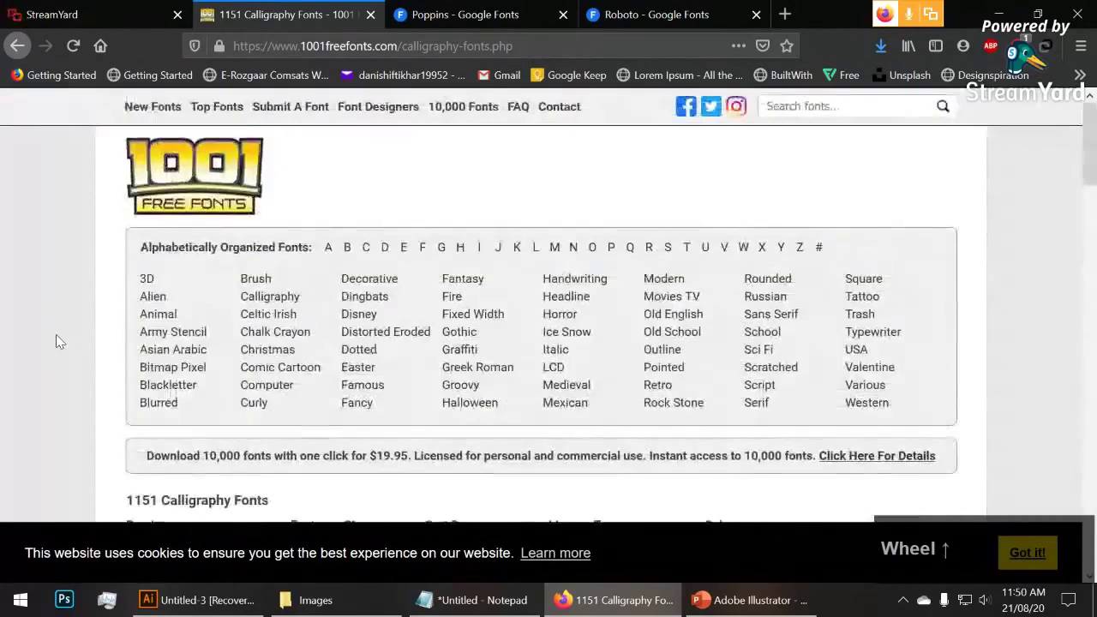
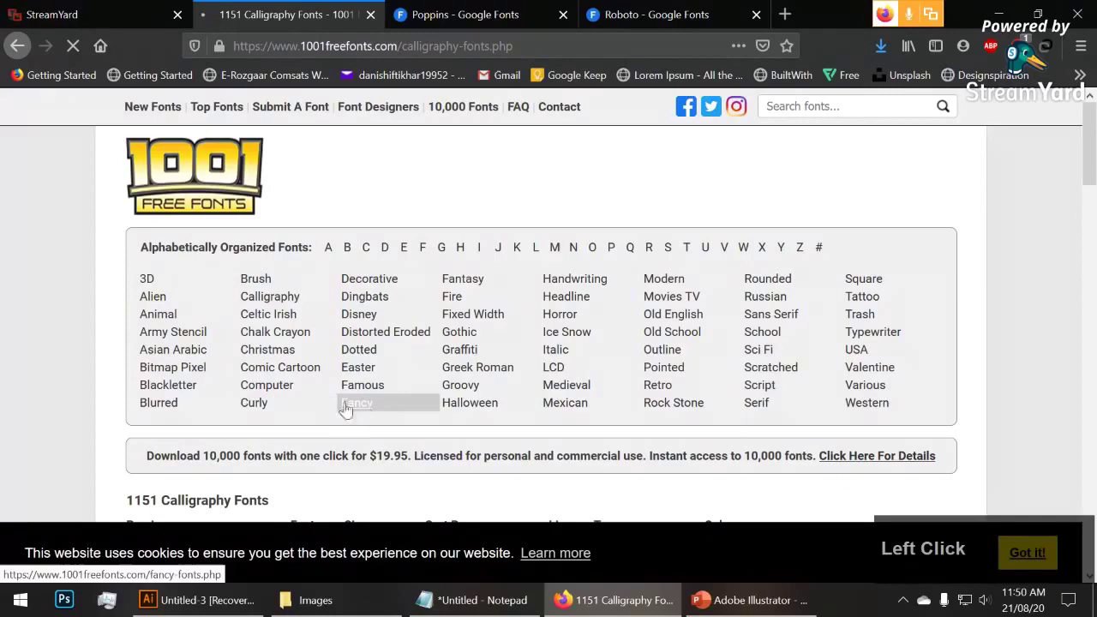
scroll(down, 3)
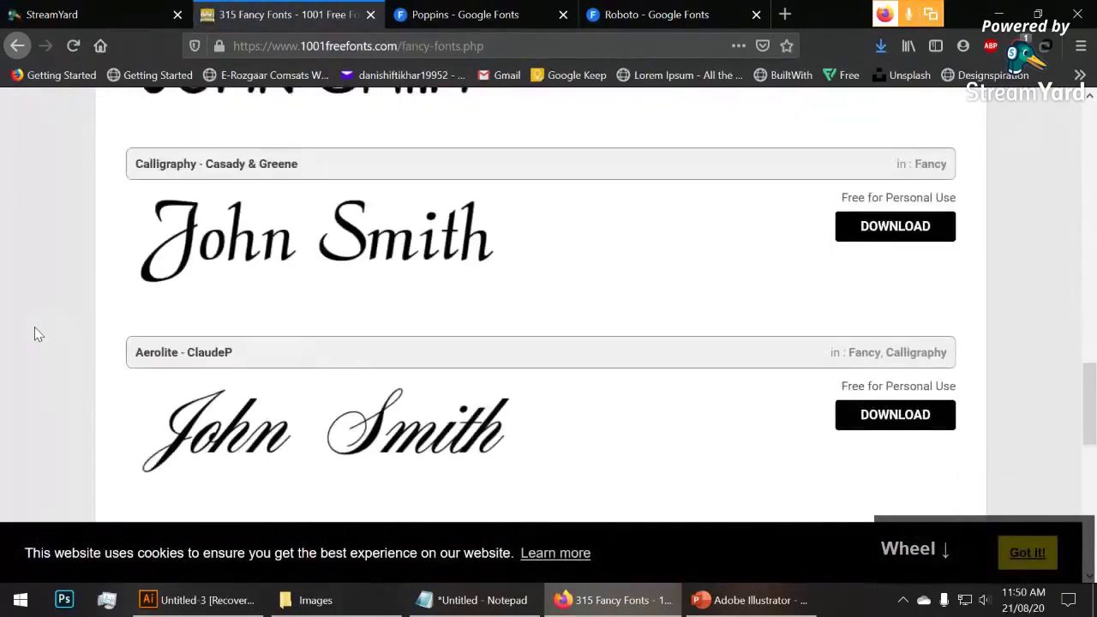
scroll(up, 3)
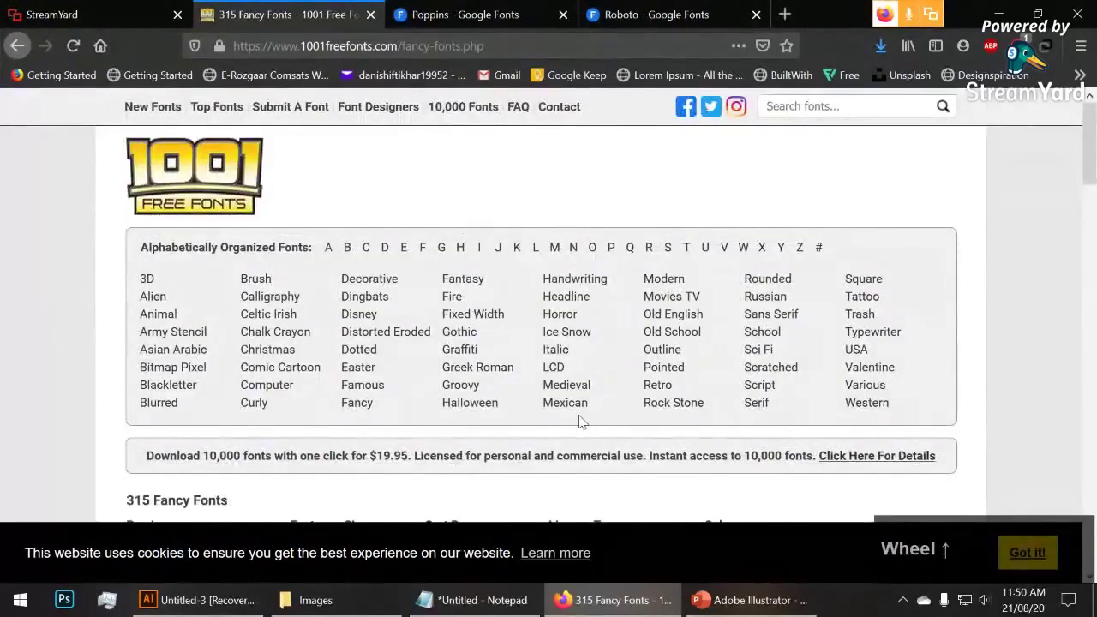
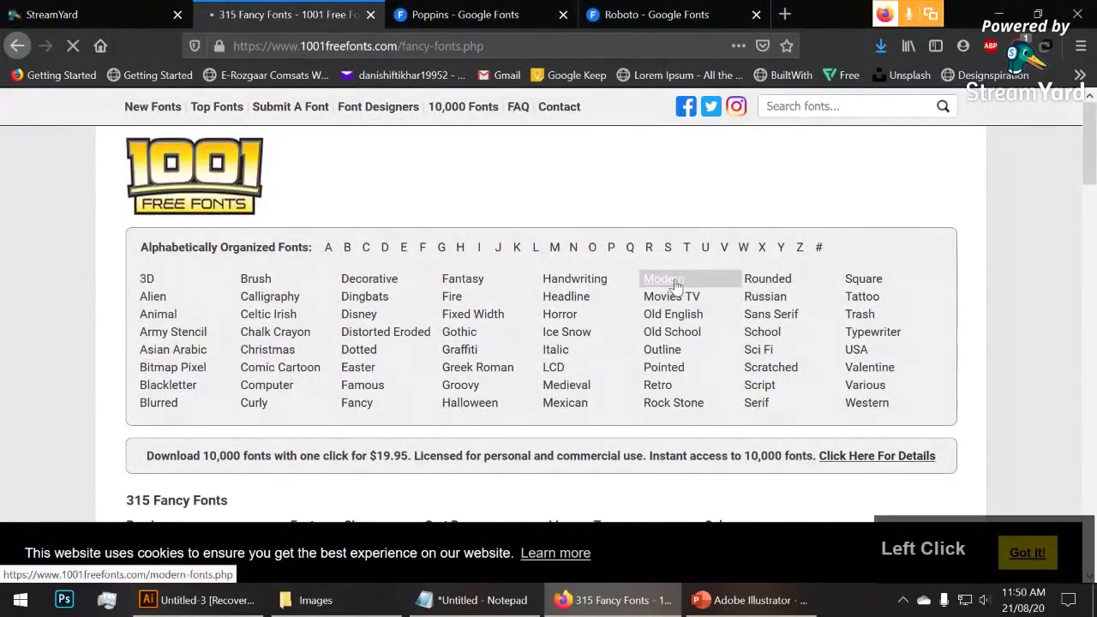
Scroll through the Modern category's page 1 samples like Vertigo and Orbitron and back up
scroll(down, 3)
scroll(up, 3)
scroll(down, 3)
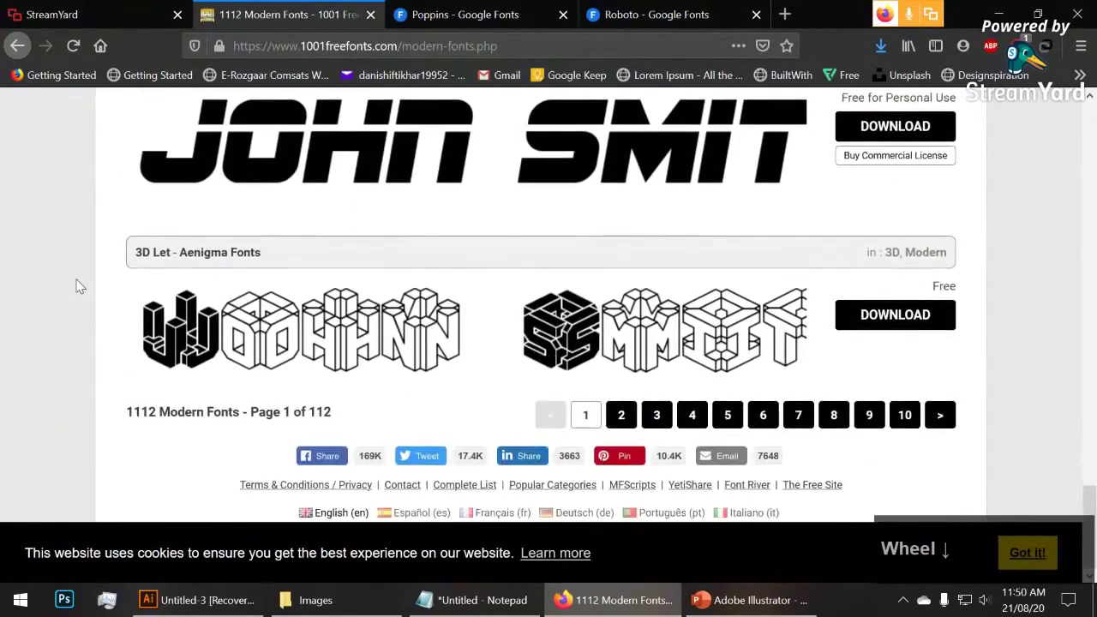
scroll(up, 3)
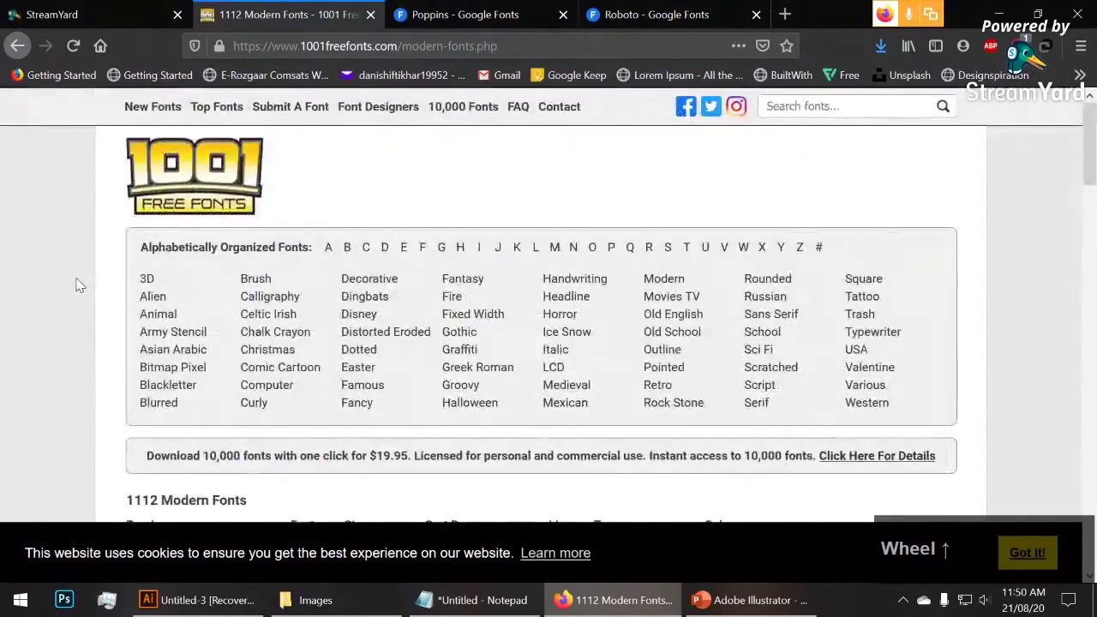
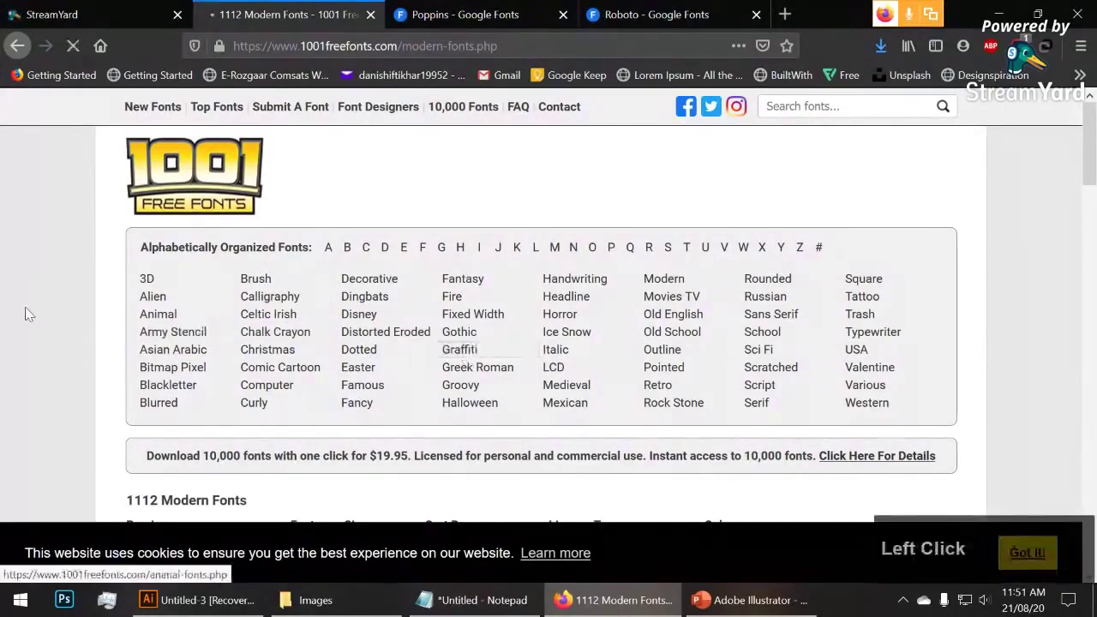
Scroll through the Graffiti samples like Bombing and Most Wasted and back to the top
scroll(down, 3)
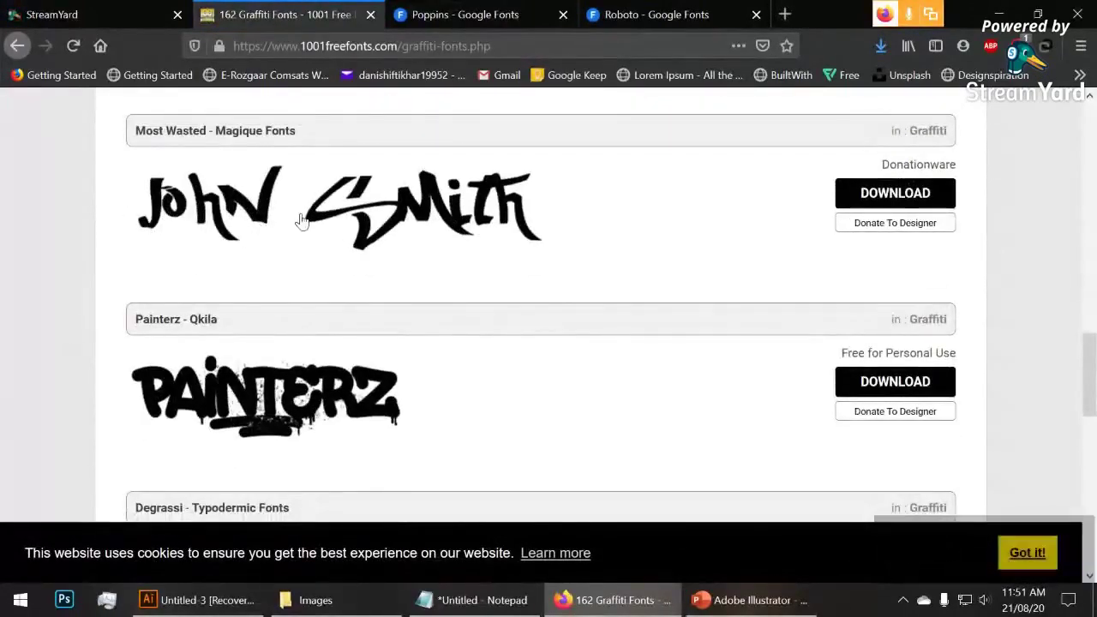
scroll(up, 3)
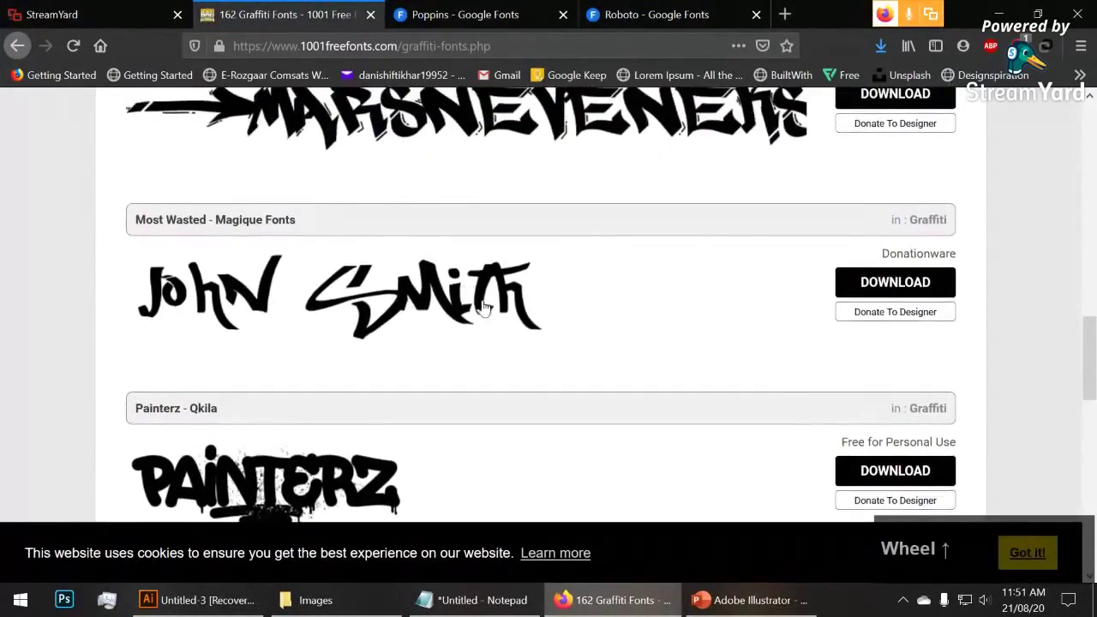
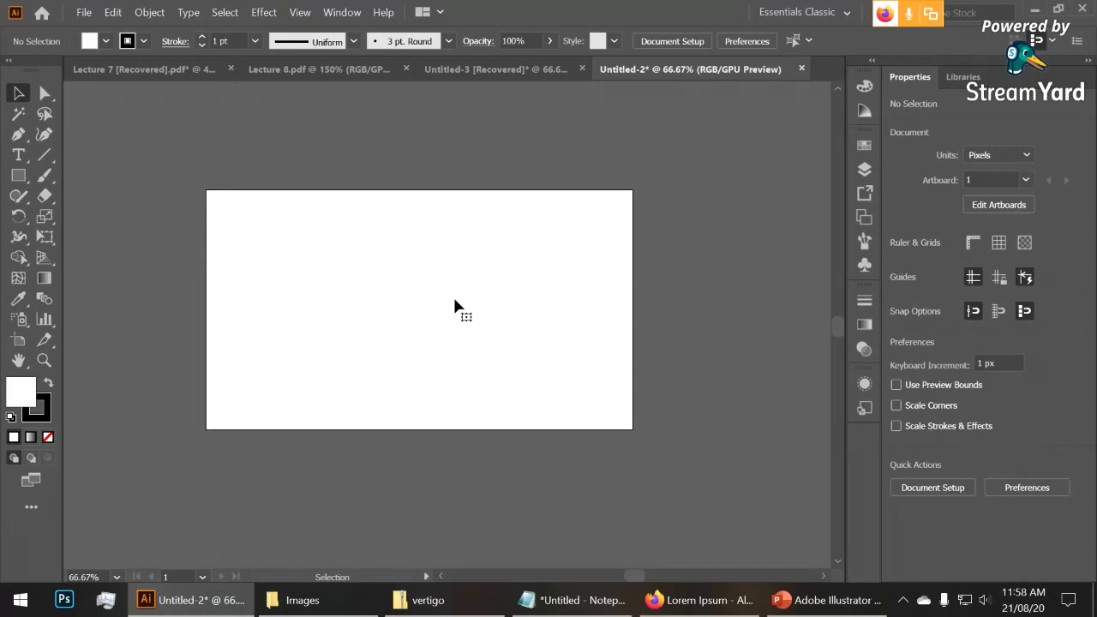
Open Illustrator's File menu over the blank Untitled-2 artboard
click(86, 8)
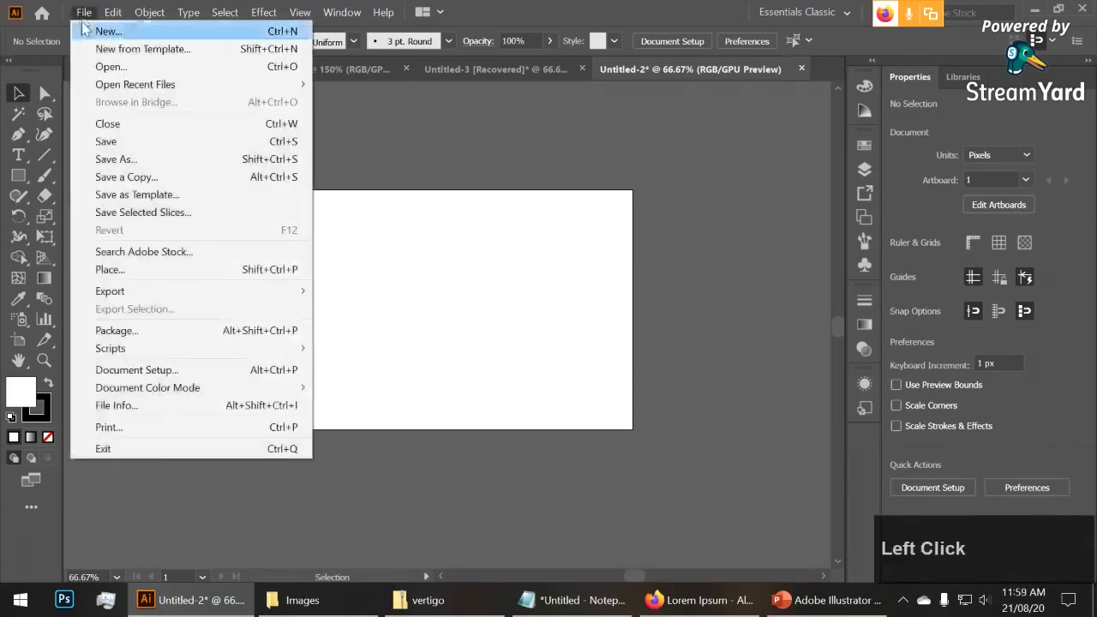
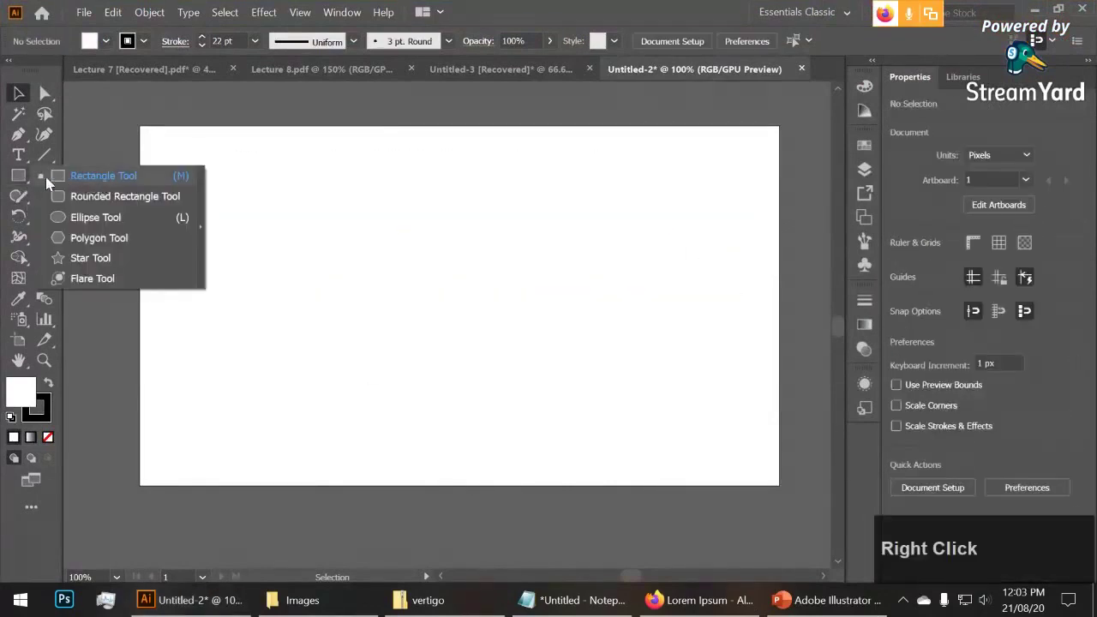
Switch to the Rectangle Tool and start dragging a 639 px square with a 22 pt stroke
click(88, 177)
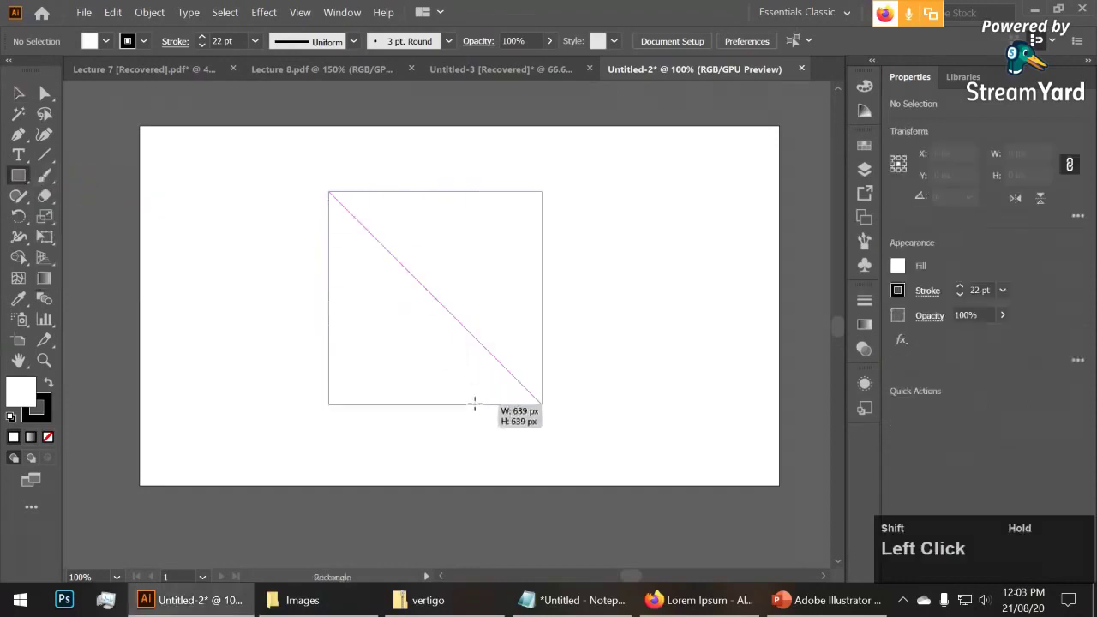
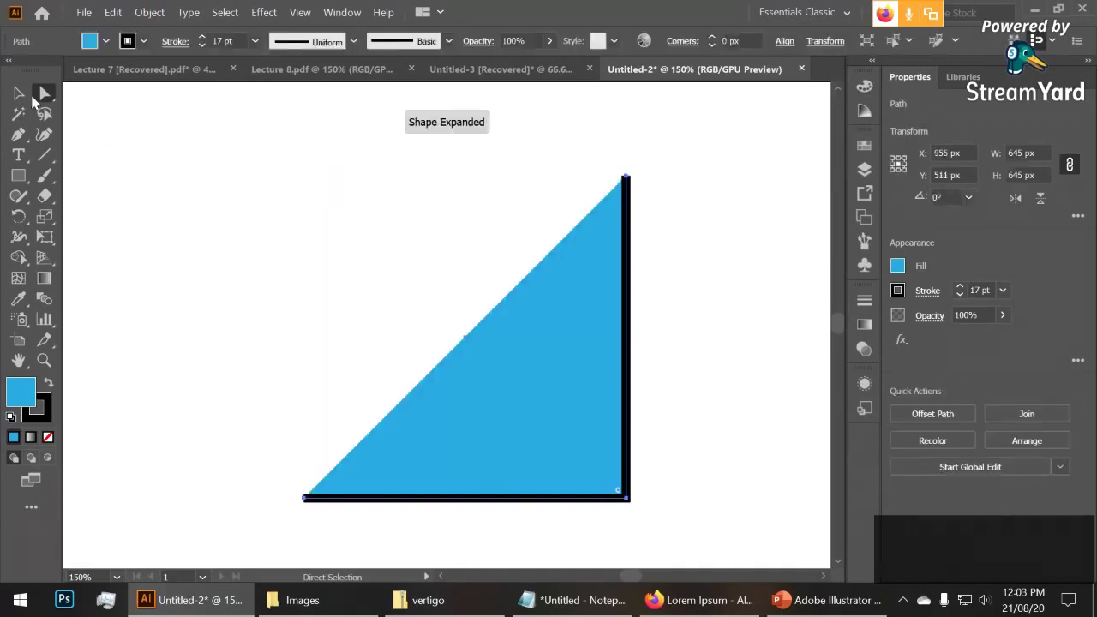
Zoom out so the whole artboard with the black-edged blue triangle is visible
click(27, 96)
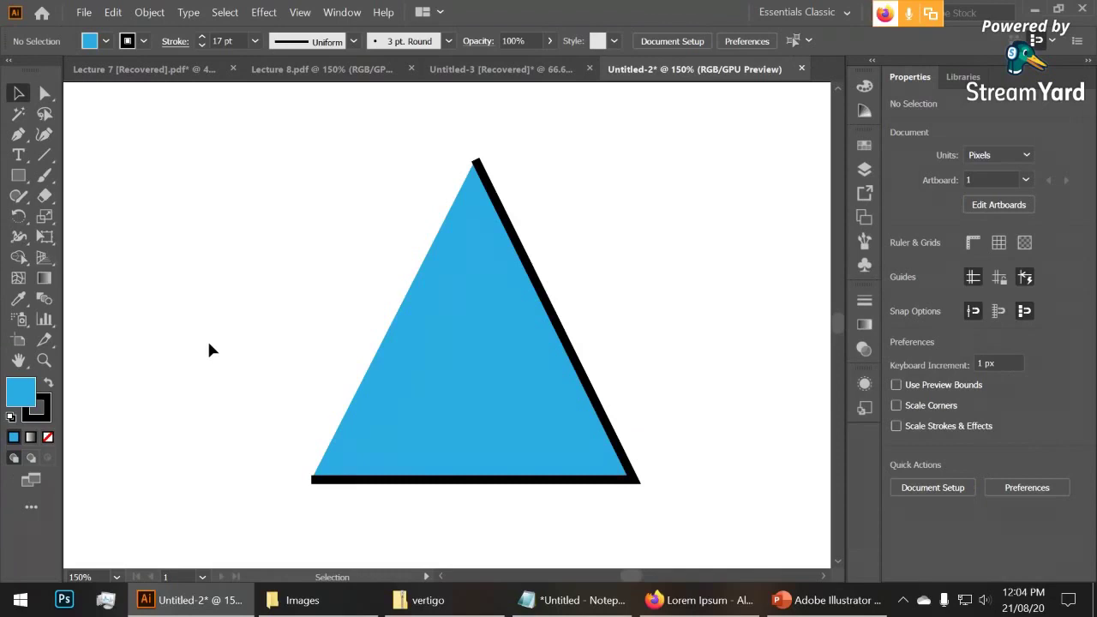
scroll(down, 3)
key(space)
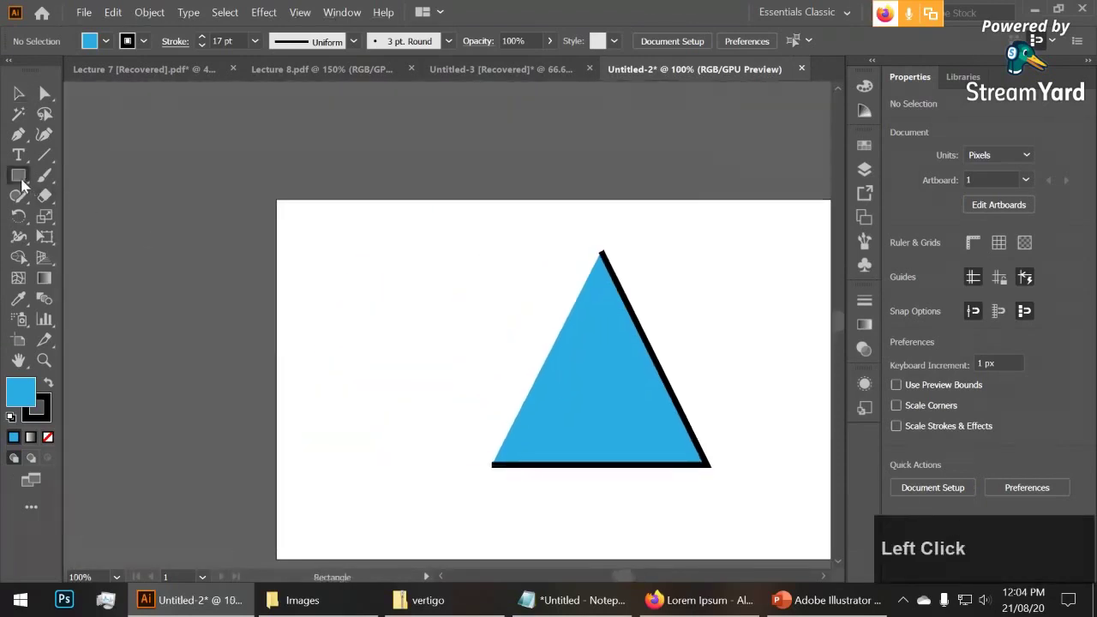
Place a small square near the top-left, set its stroke to None, then remove it leaving only the triangle
click(117, 212)
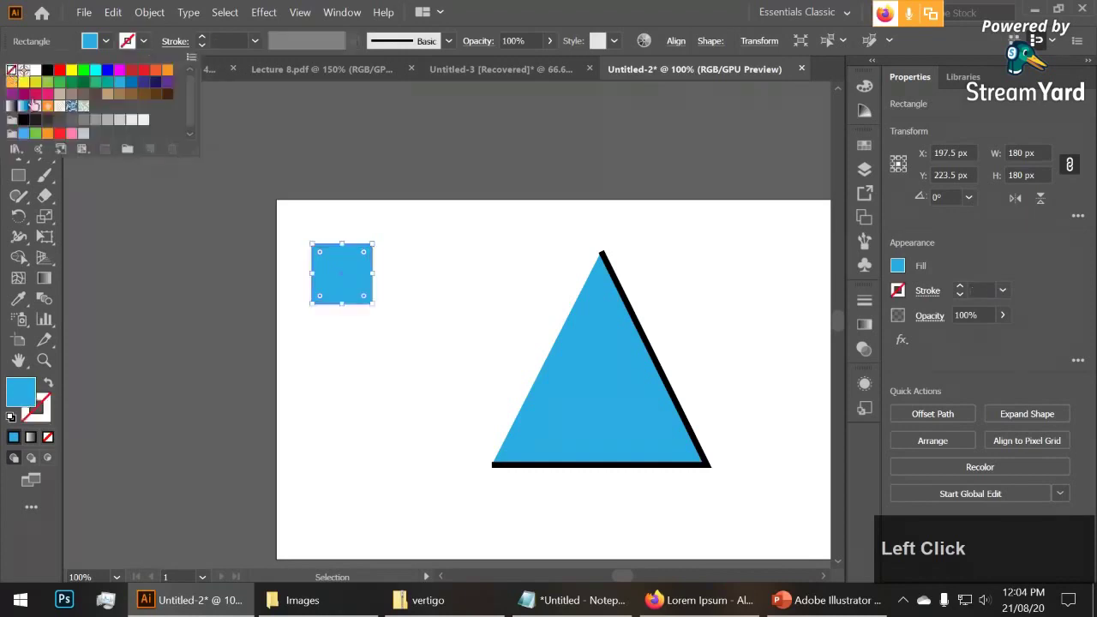
scroll(up, 3)
click(384, 256)
click(403, 241)
click(205, 39)
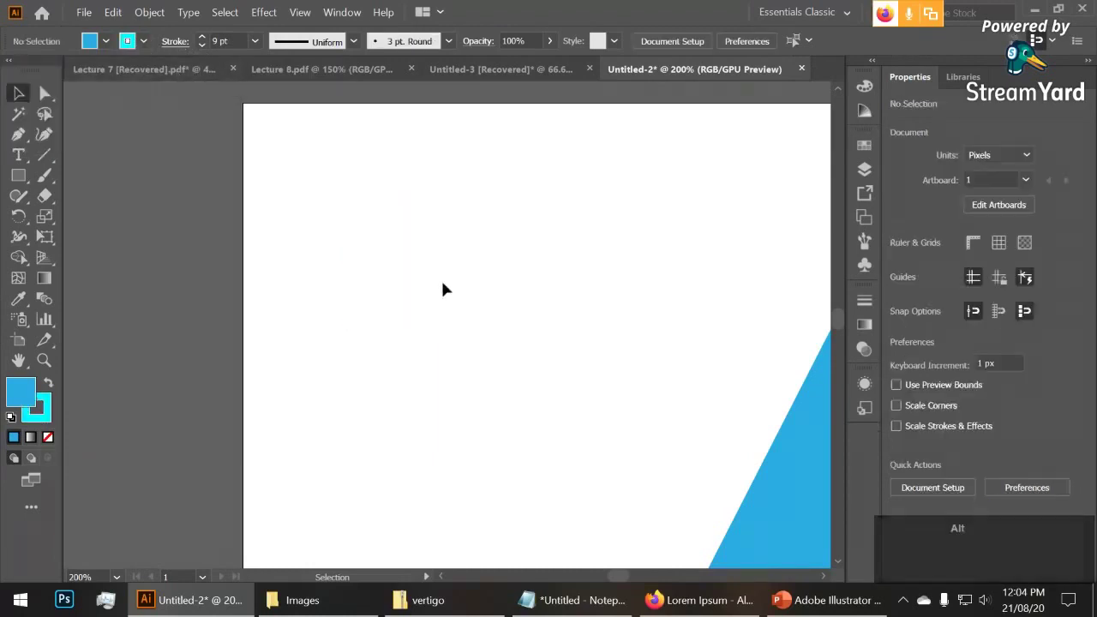
scroll(down, 3)
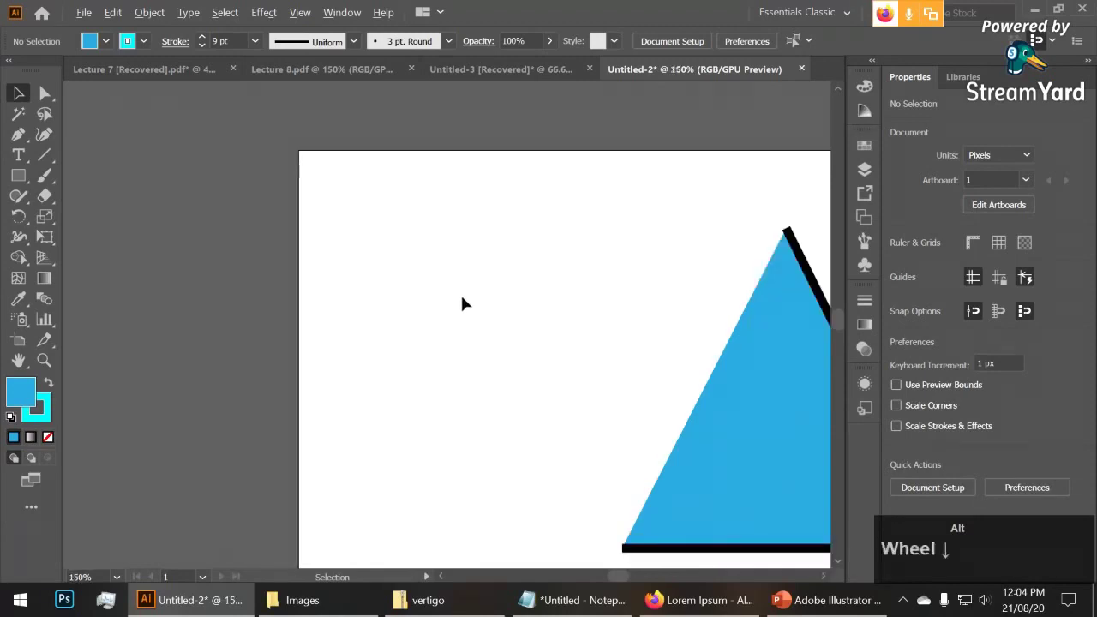
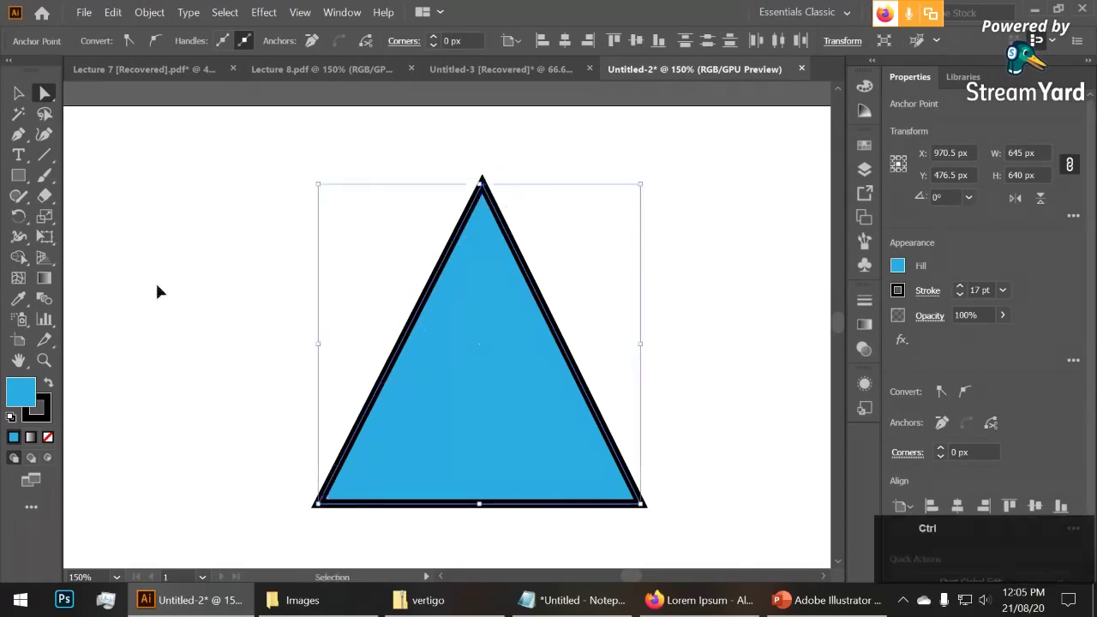
key(ctrl+z)
click(23, 99)
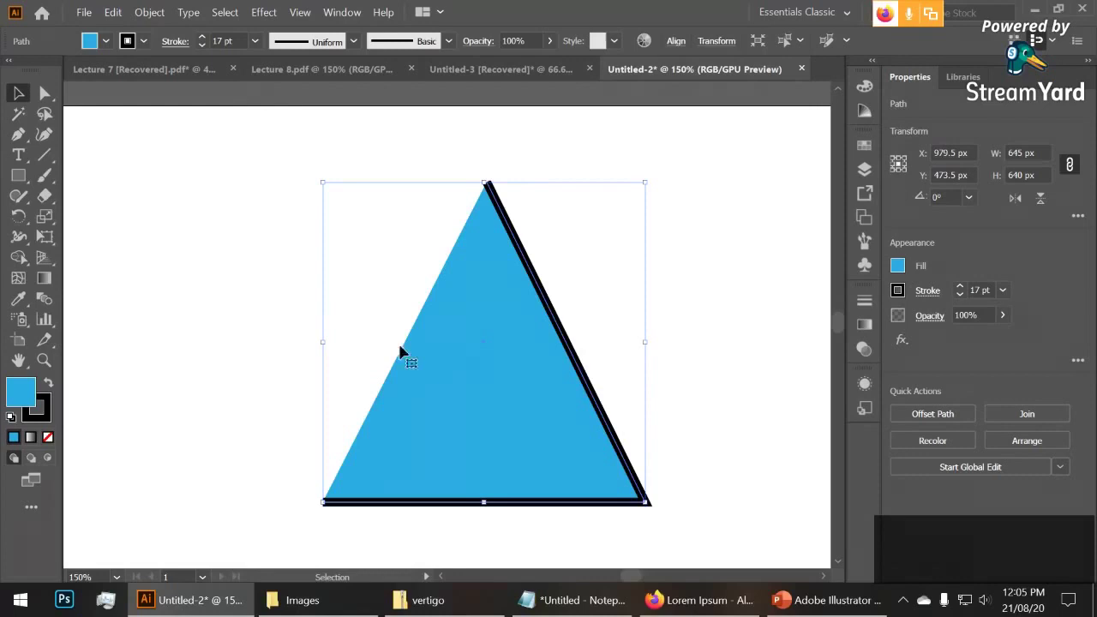
click(334, 319)
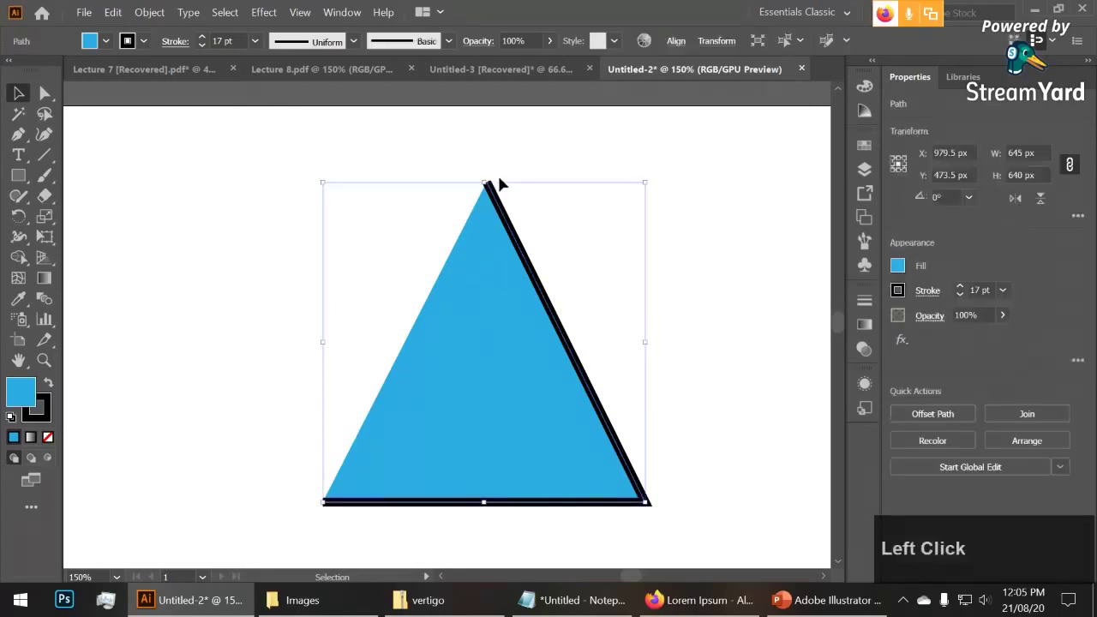
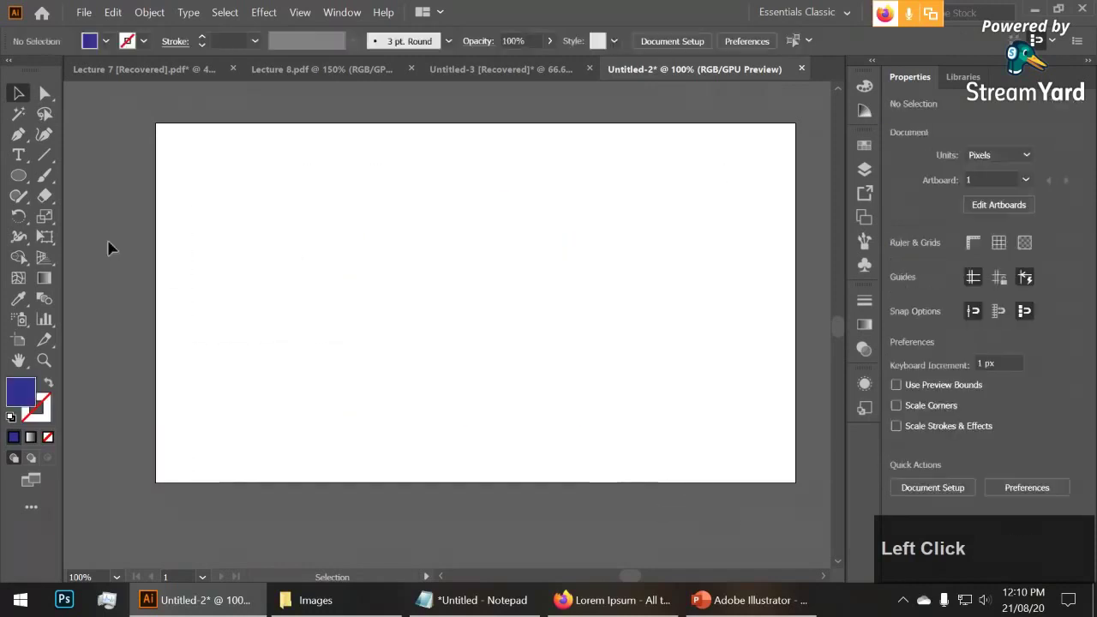
Reveal the hidden shape tools under the Rectangle tool group
right_click(11, 182)
Choose the Star Tool and drag a star, adding points up to ten with the Up arrow
click(75, 257)
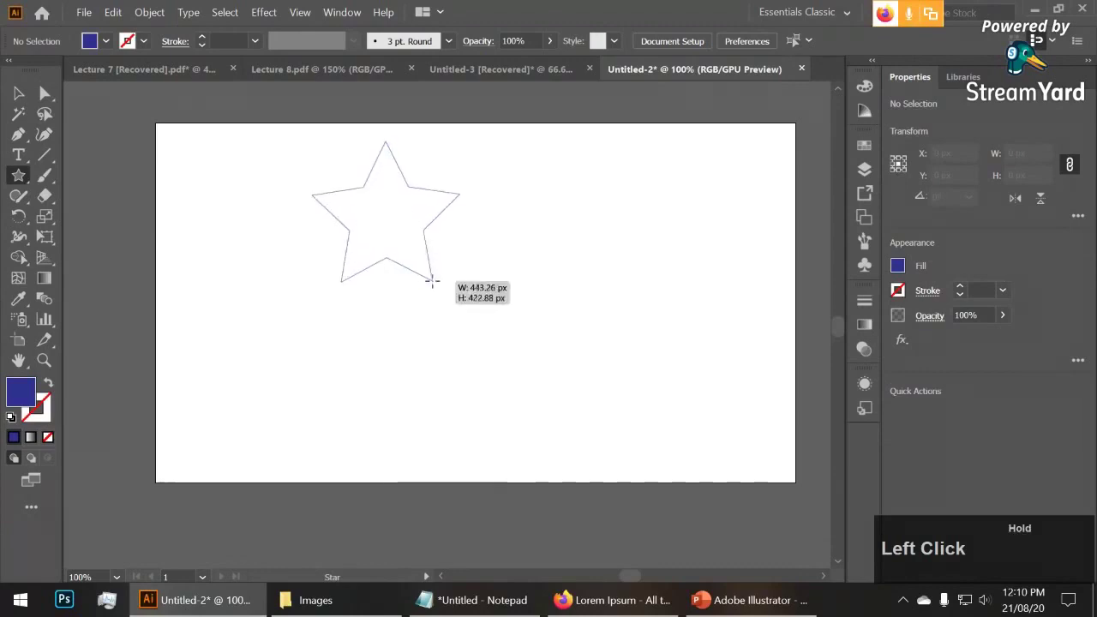
key(Up)
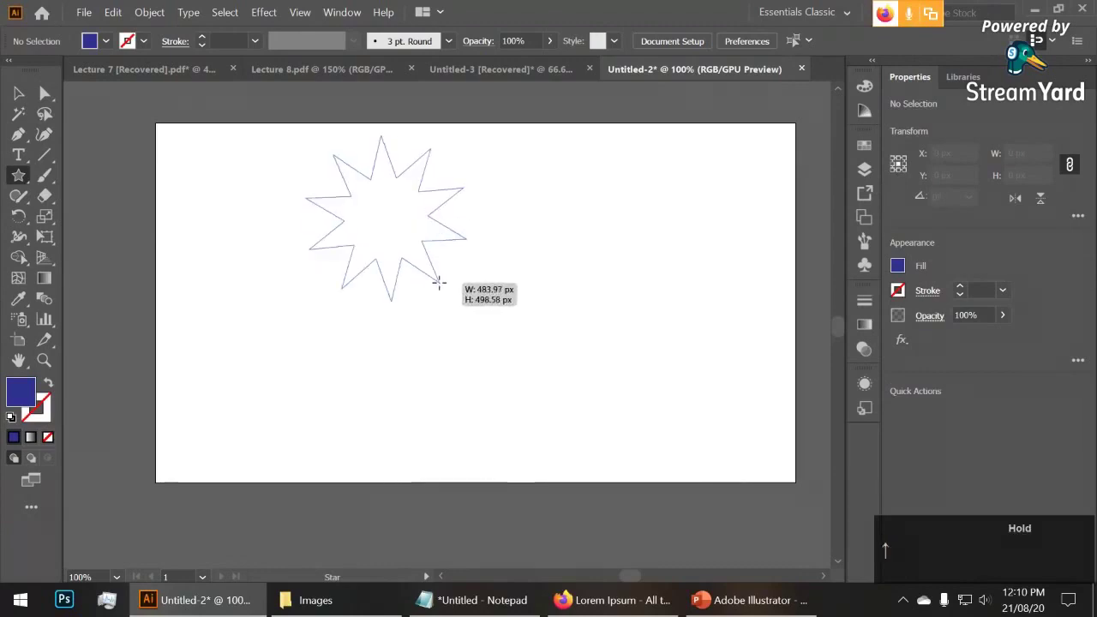
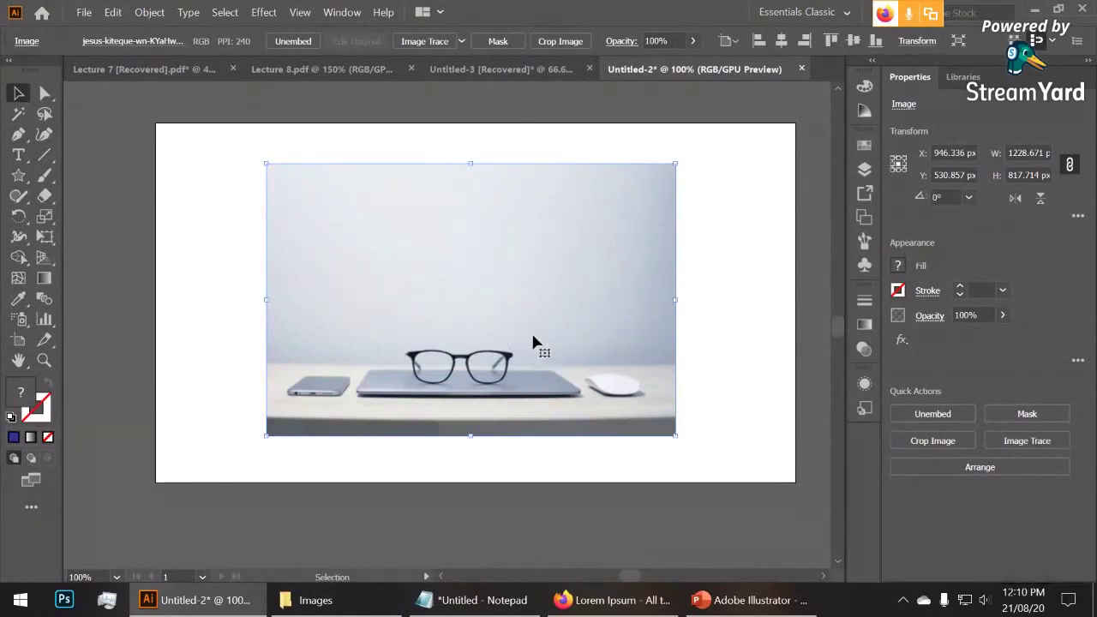
Send the glasses photo to the back so the blue star sits in front, then select the star
right_click(539, 337)
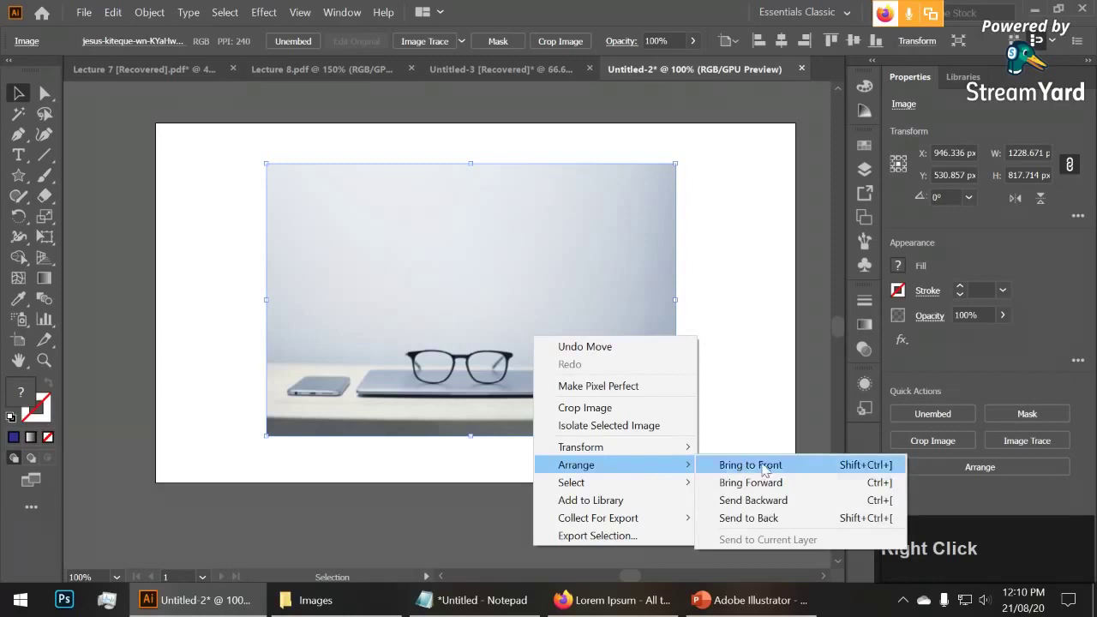
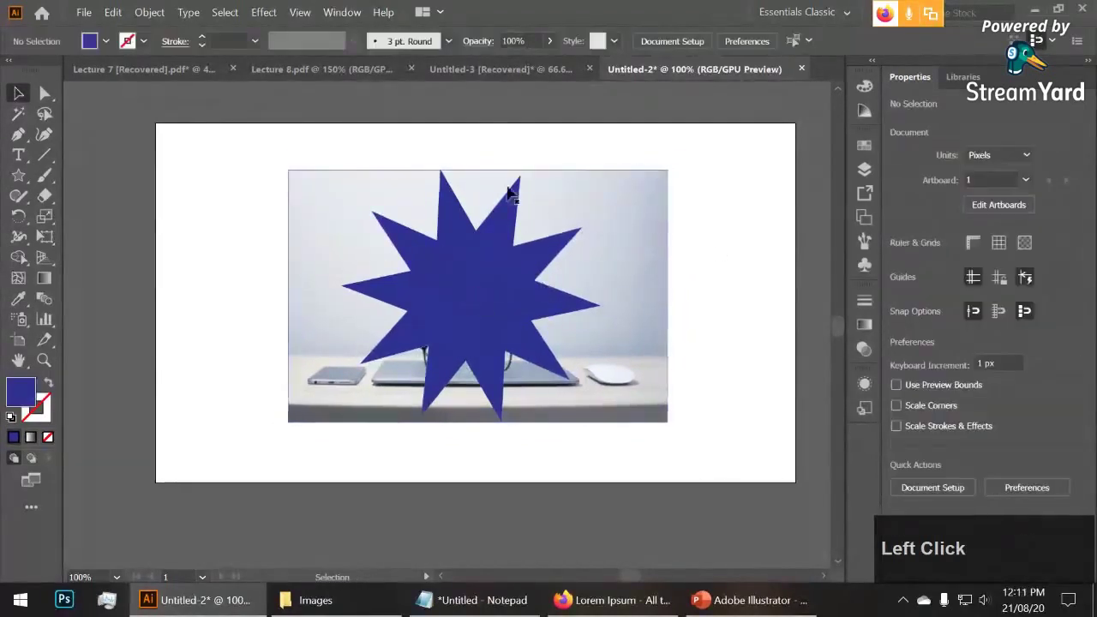
click(507, 311)
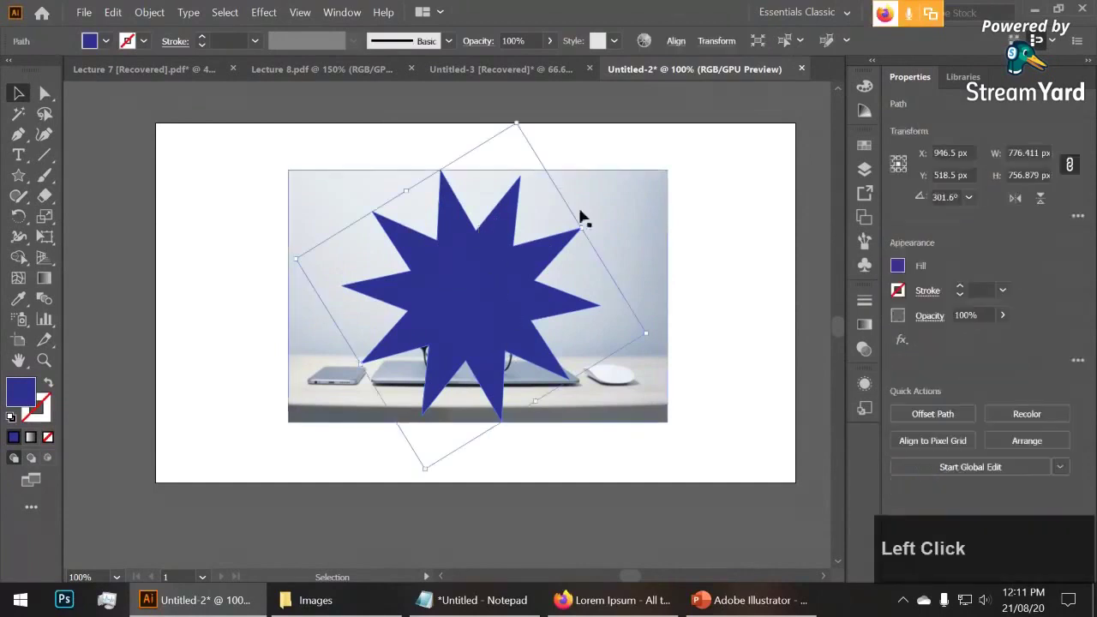
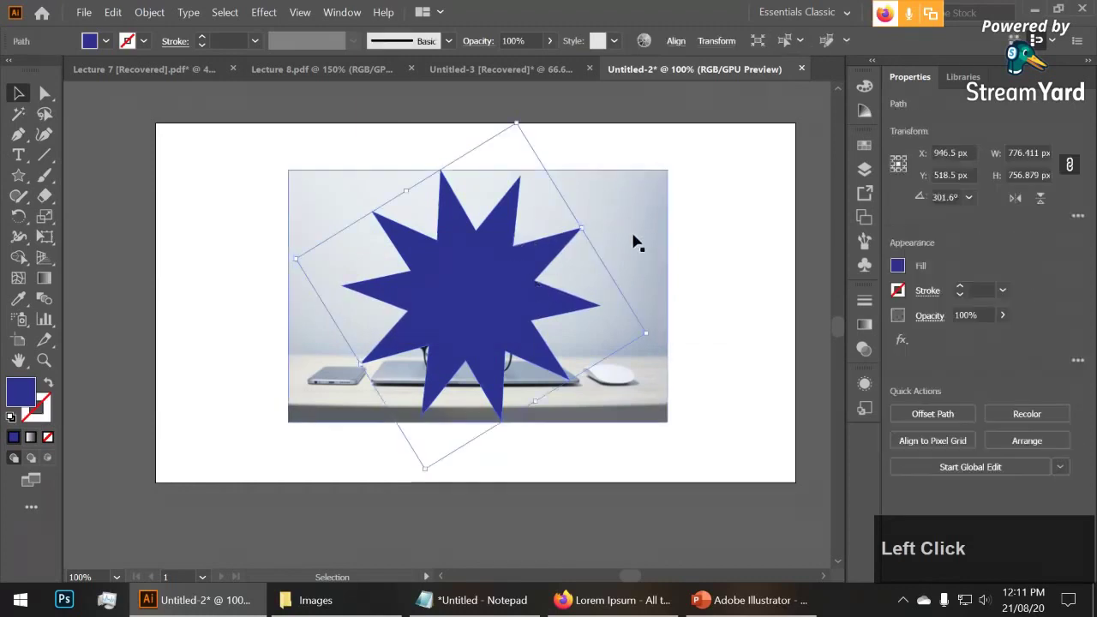
Add the photo to the selection and make a clipping mask so it shows only inside the star
click(700, 225)
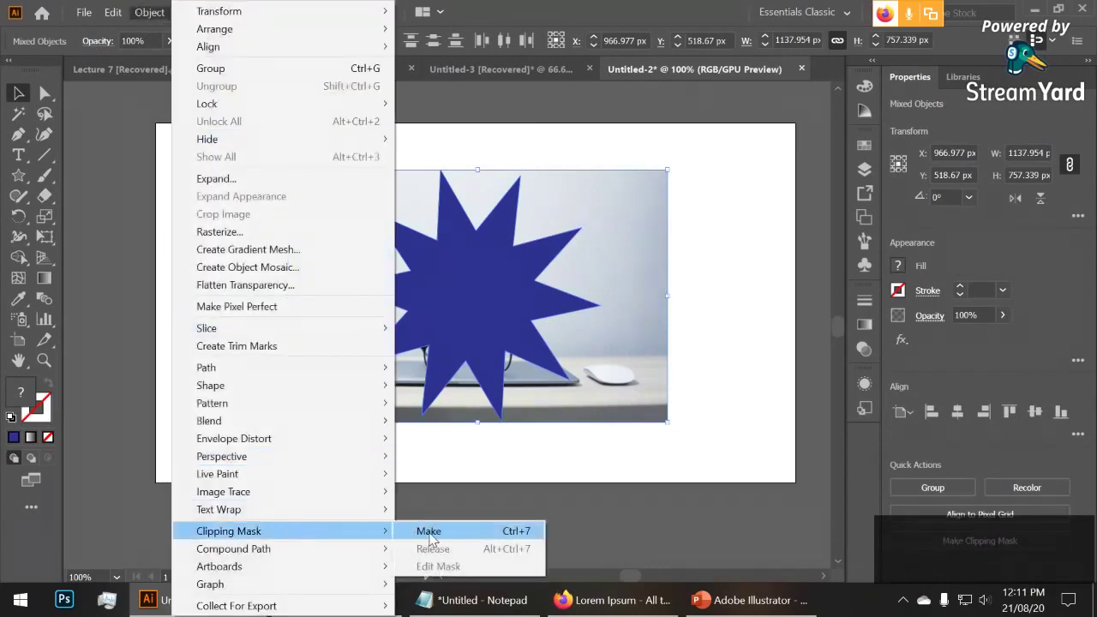
click(433, 534)
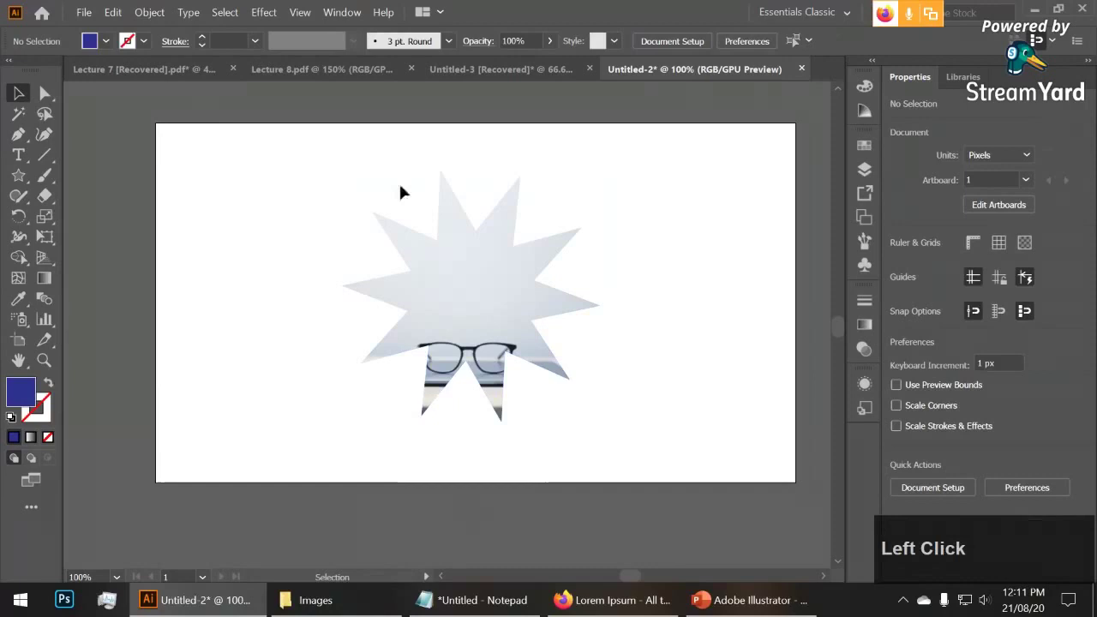
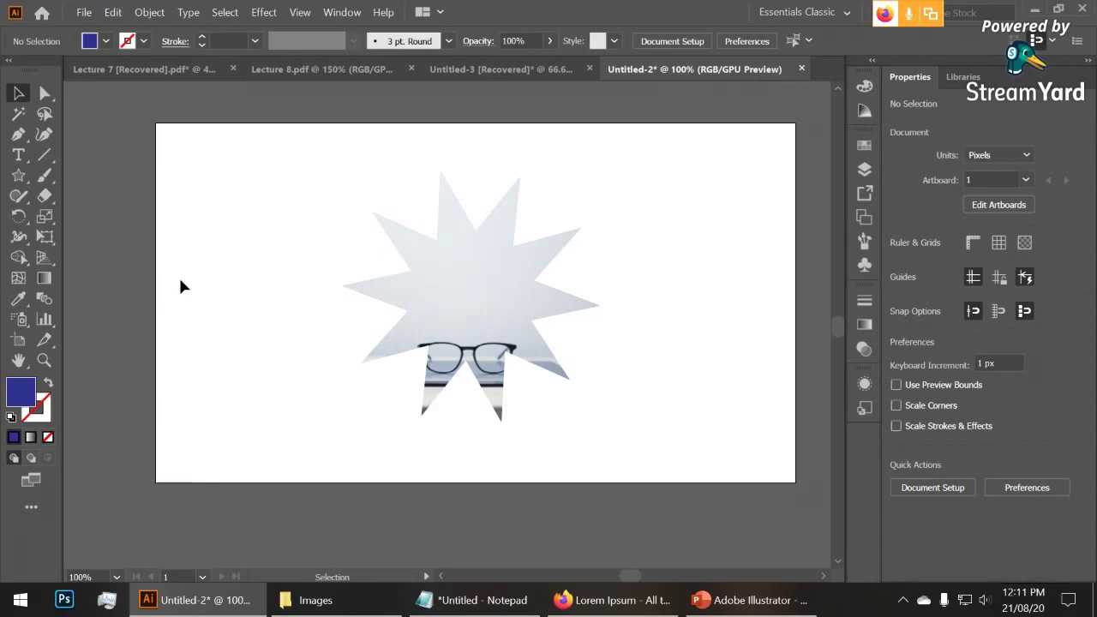
Select and delete the star-clipped photo, then fit the empty artboard in the window
click(210, 167)
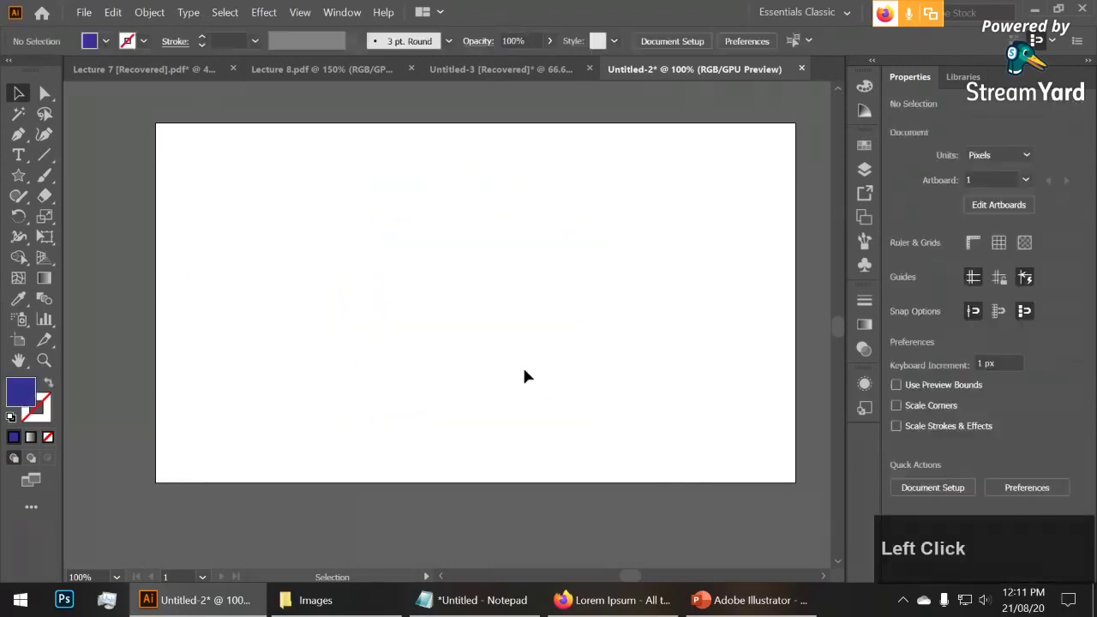
scroll(down, 3)
key(space)
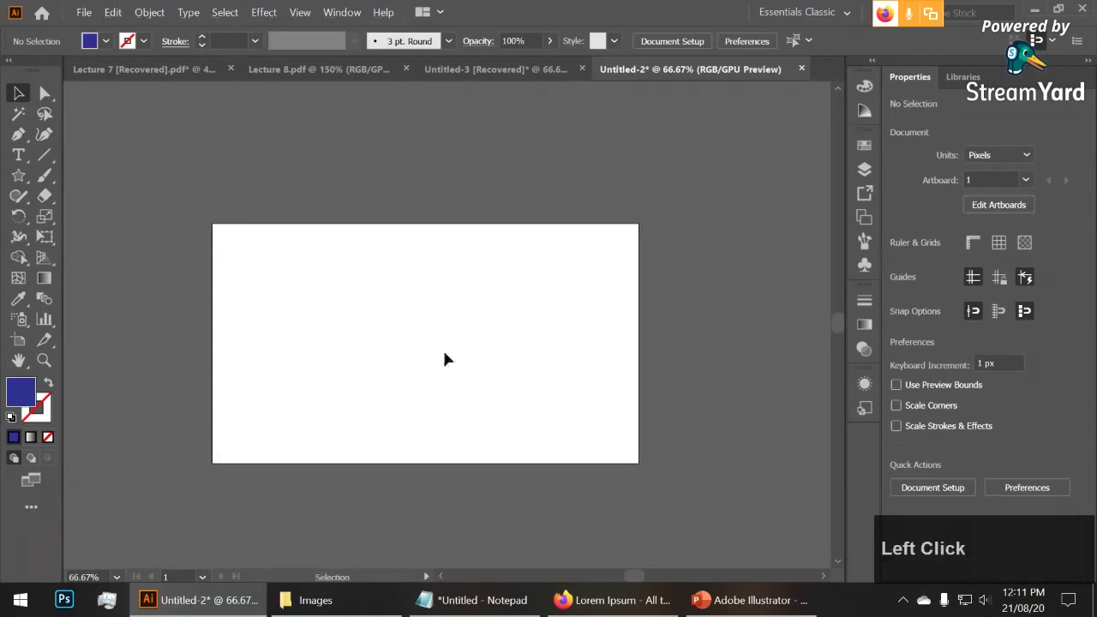
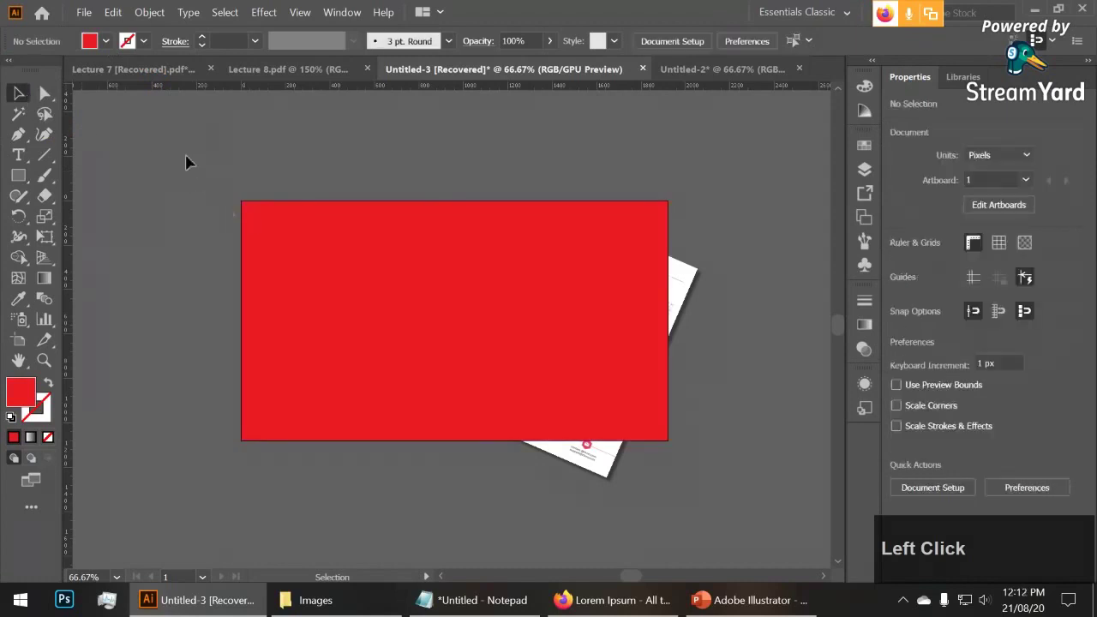
Make a clipping mask from the artboard-sized rectangle, trimming the overhanging letterhead
right_click(587, 373)
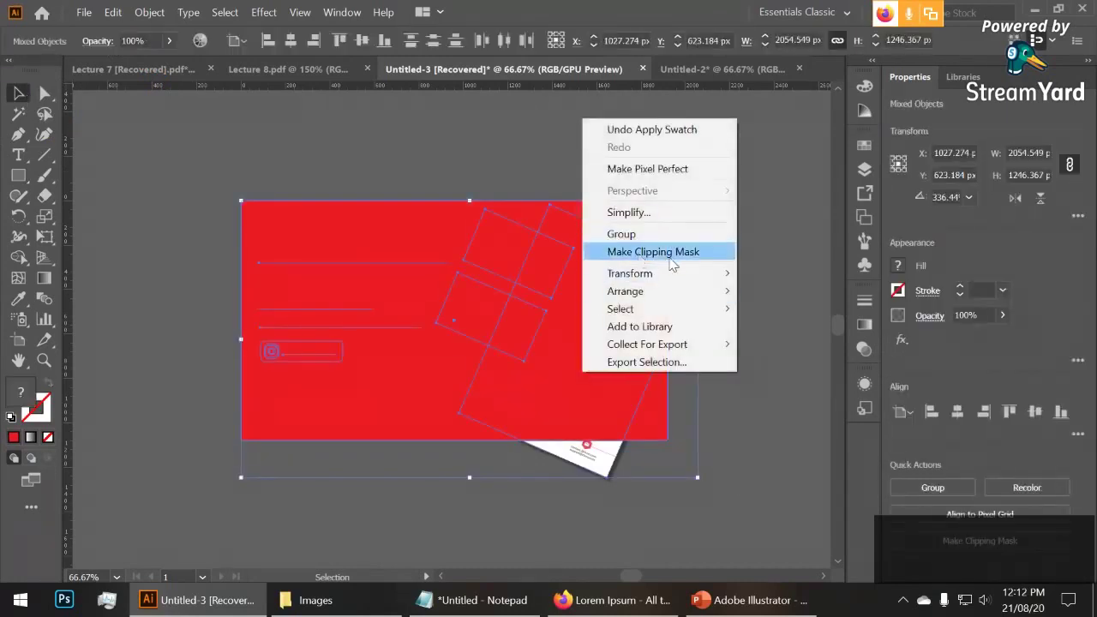
click(146, 18)
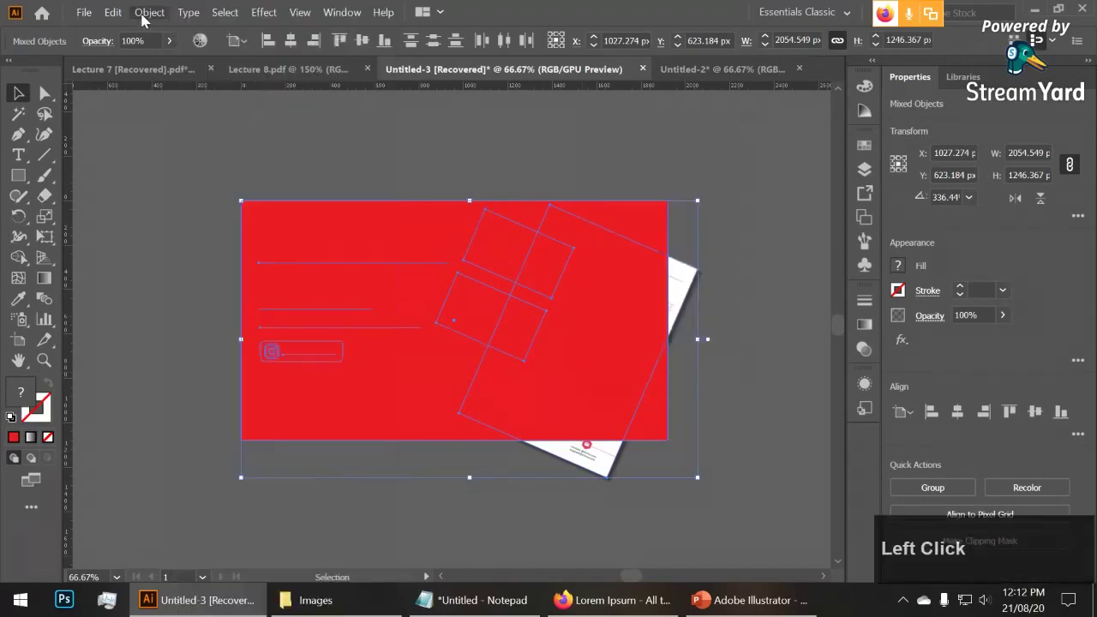
right_click(599, 346)
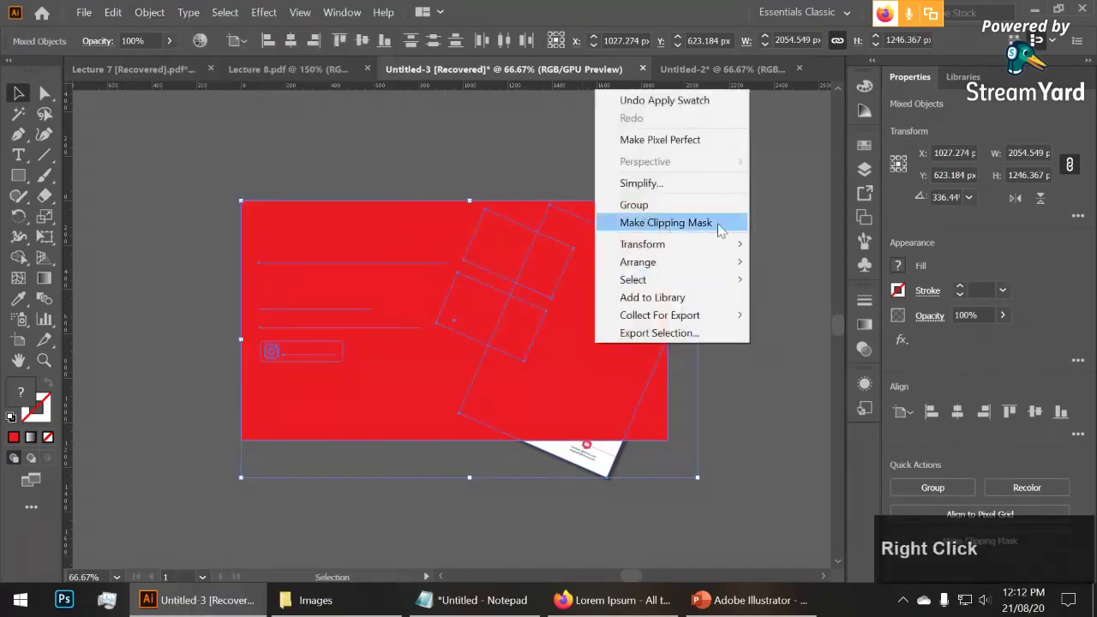
click(703, 226)
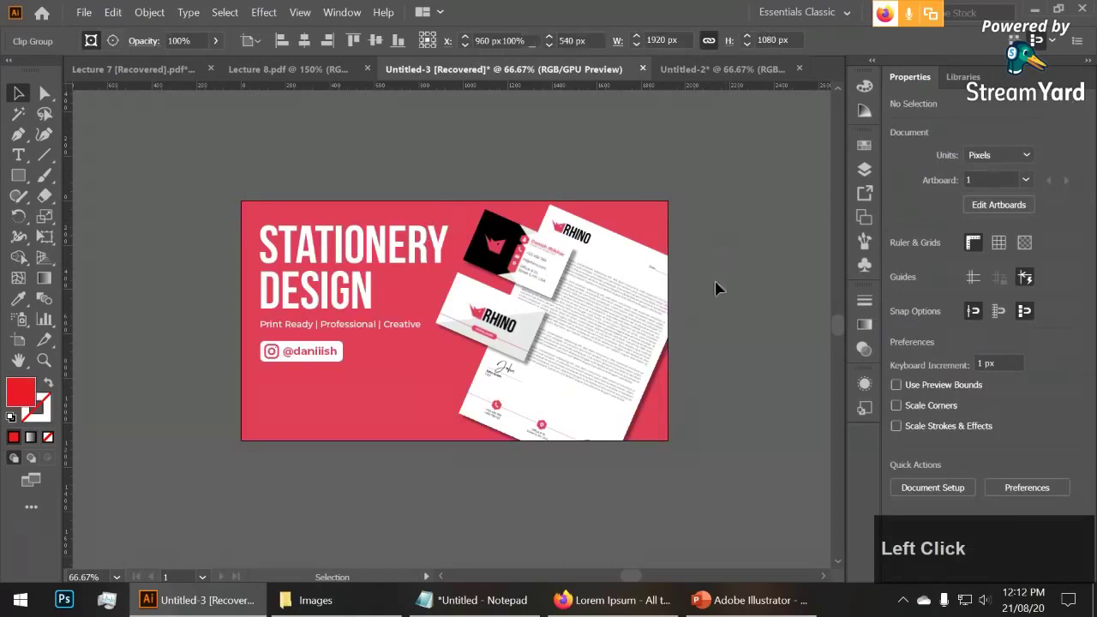
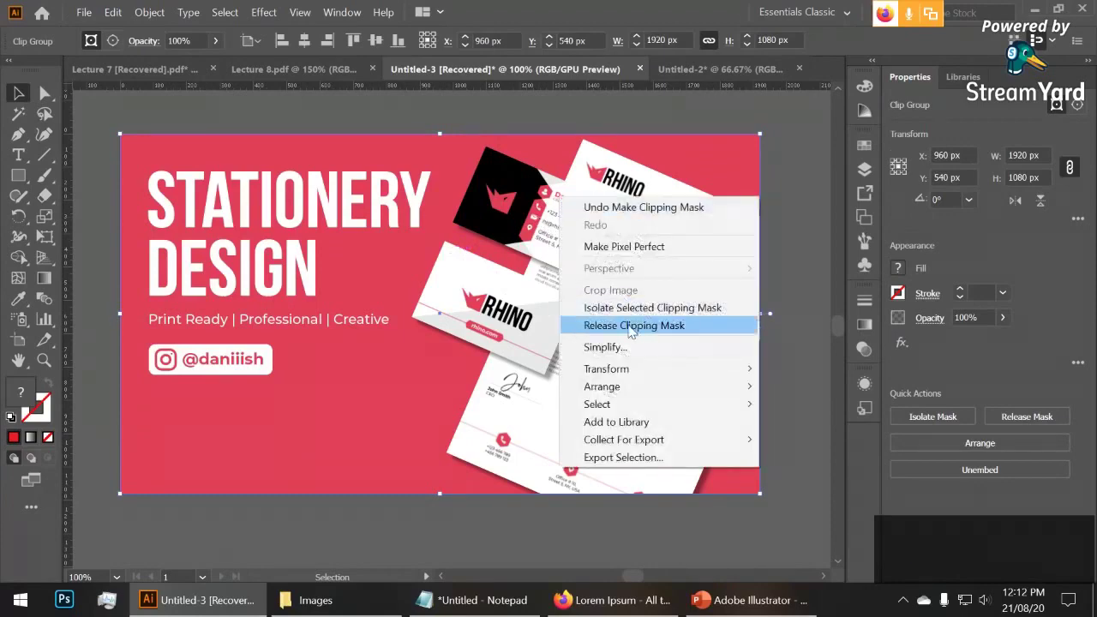
Release the clipping mask to expose the full letterhead, deselect, then reapply it
click(632, 331)
scroll(down, 3)
click(801, 364)
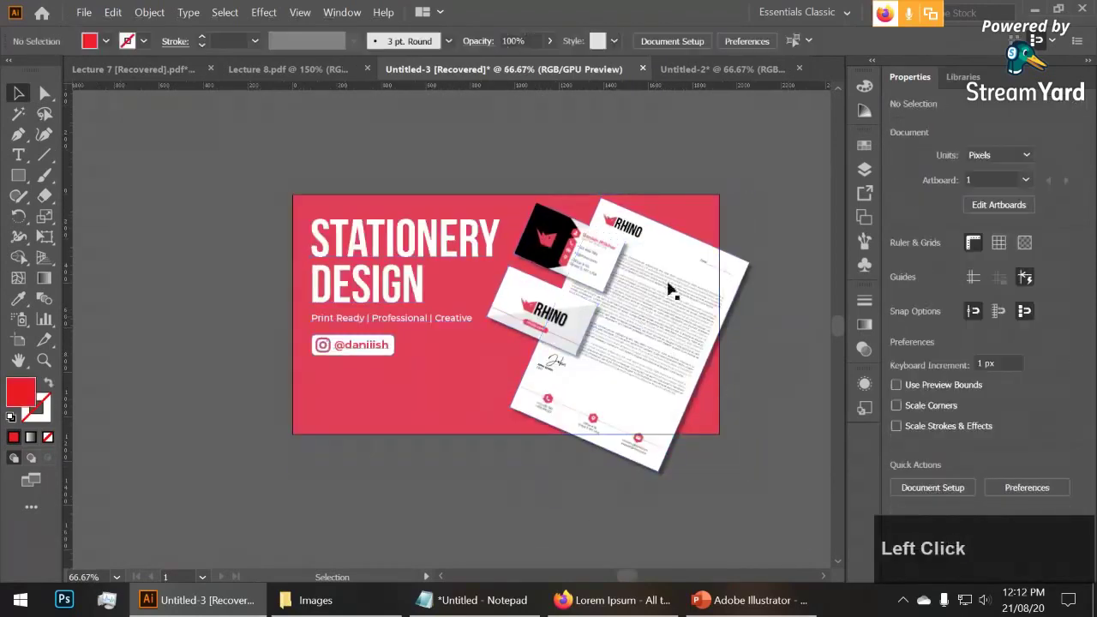
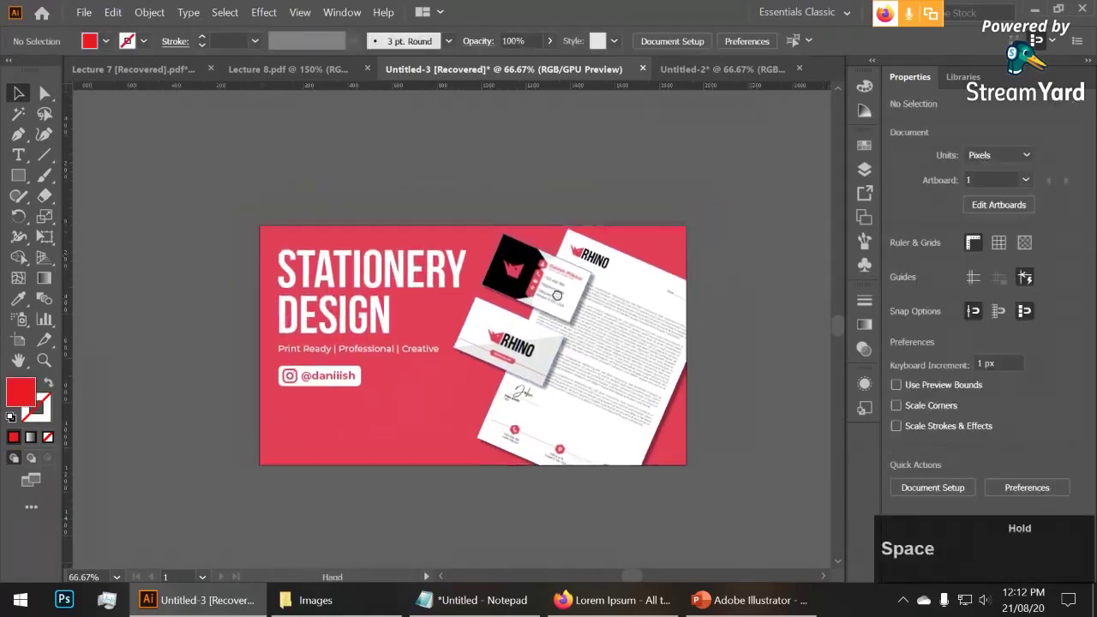
click(643, 401)
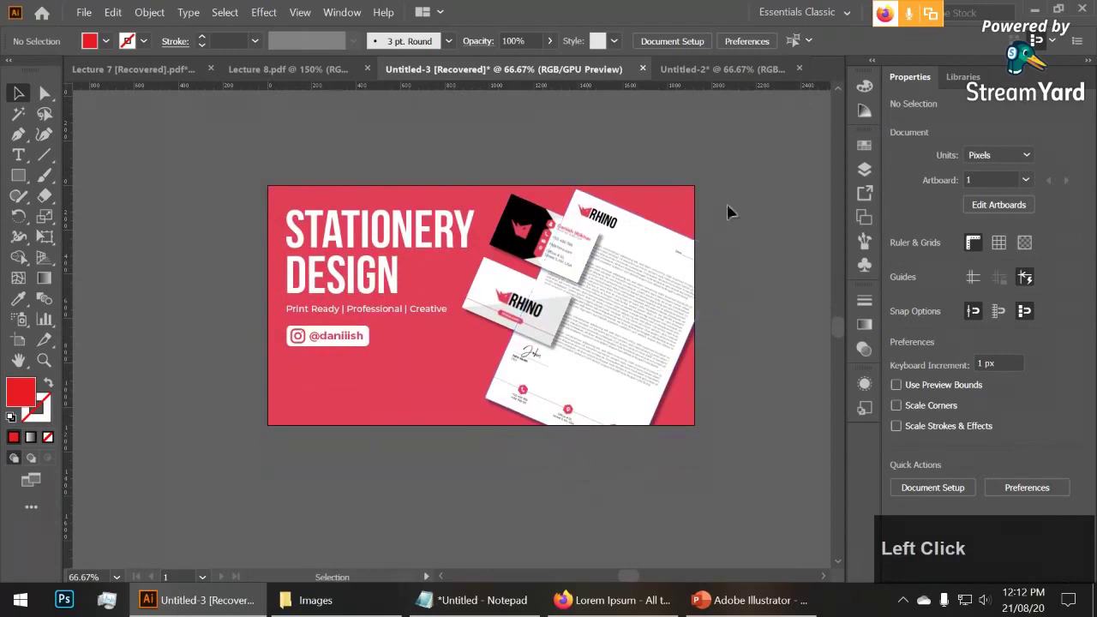
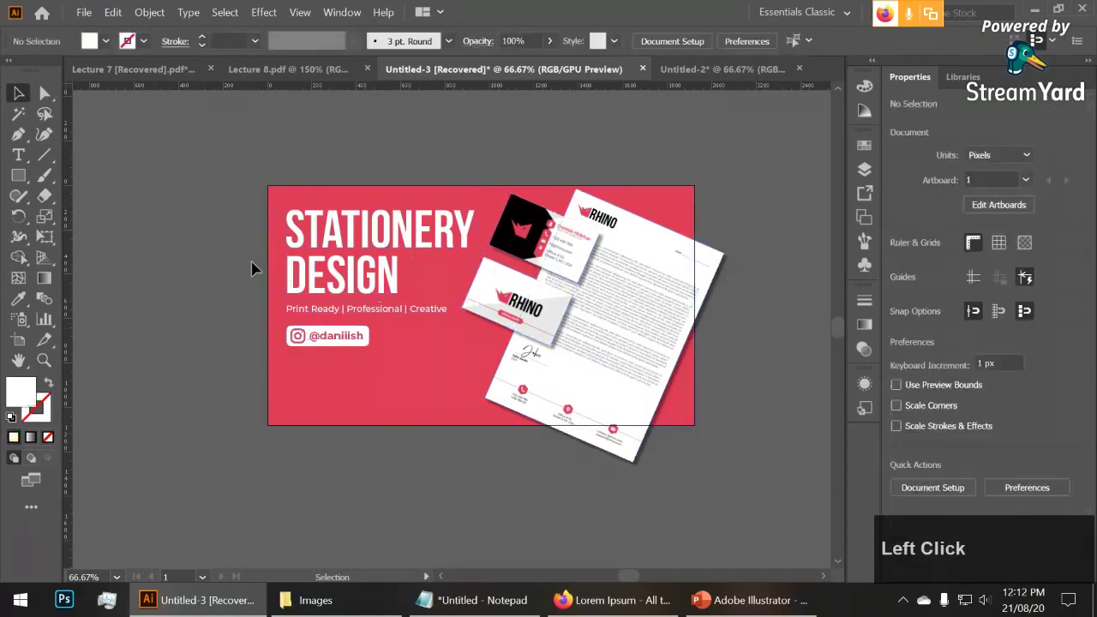
Clip the Stationery Design artwork with a new artboard-sized rectangle via Make Clipping Mask
click(19, 183)
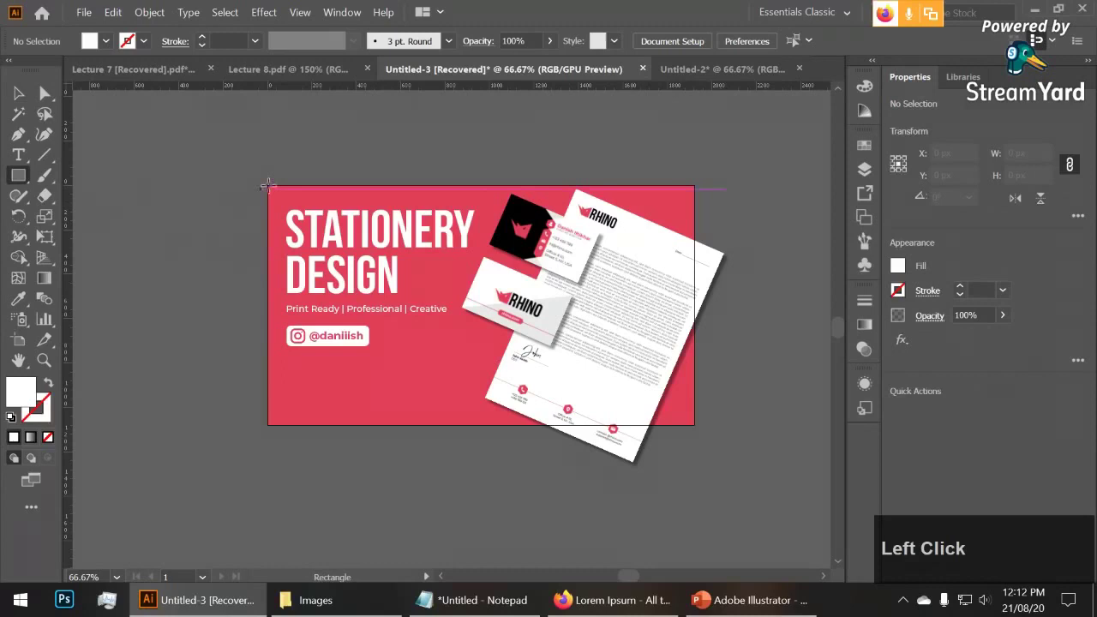
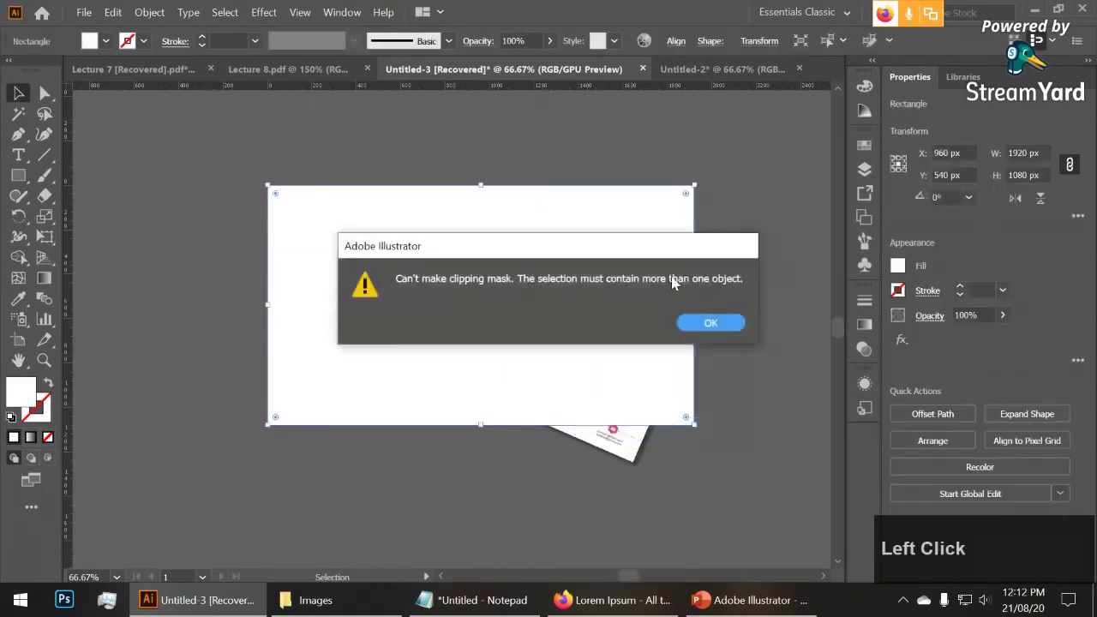
click(728, 327)
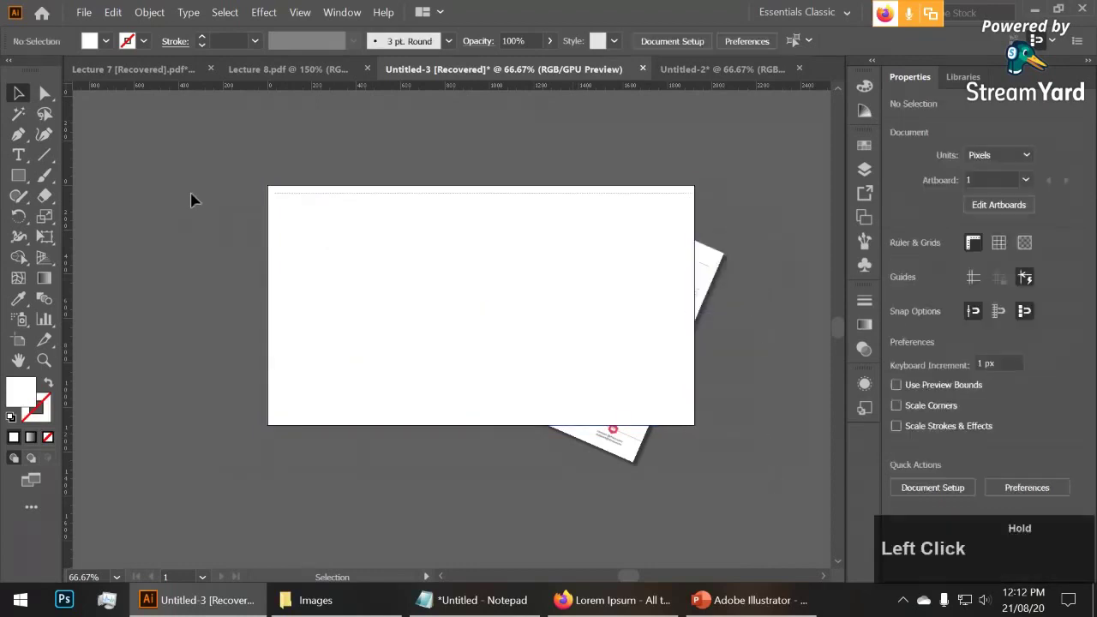
right_click(492, 231)
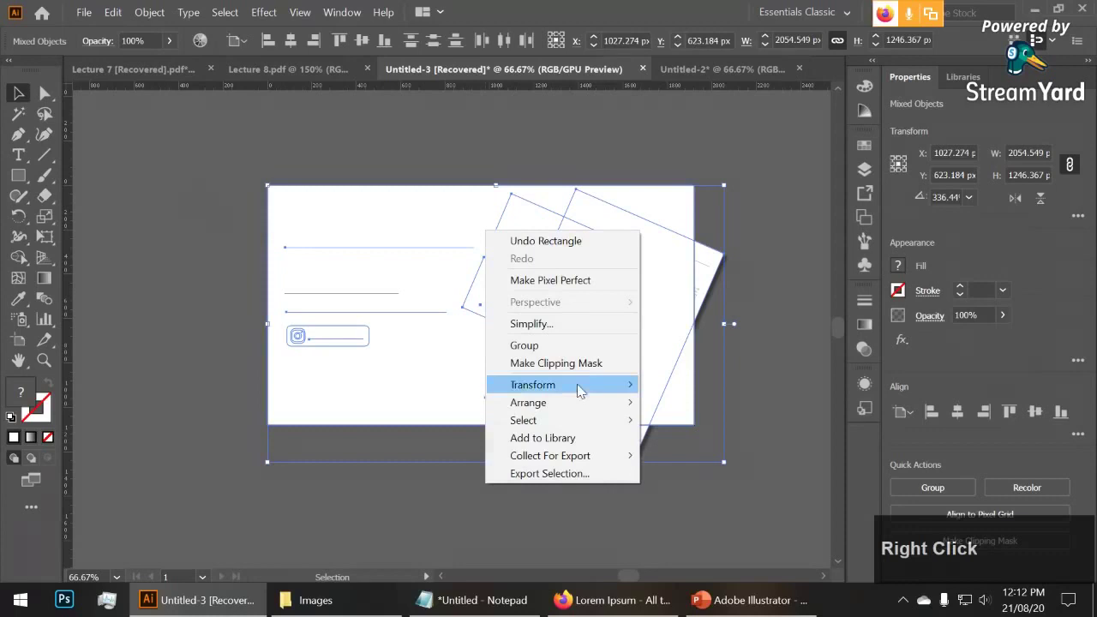
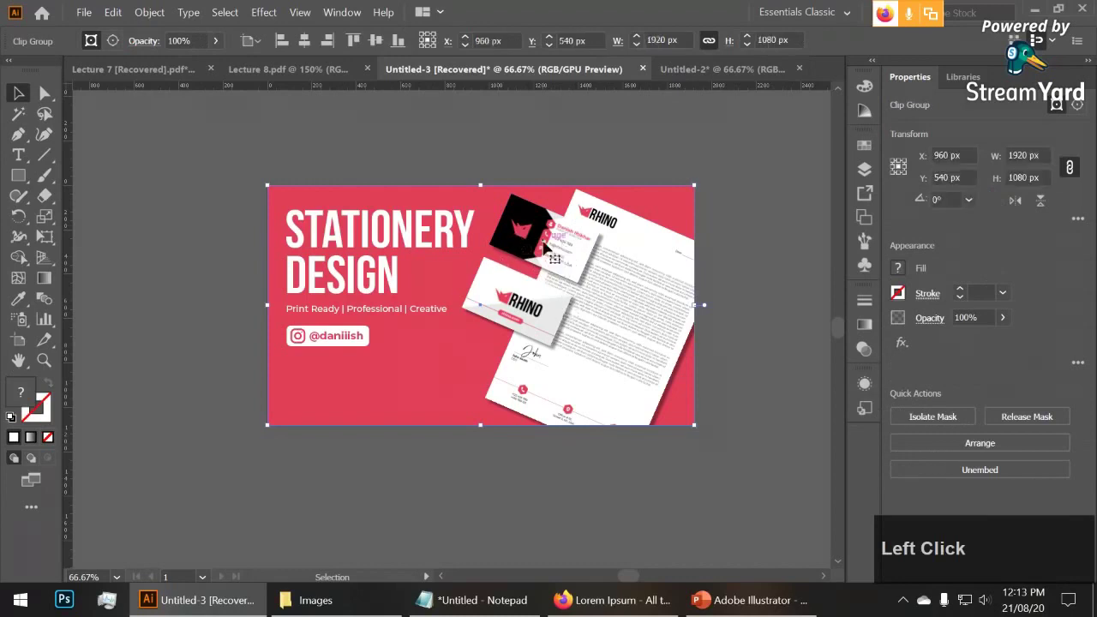
right_click(550, 245)
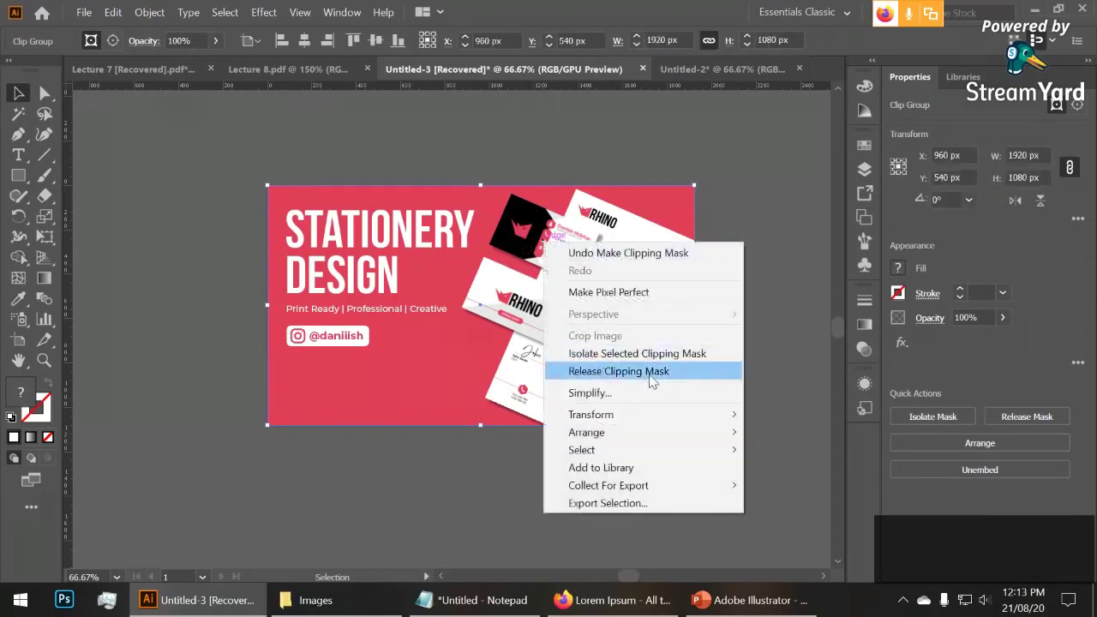
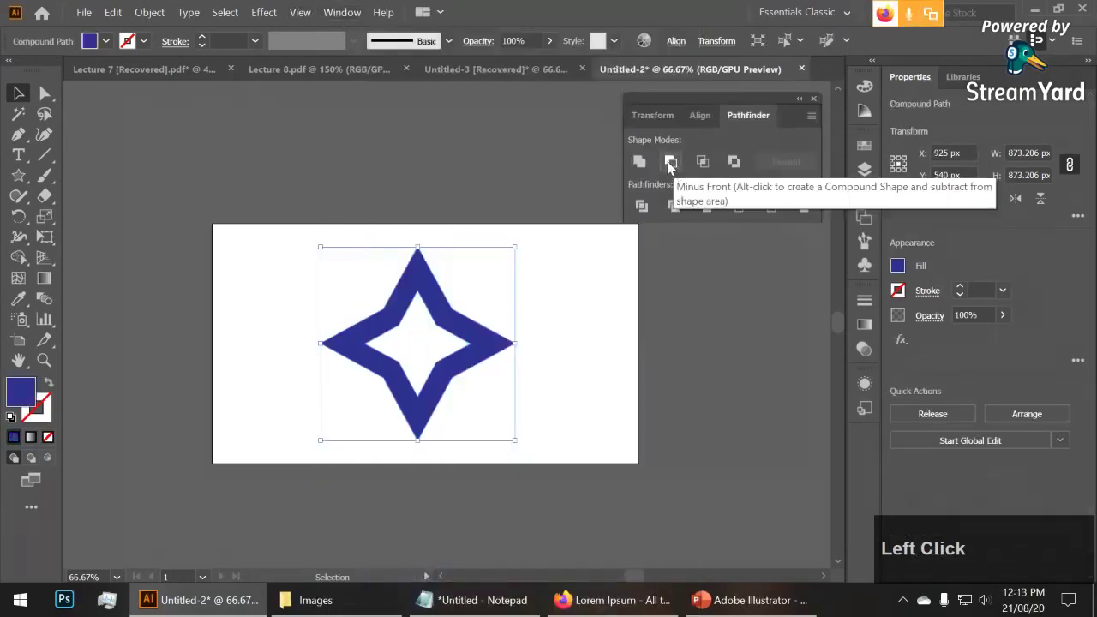
Close the floating Pathfinder panel, leaving the empty Untitled-2 artboard
click(609, 358)
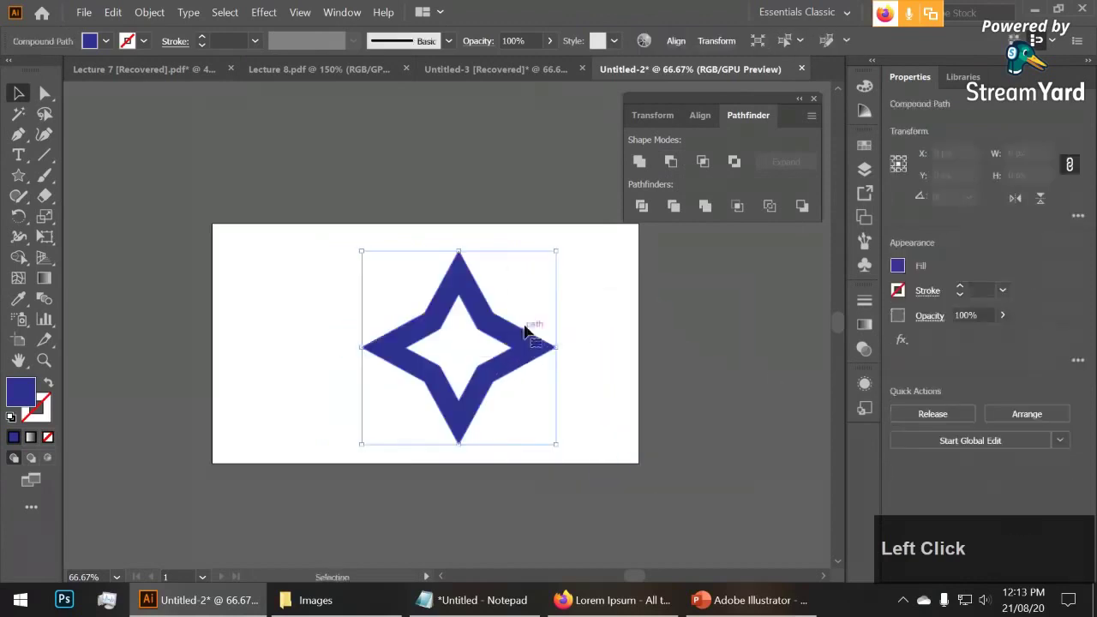
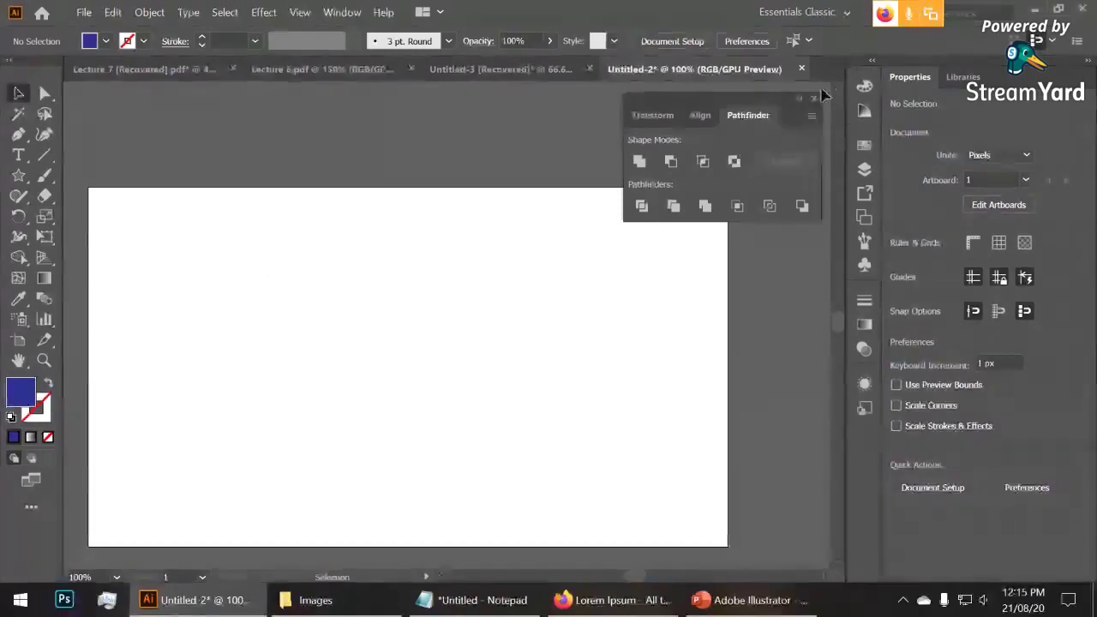
click(819, 100)
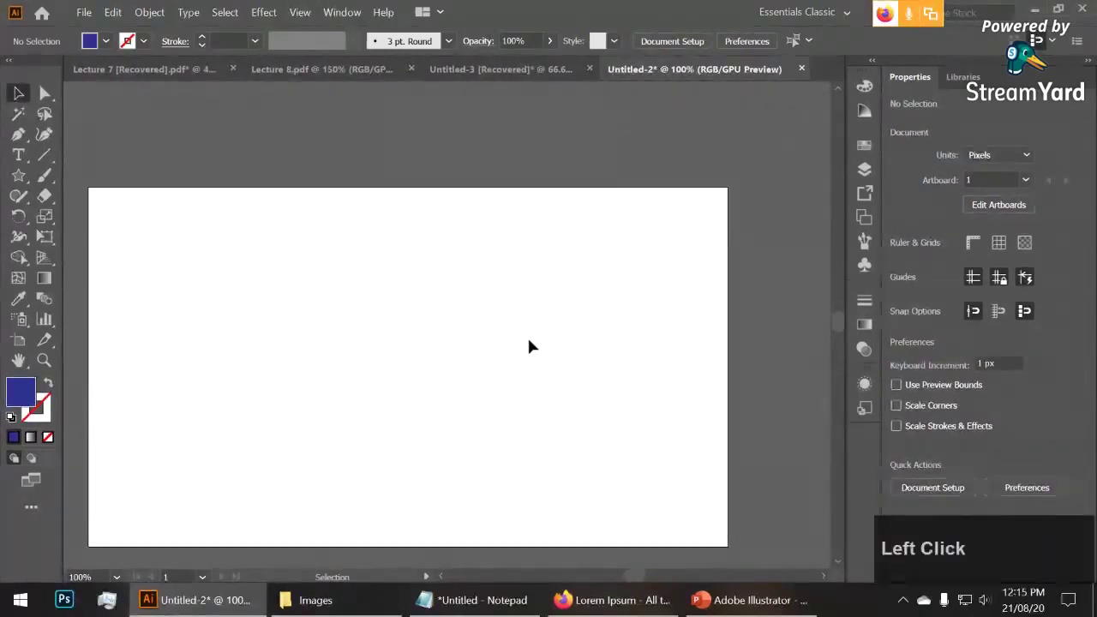
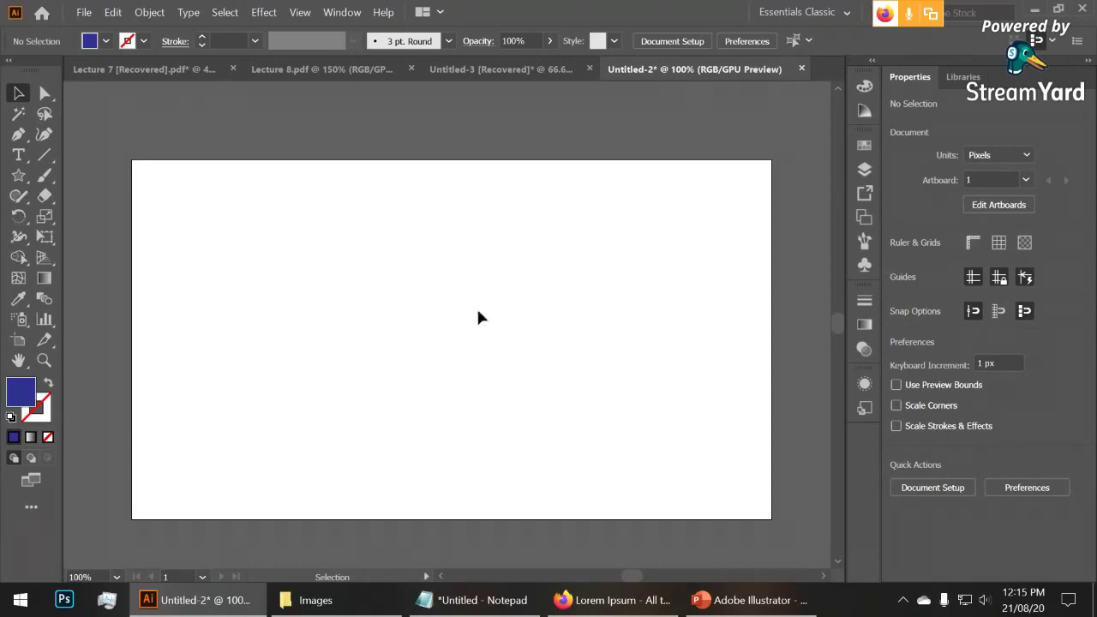
click(743, 599)
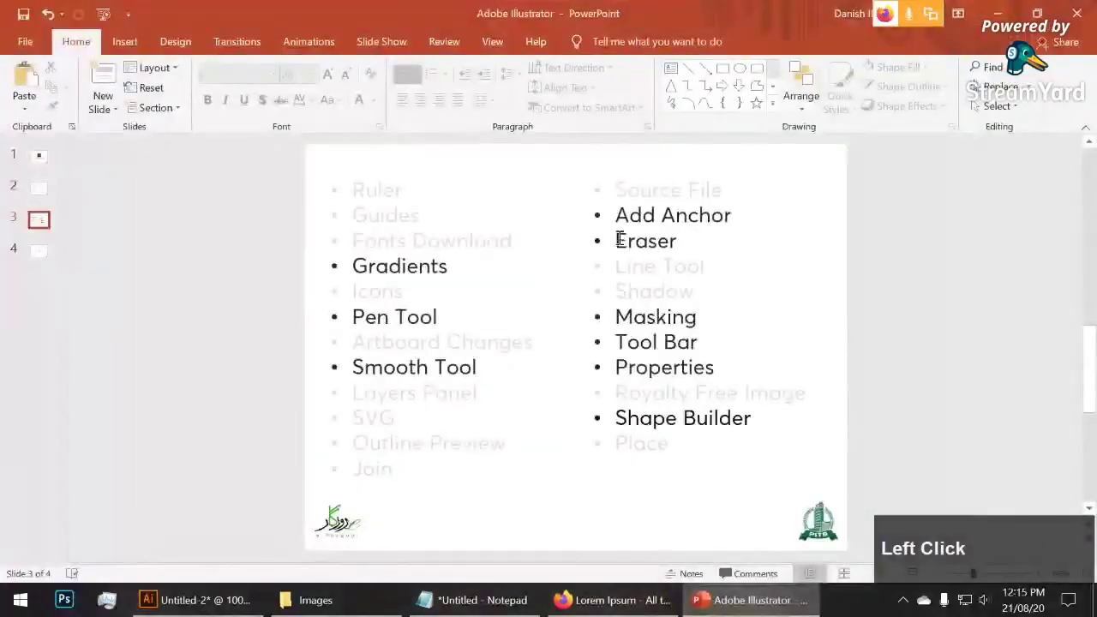
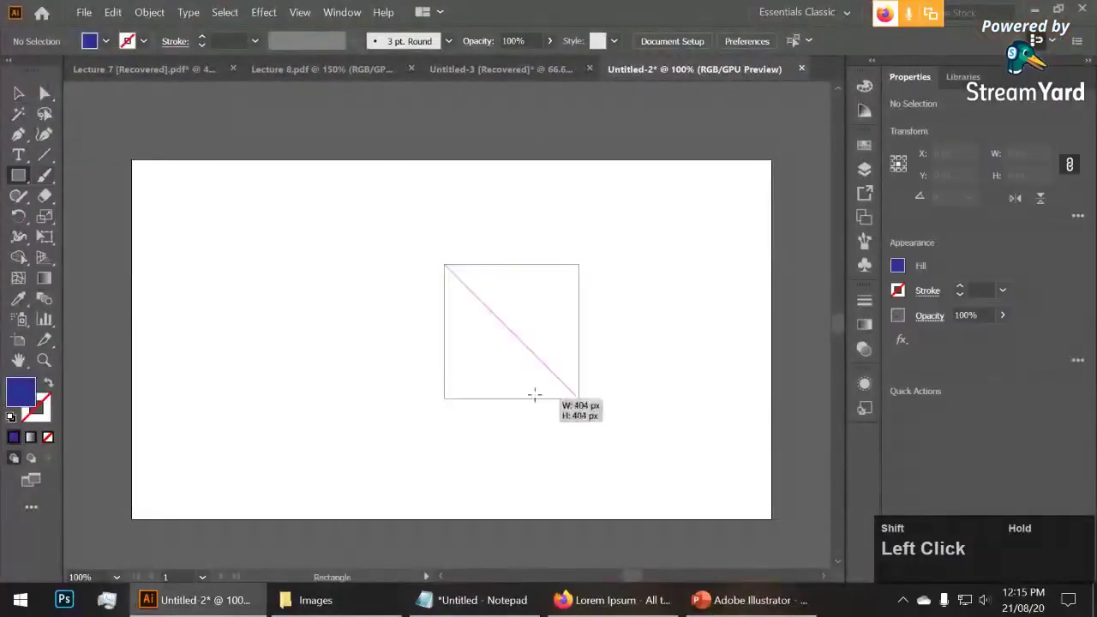
click(530, 307)
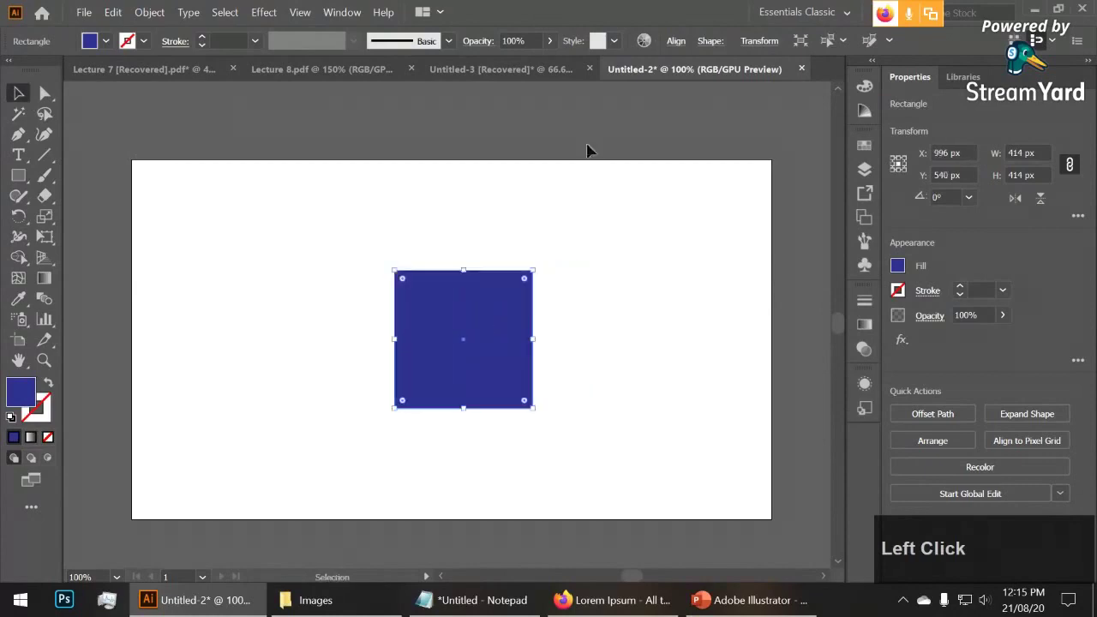
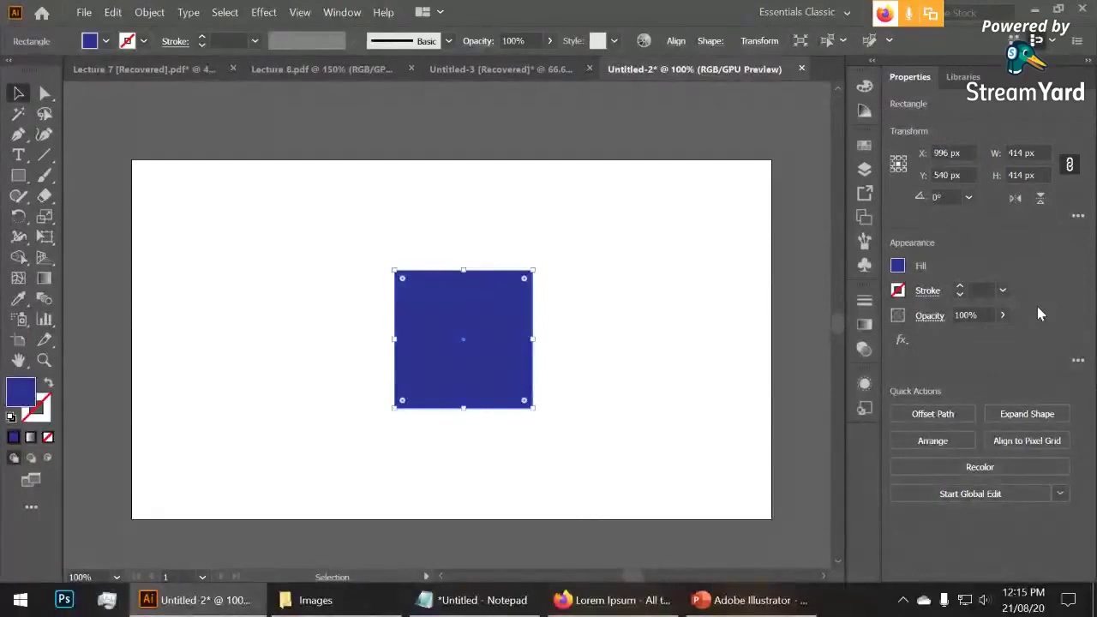
click(653, 293)
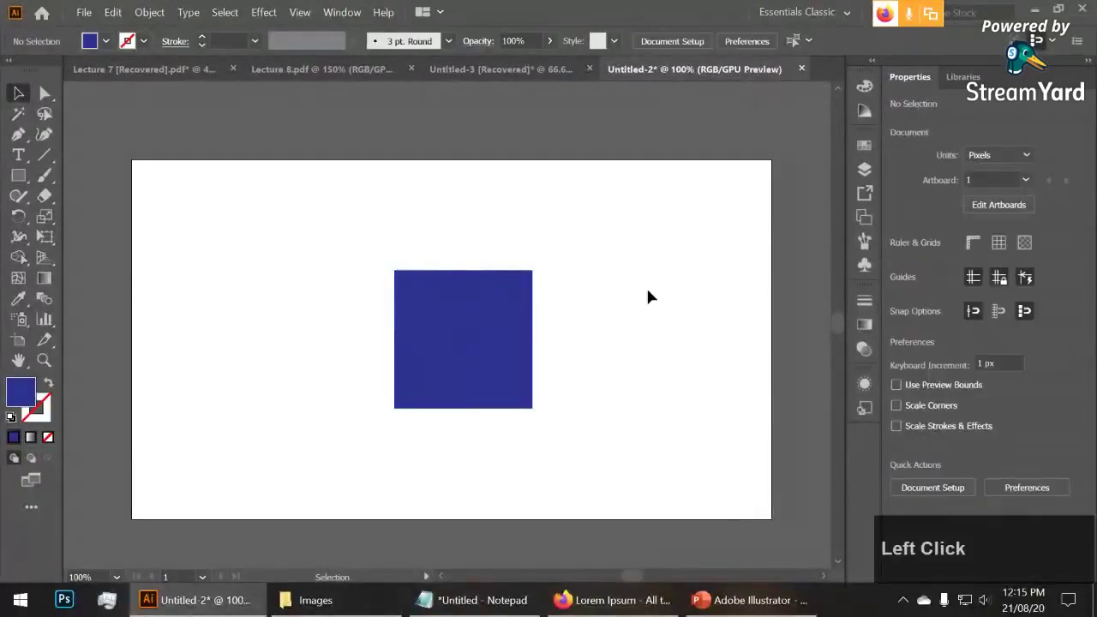
click(509, 327)
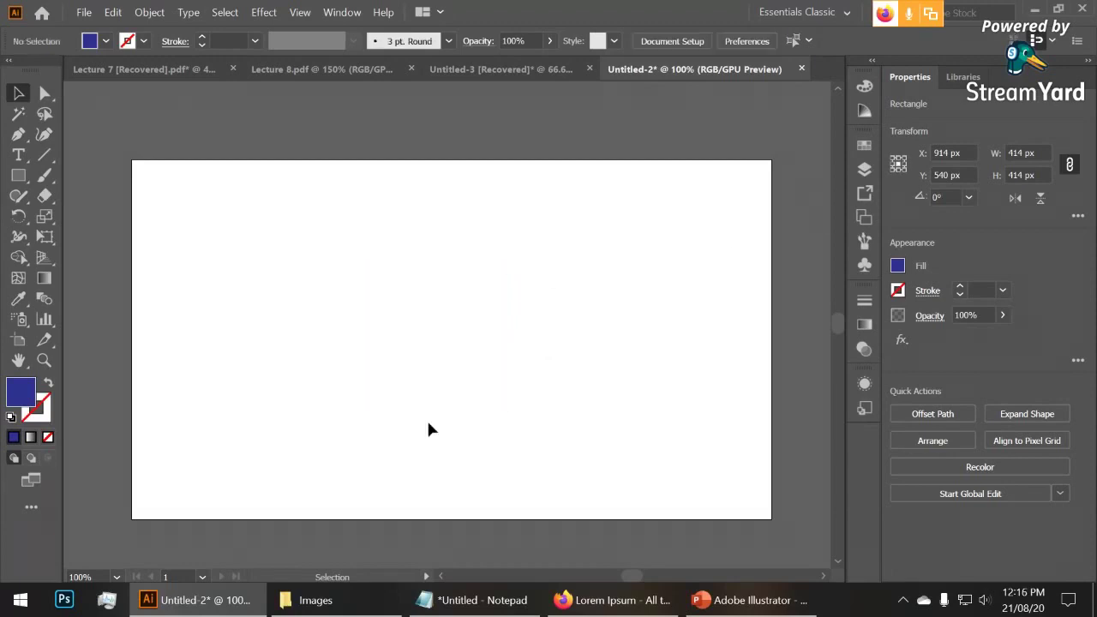
click(434, 425)
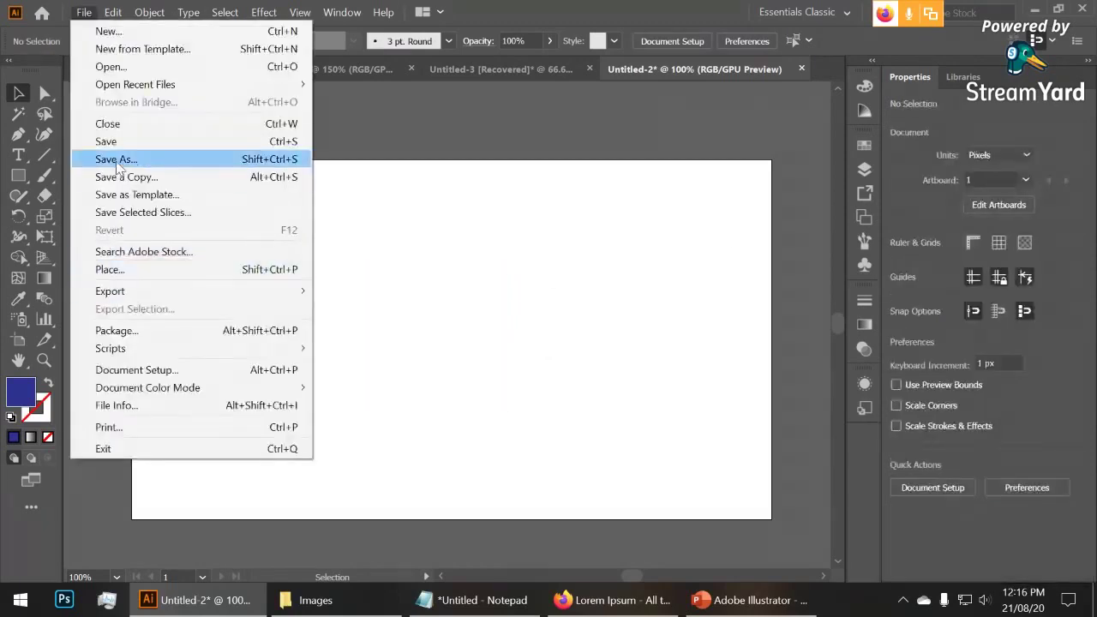
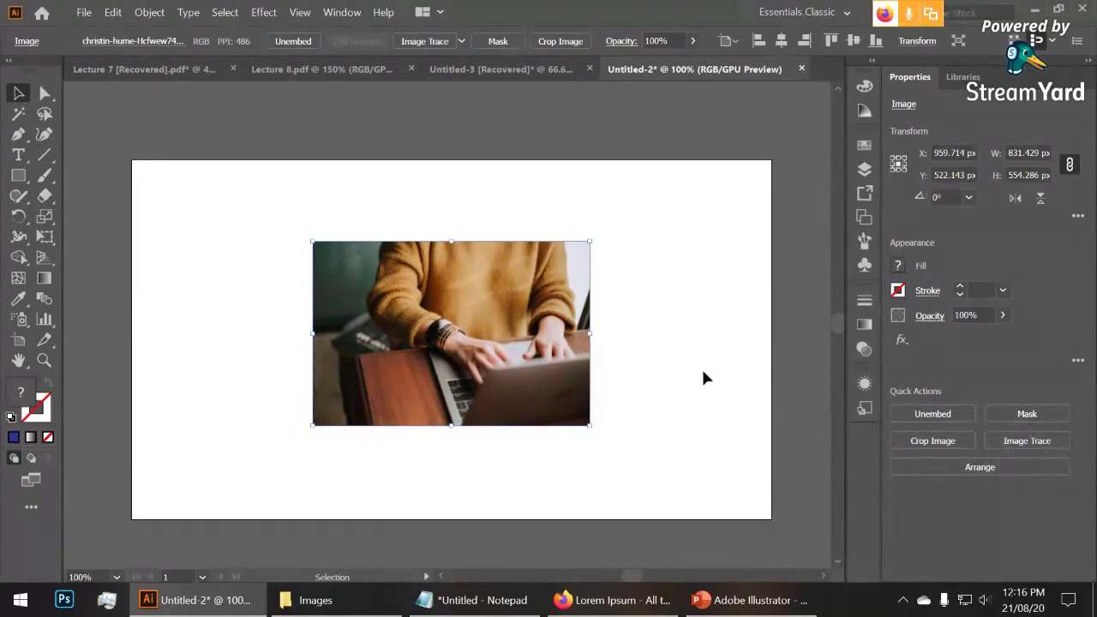
click(710, 373)
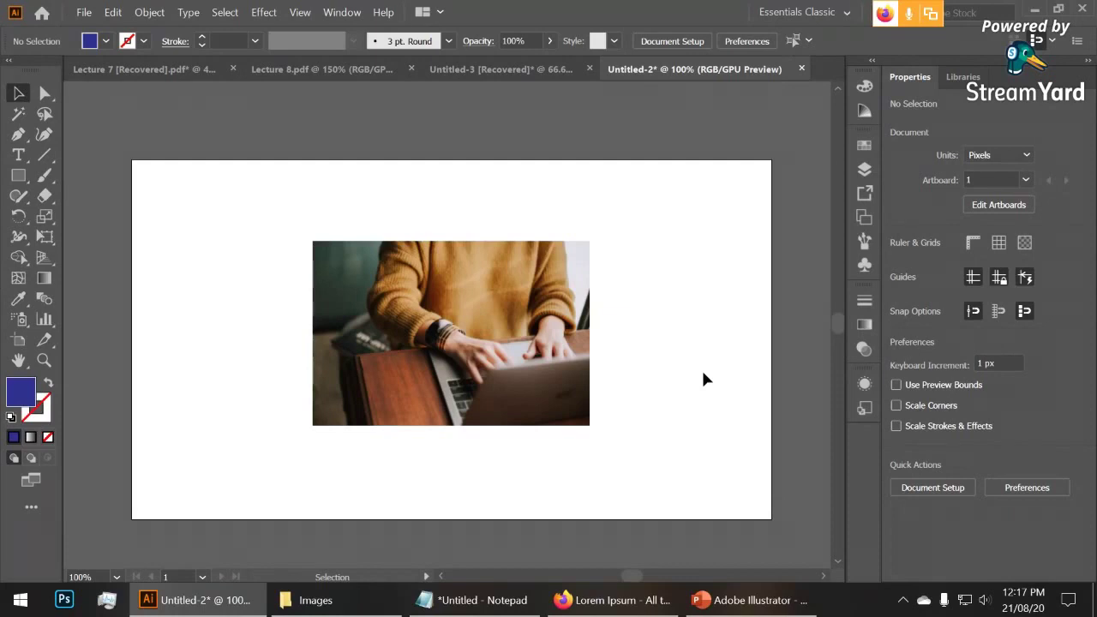
Add a large 'Lecture 09' heading and start searching for the Montserrat typeface
click(555, 341)
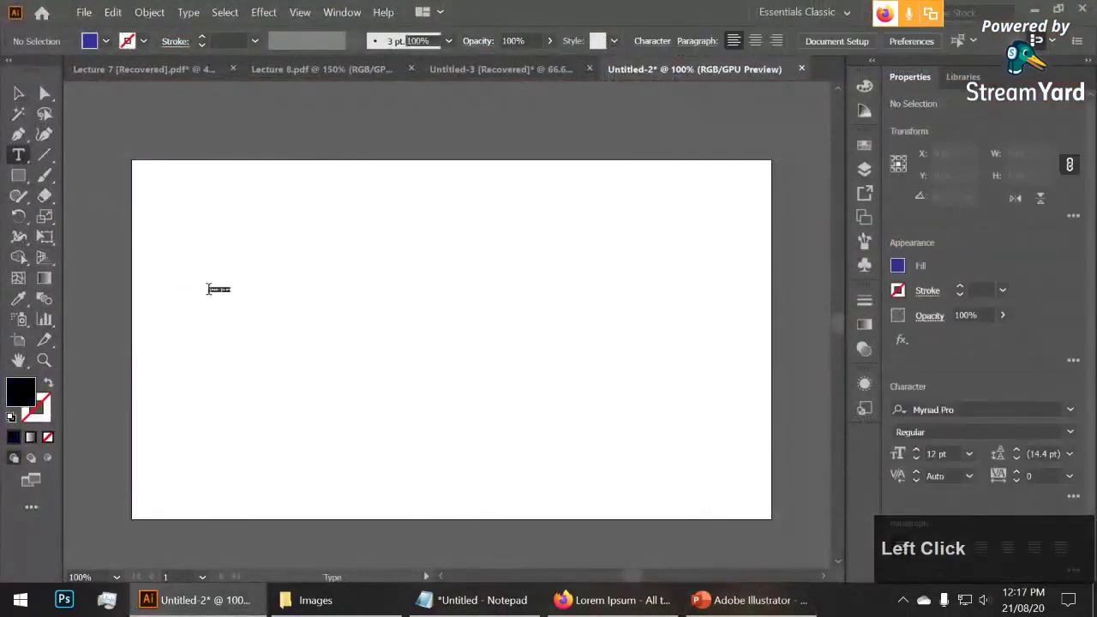
text(ctrure)
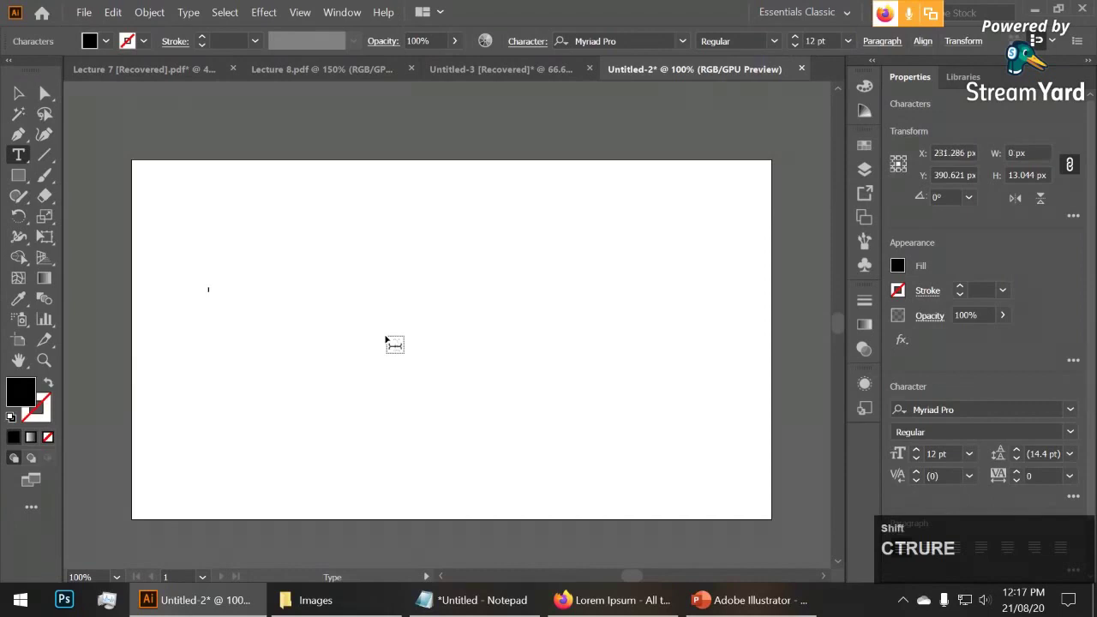
text(etur)
key(space)
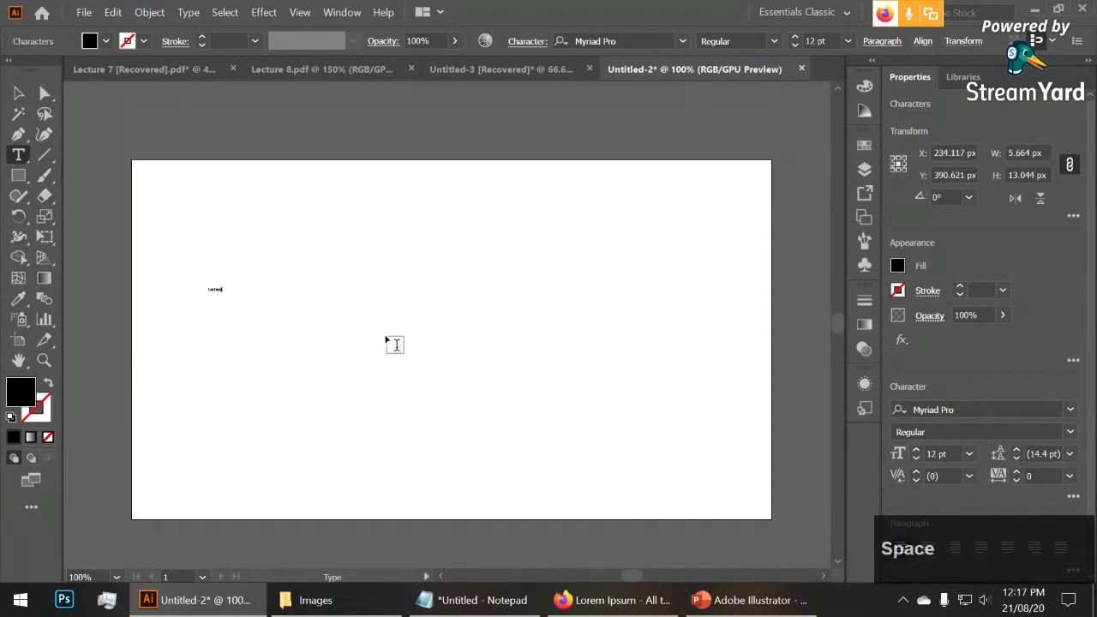
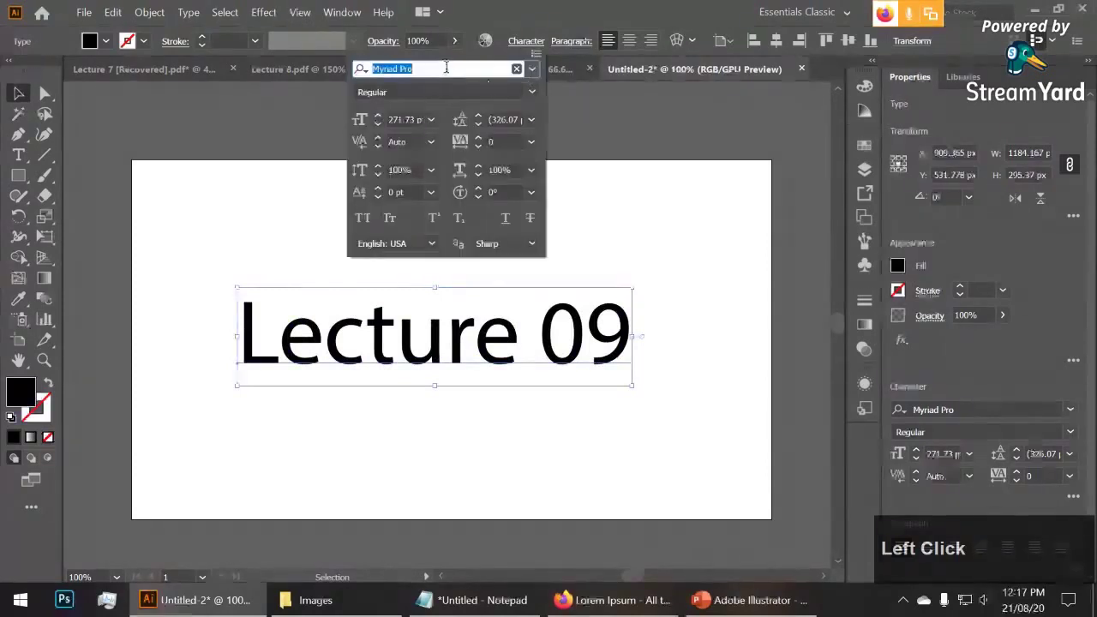
key(m)
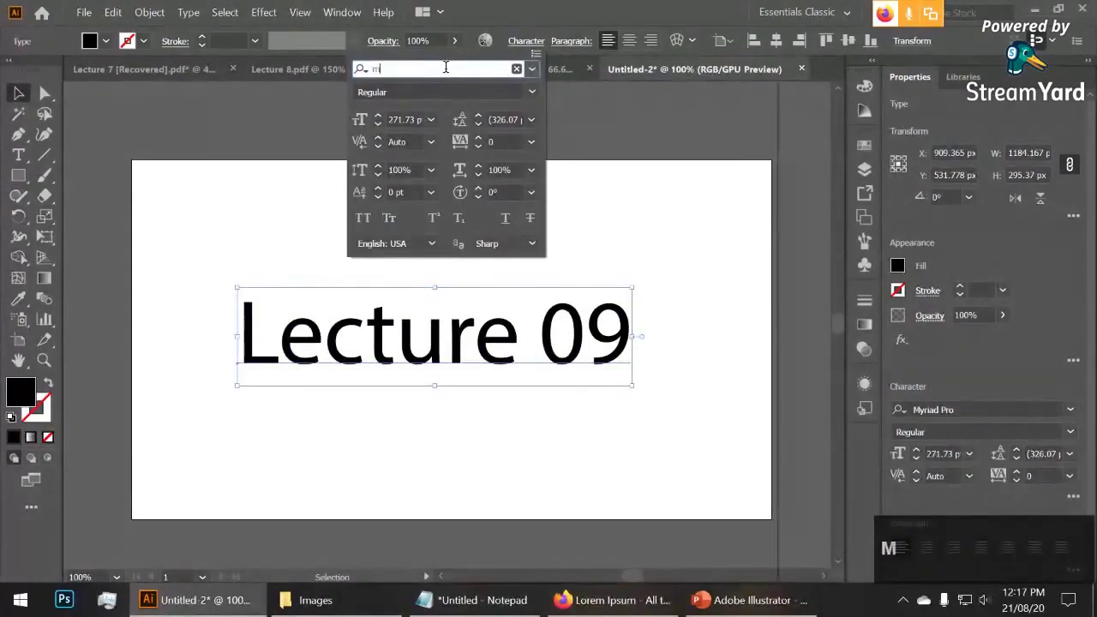
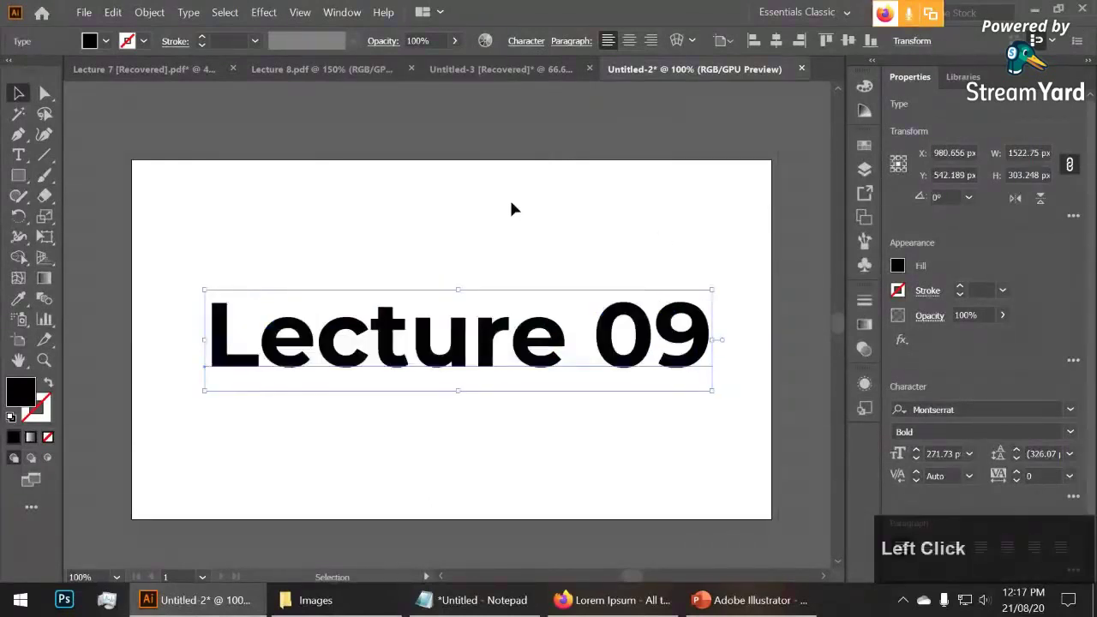
Turn the Lorem ipsum text into outlines and remove it from the artboard
click(156, 12)
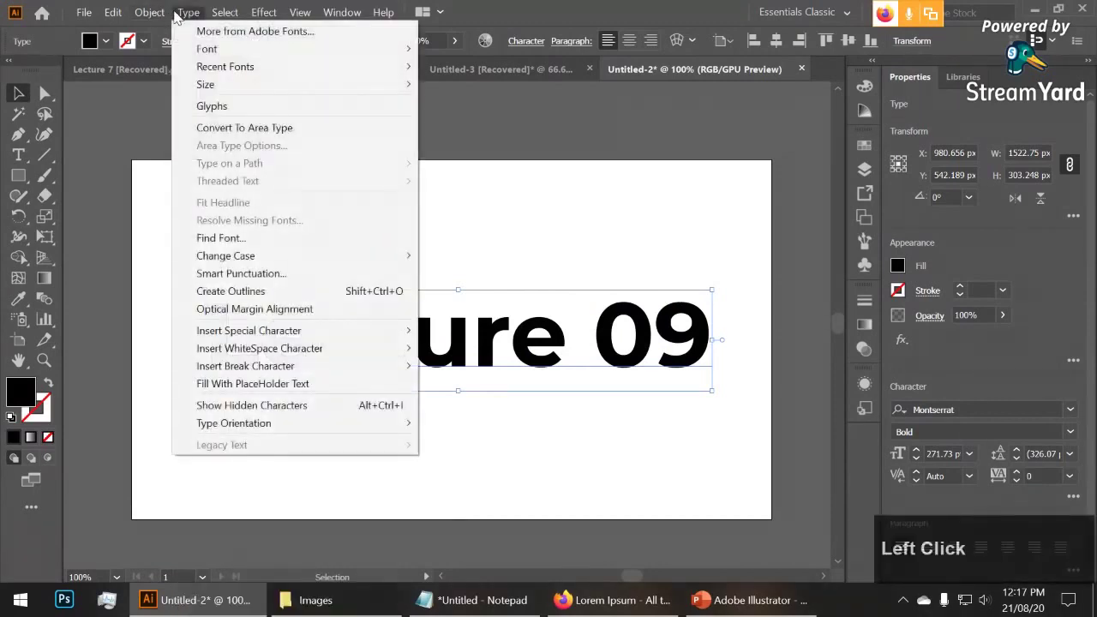
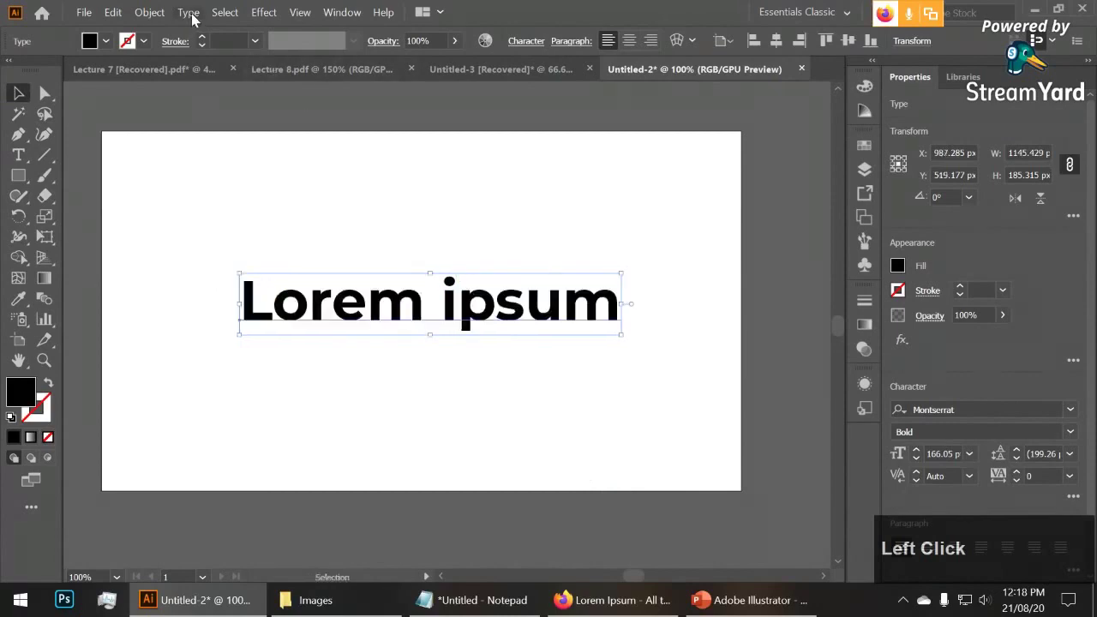
click(214, 296)
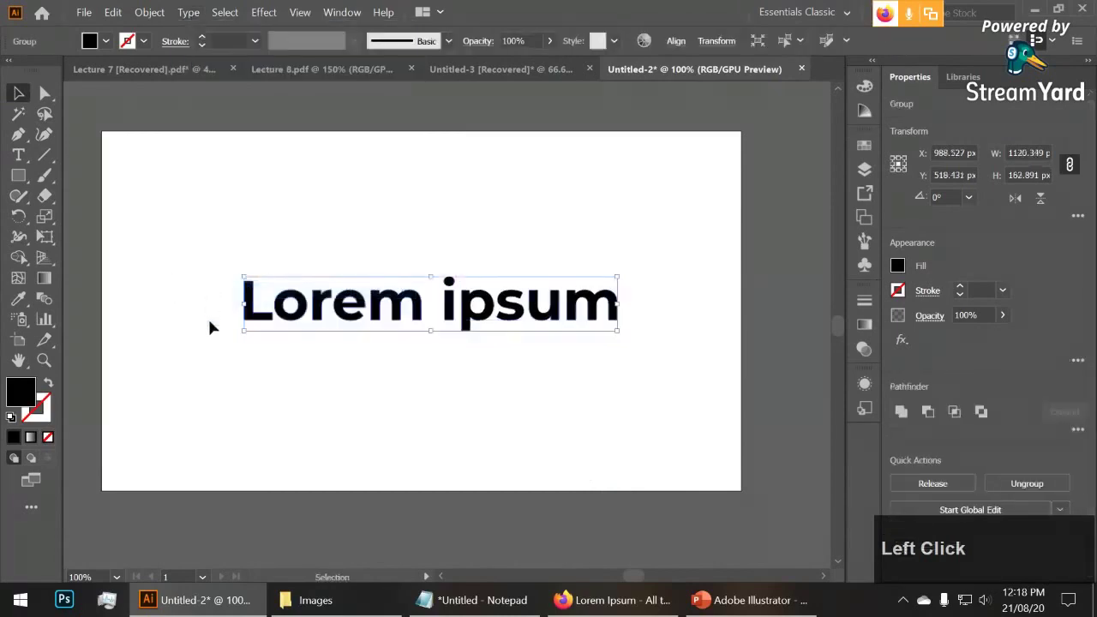
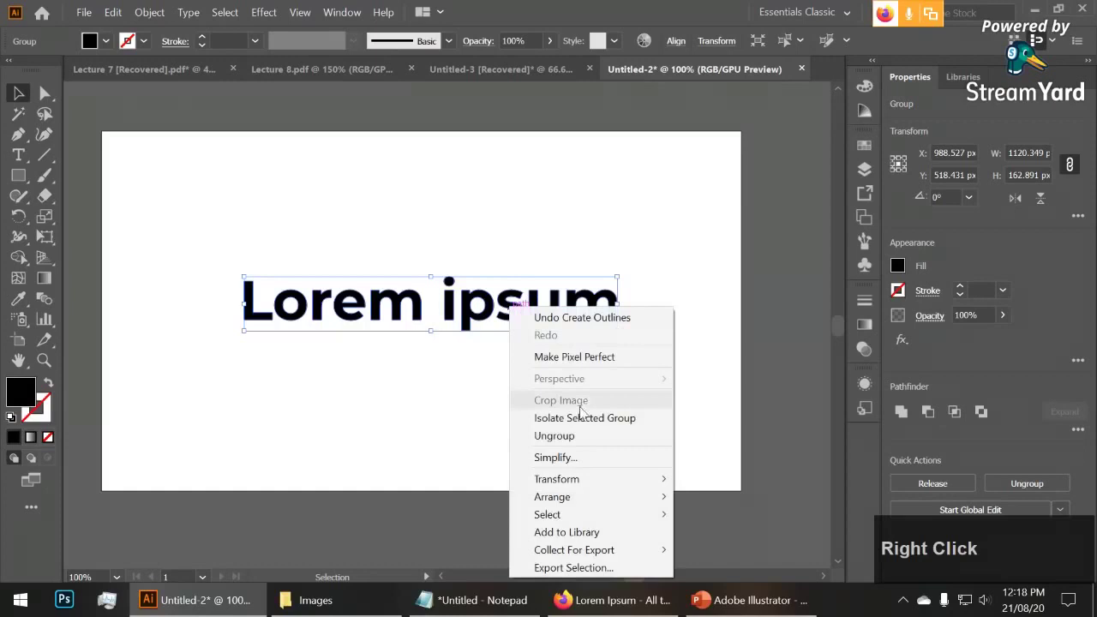
click(584, 438)
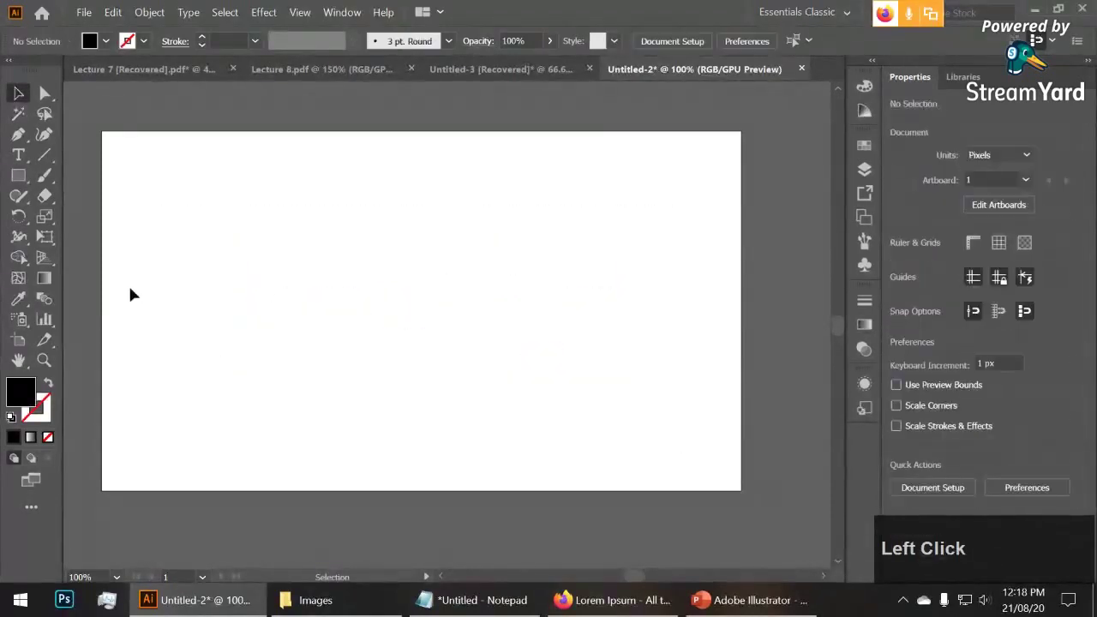
Place a new text point on the artboard and enter a capital E
click(20, 161)
key(shift+e)
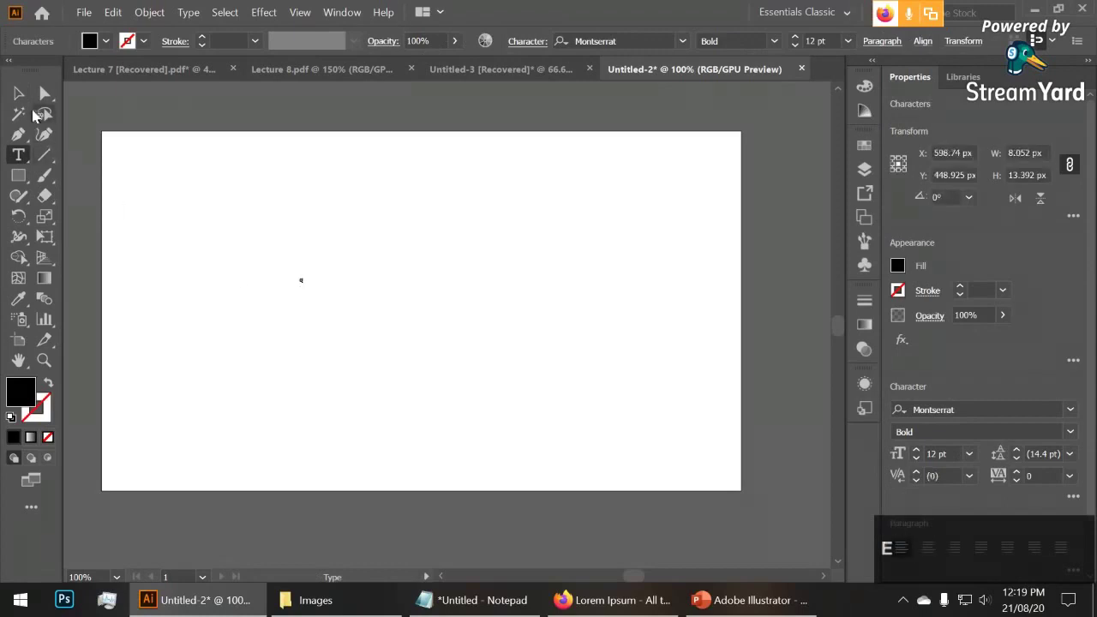
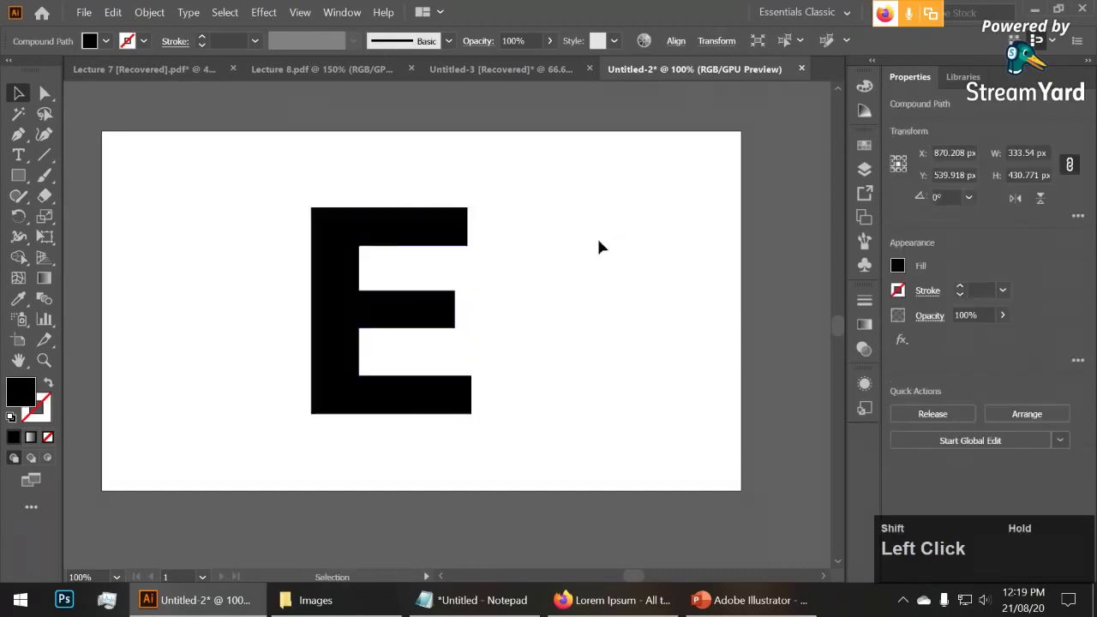
Fill the outlined E with a placed photo, delete it, and return to the Stationery Design document
click(76, 8)
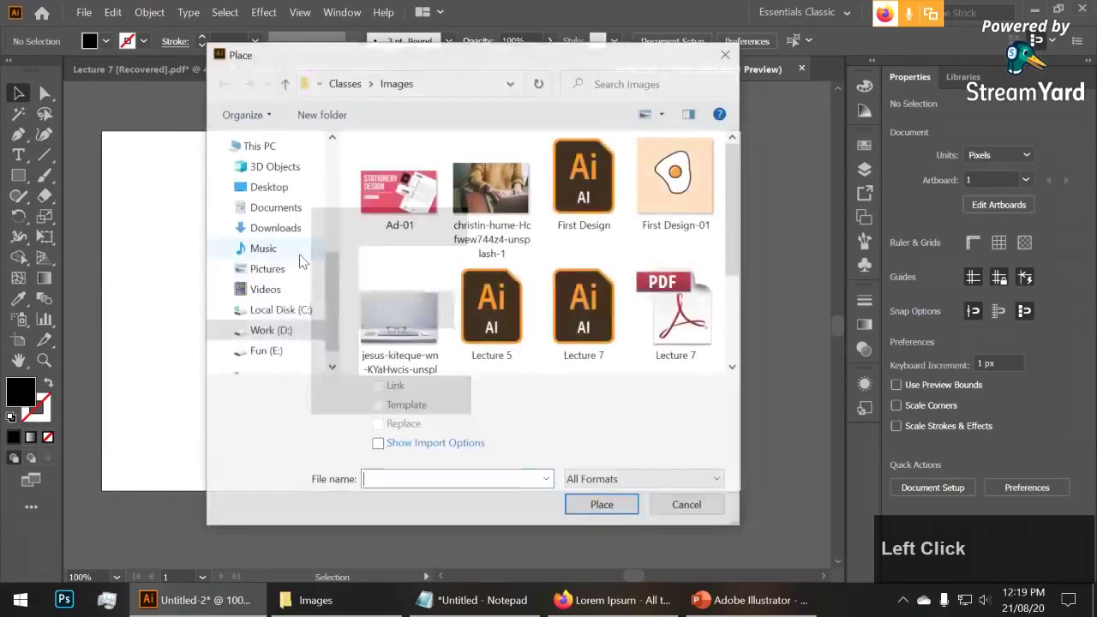
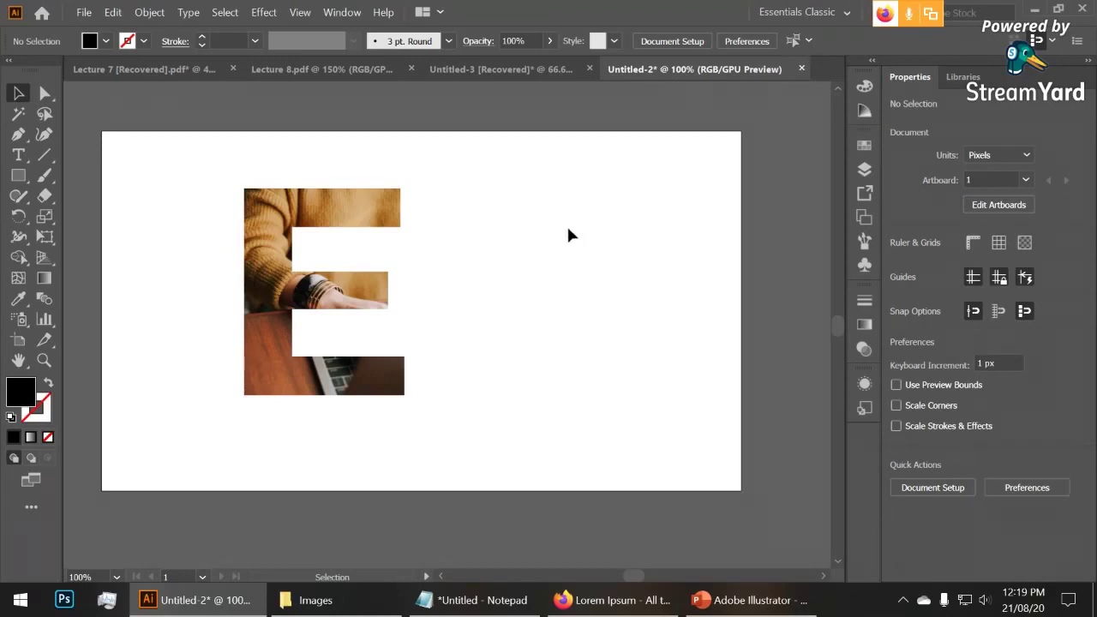
click(388, 189)
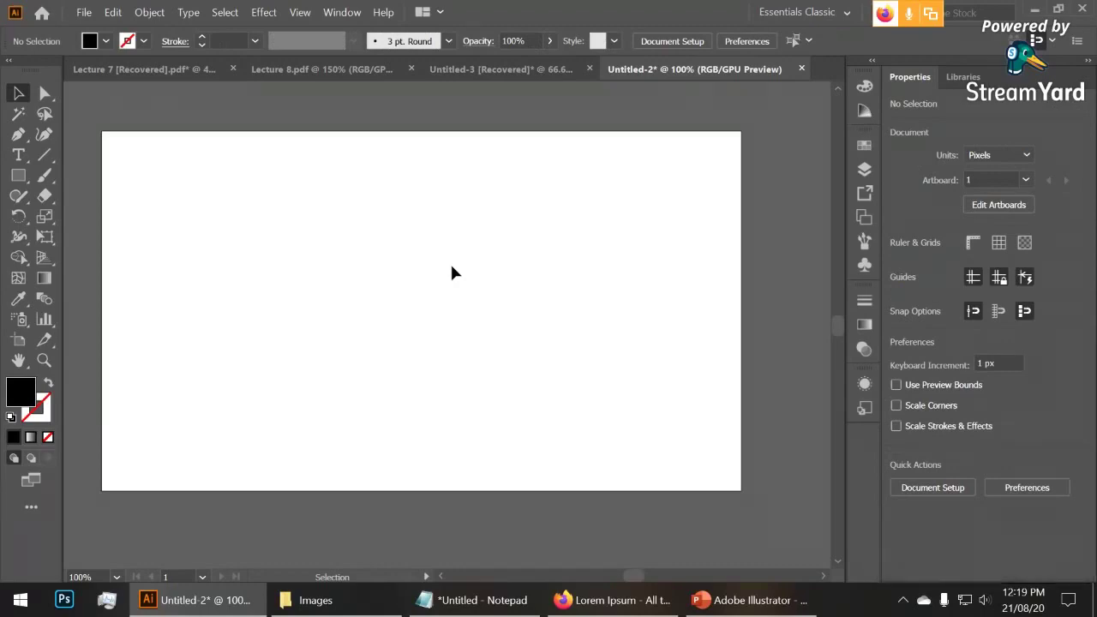
click(731, 592)
click(742, 602)
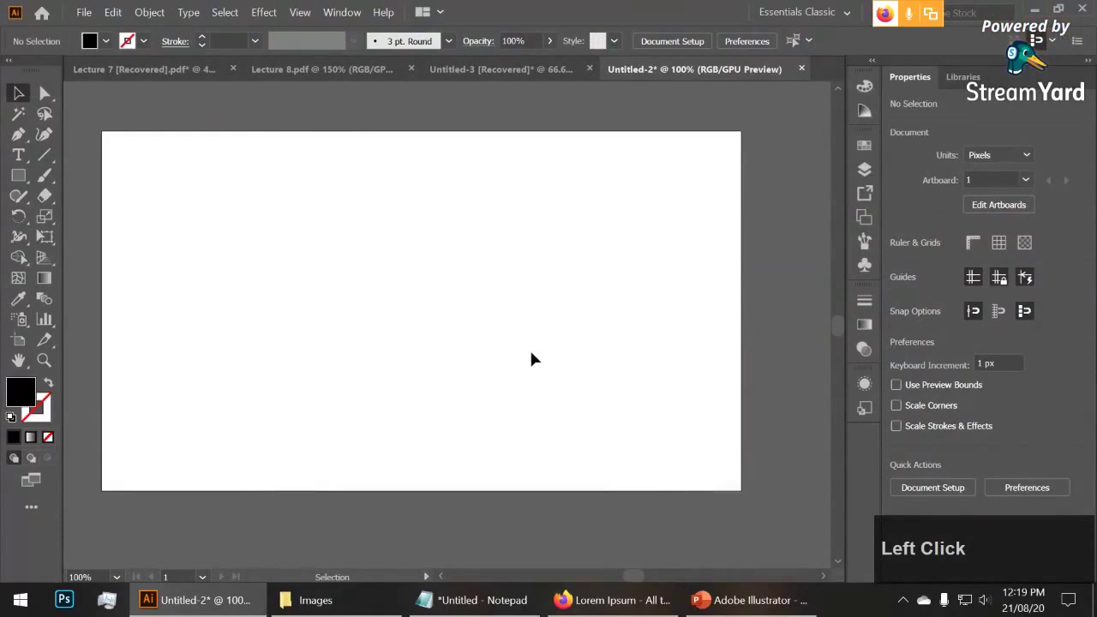
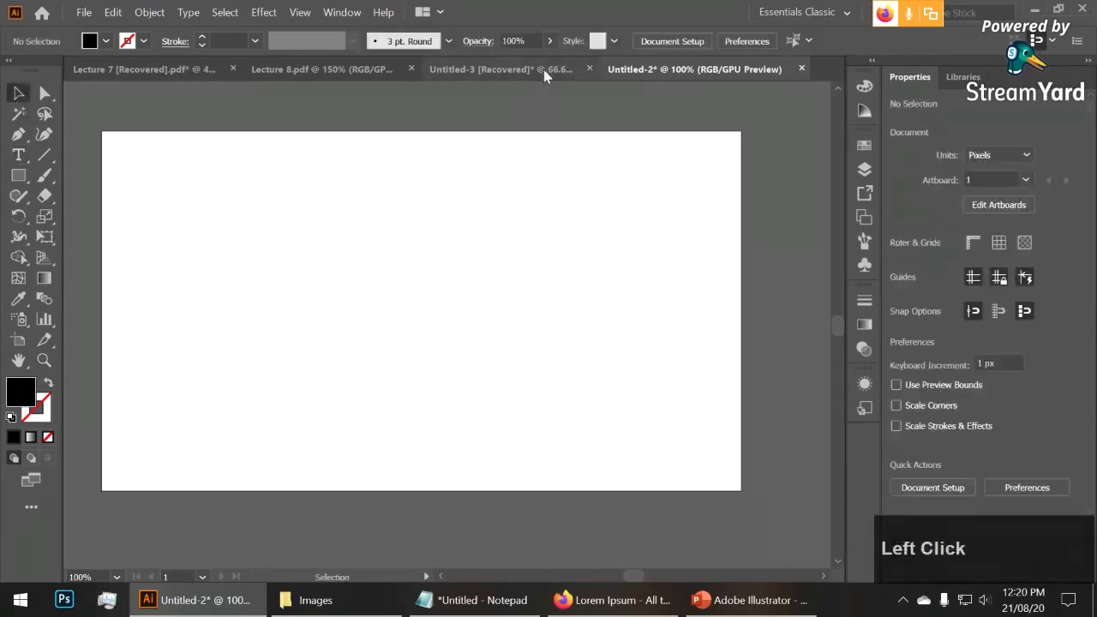
scroll(up, 3)
click(420, 321)
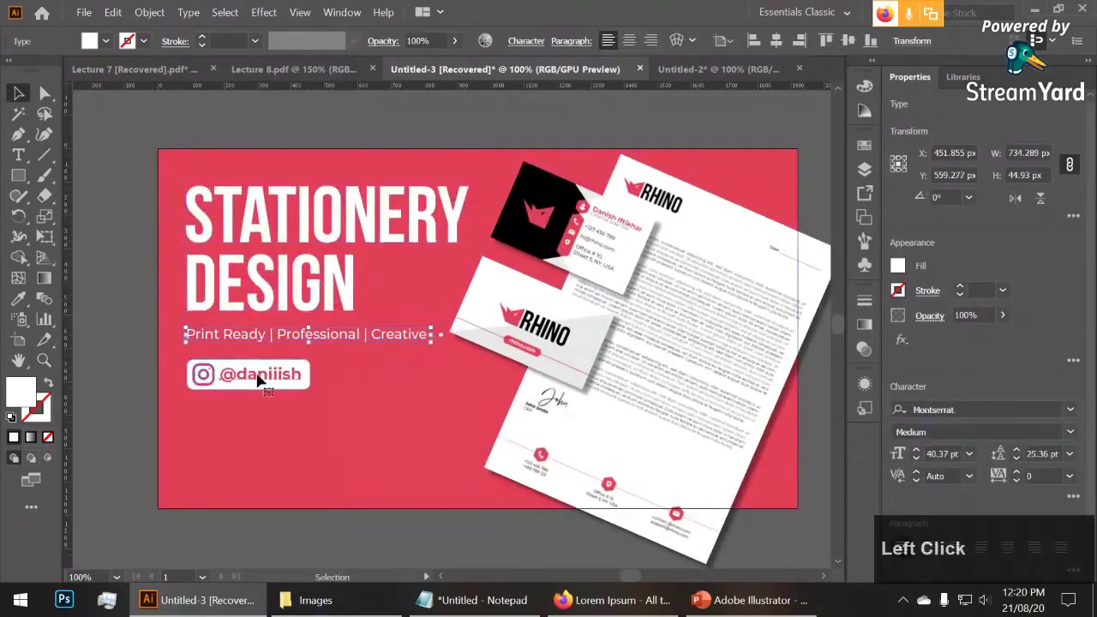
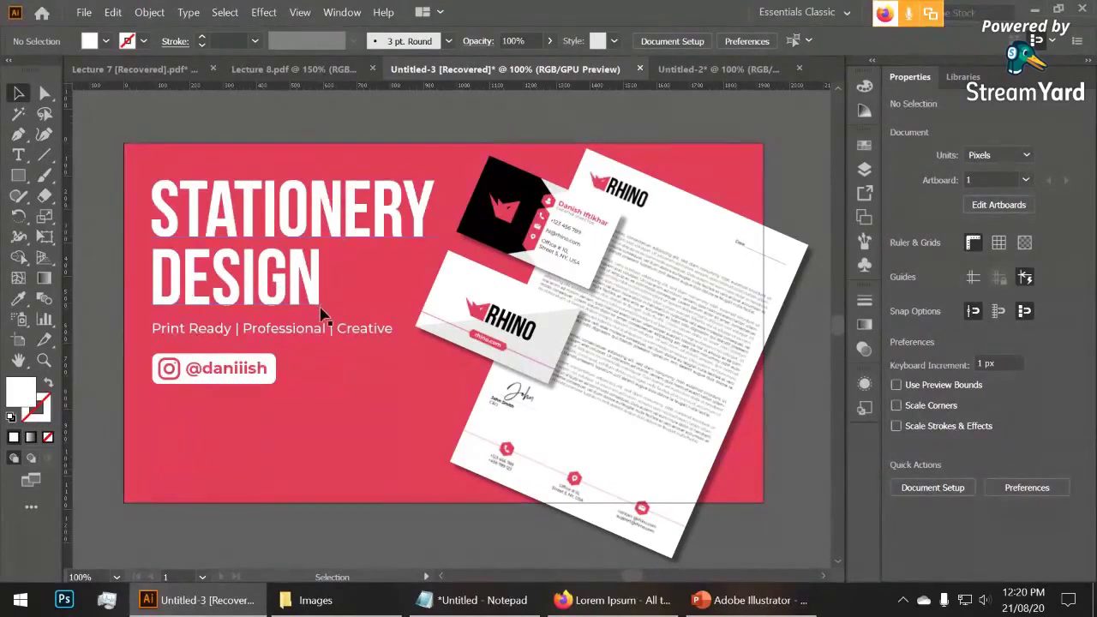
click(314, 288)
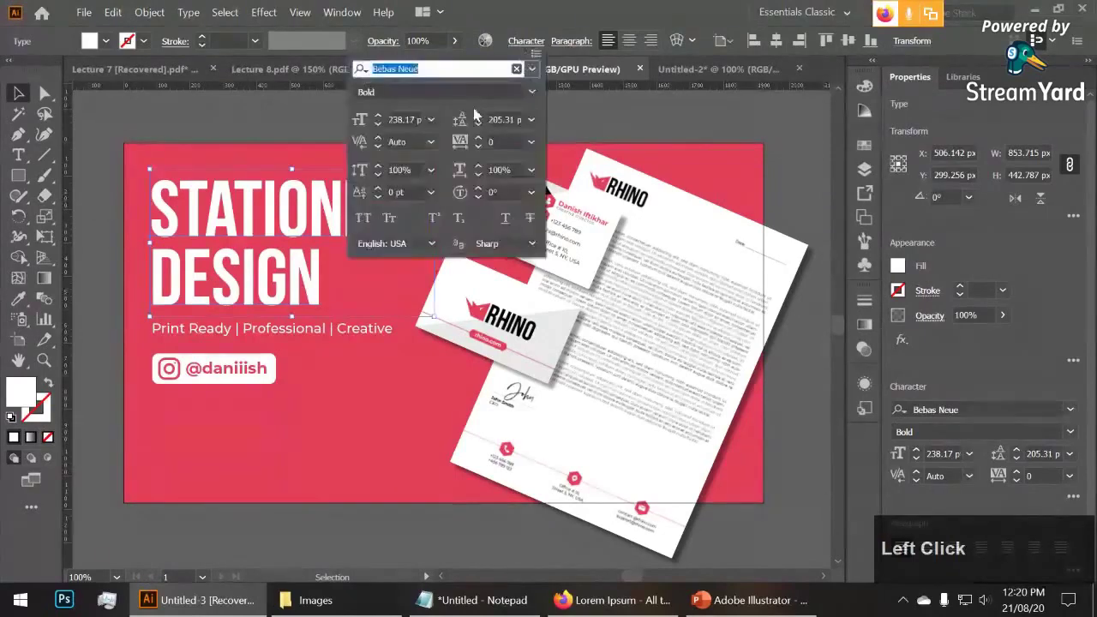
text(ari)
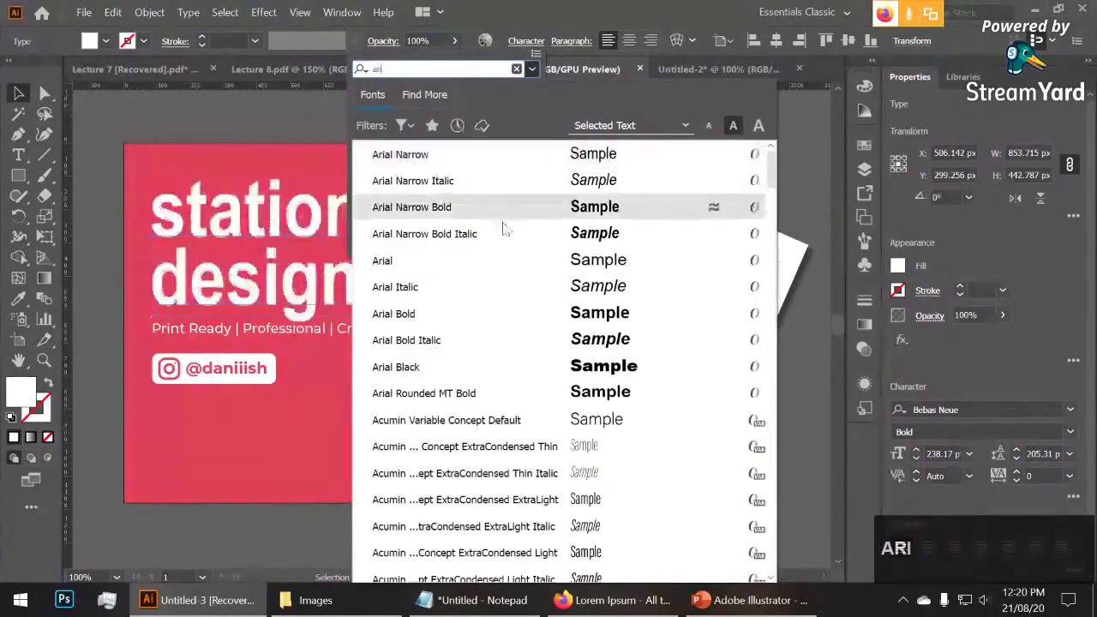
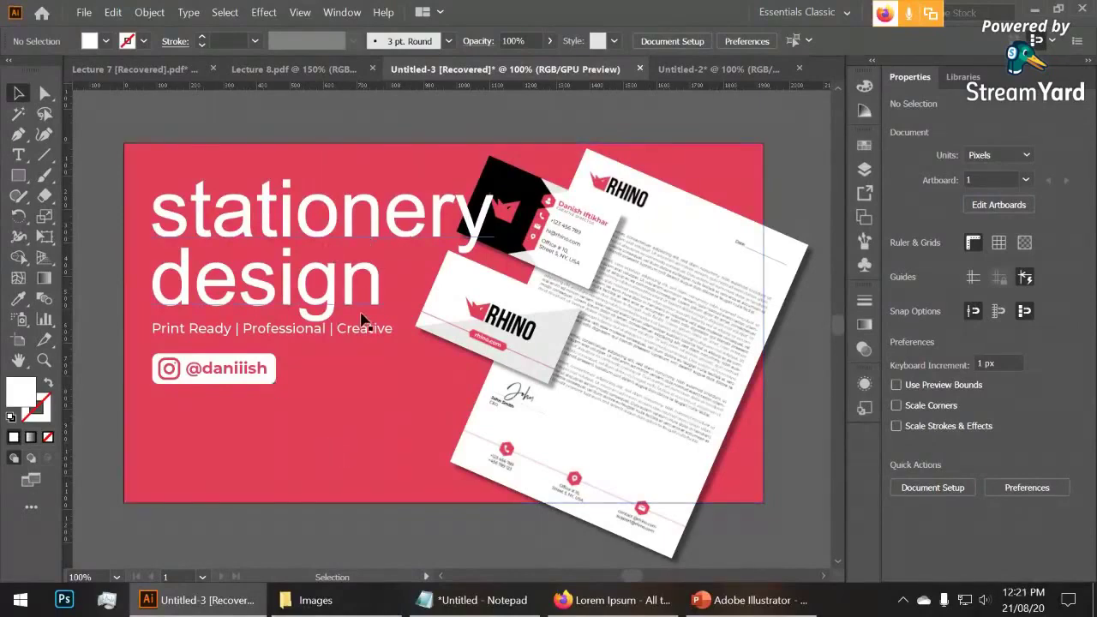
key(ctrl+z)
click(99, 284)
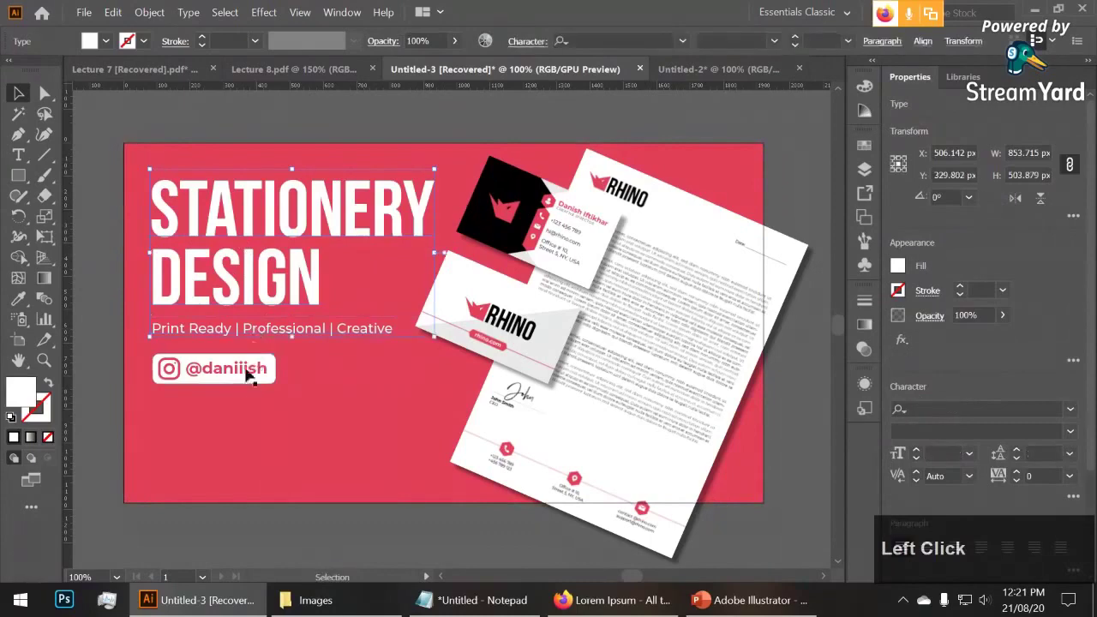
right_click(272, 262)
click(102, 285)
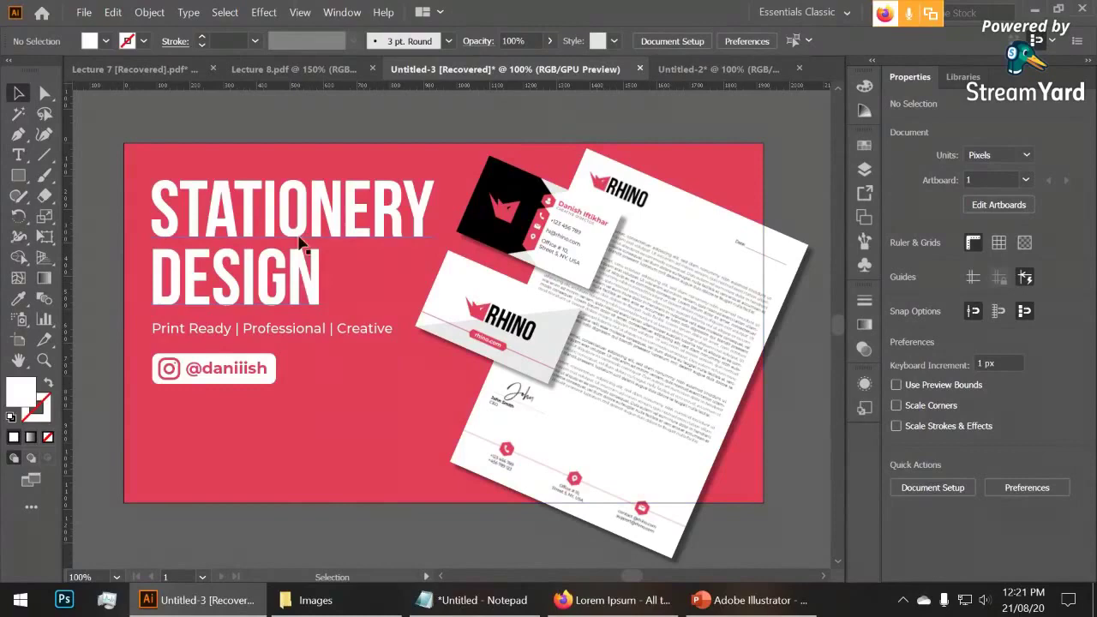
click(306, 233)
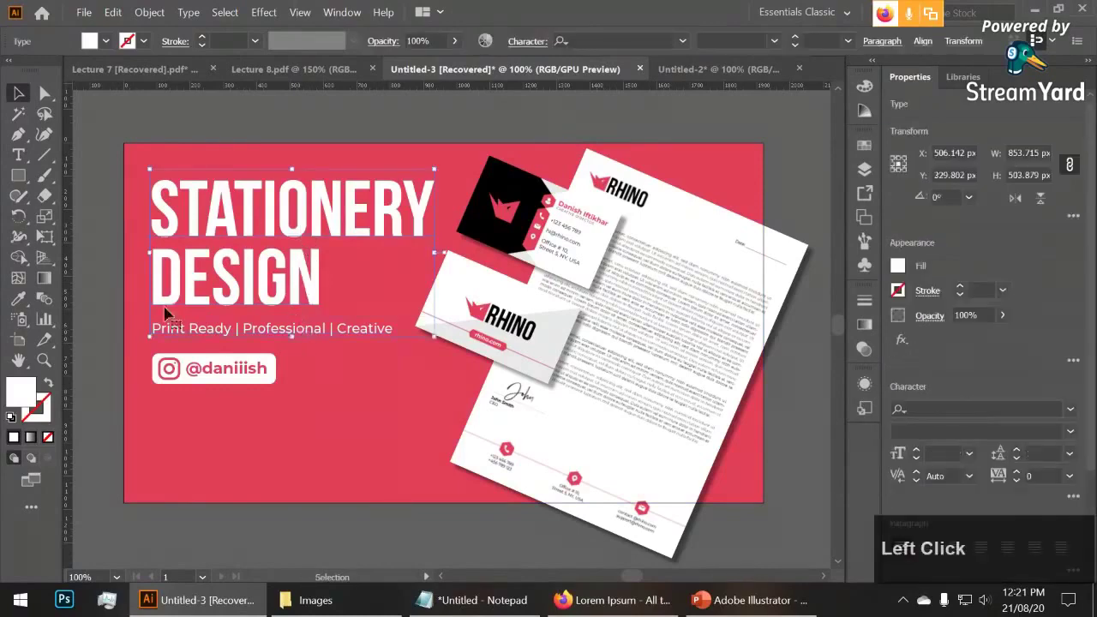
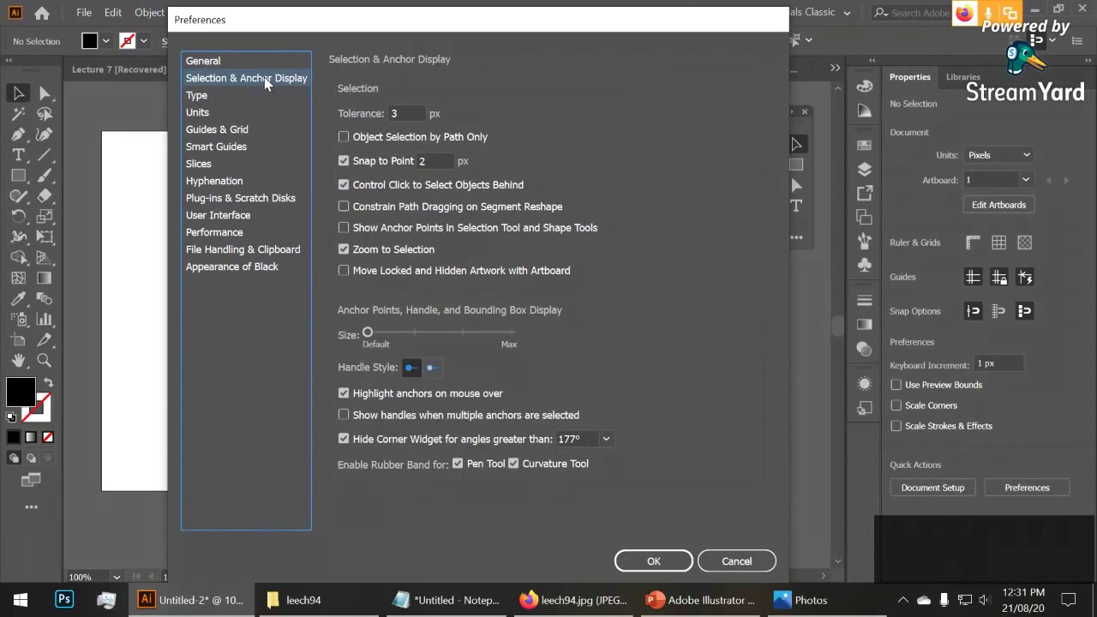
Review the Type, User Interface (darkest theme) and Performance preference pages
click(277, 98)
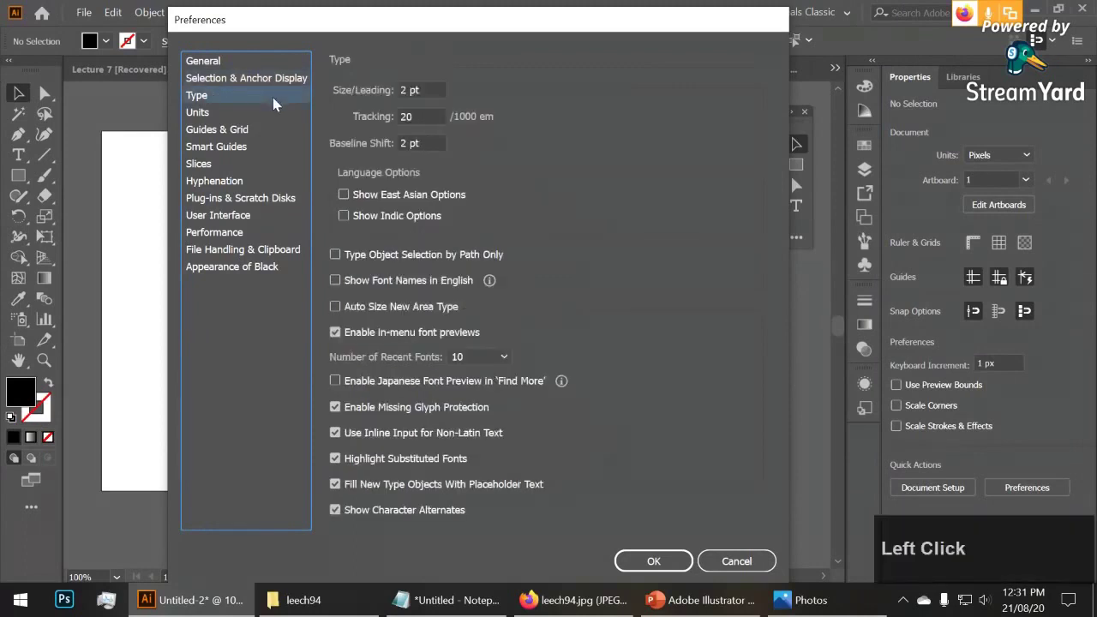
click(282, 116)
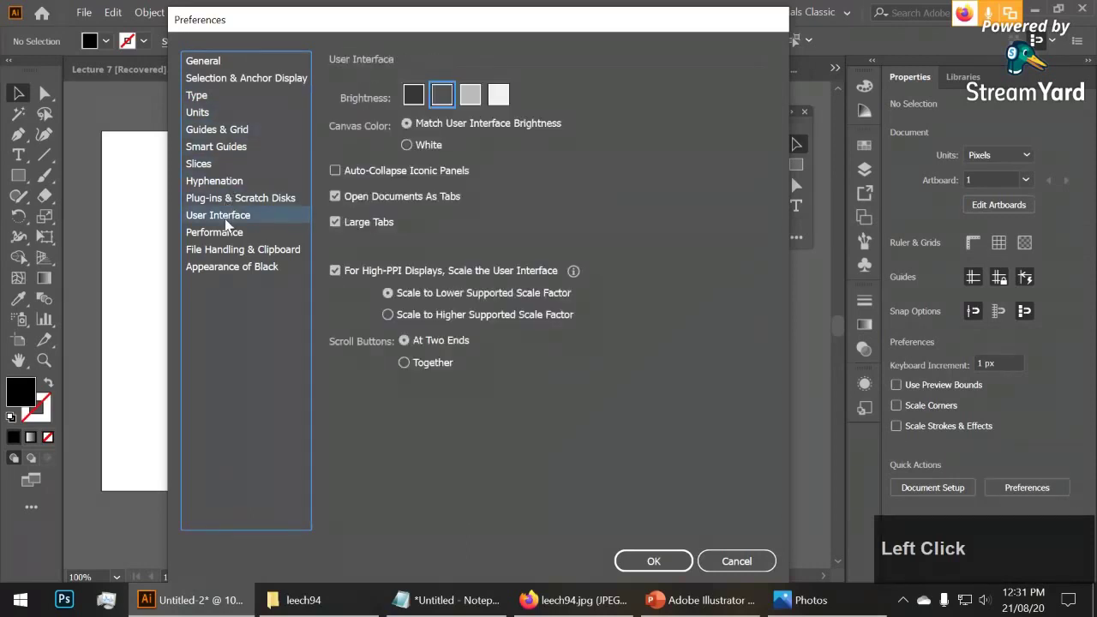
click(421, 101)
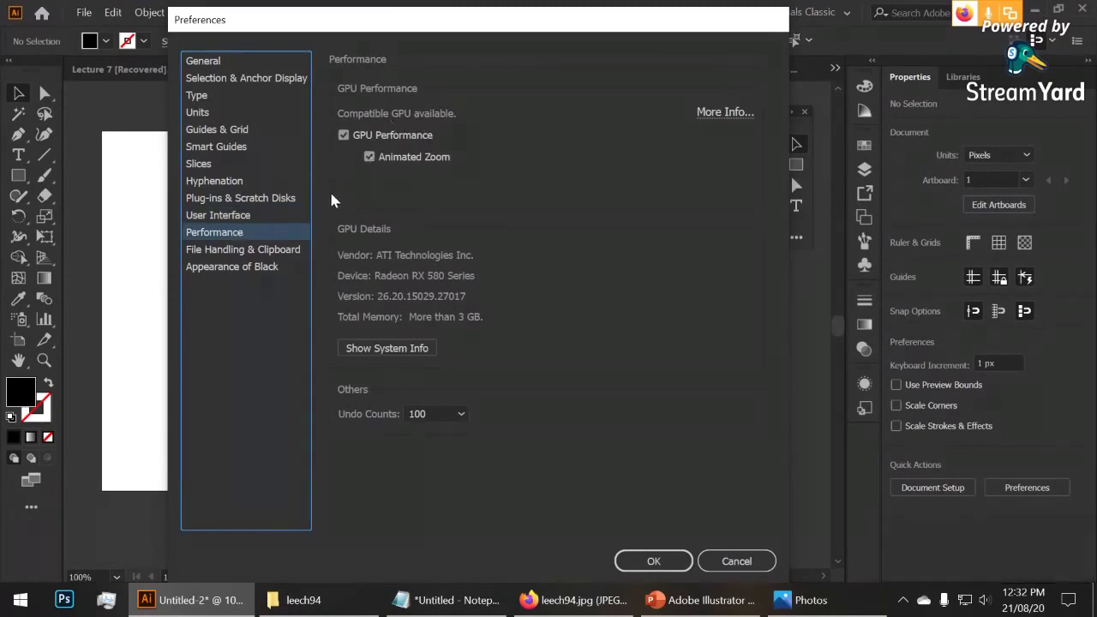
click(277, 253)
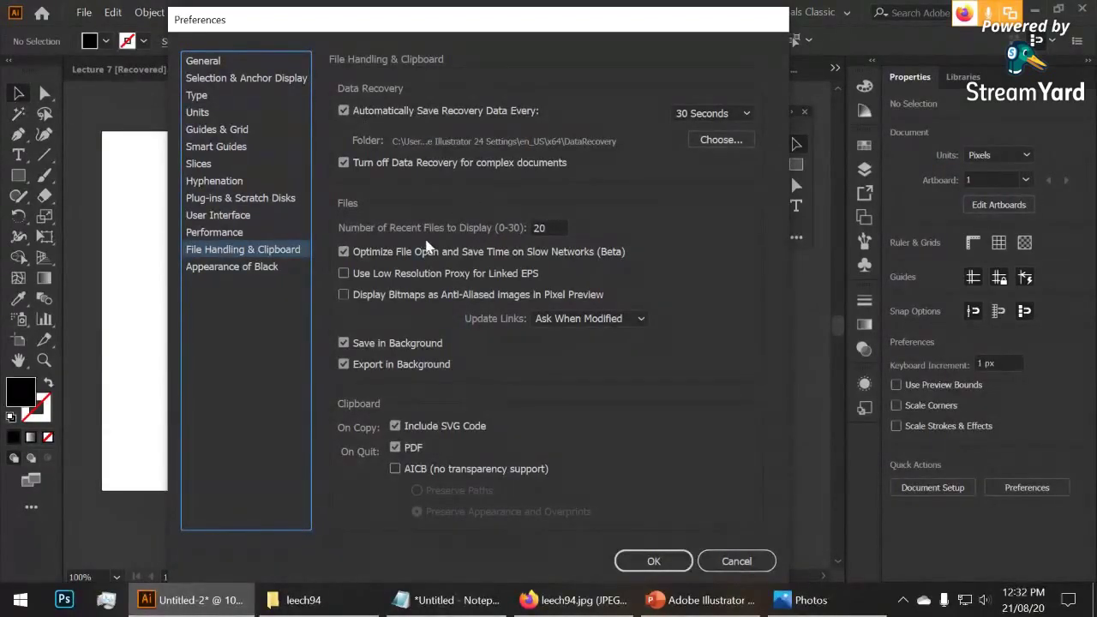
click(429, 241)
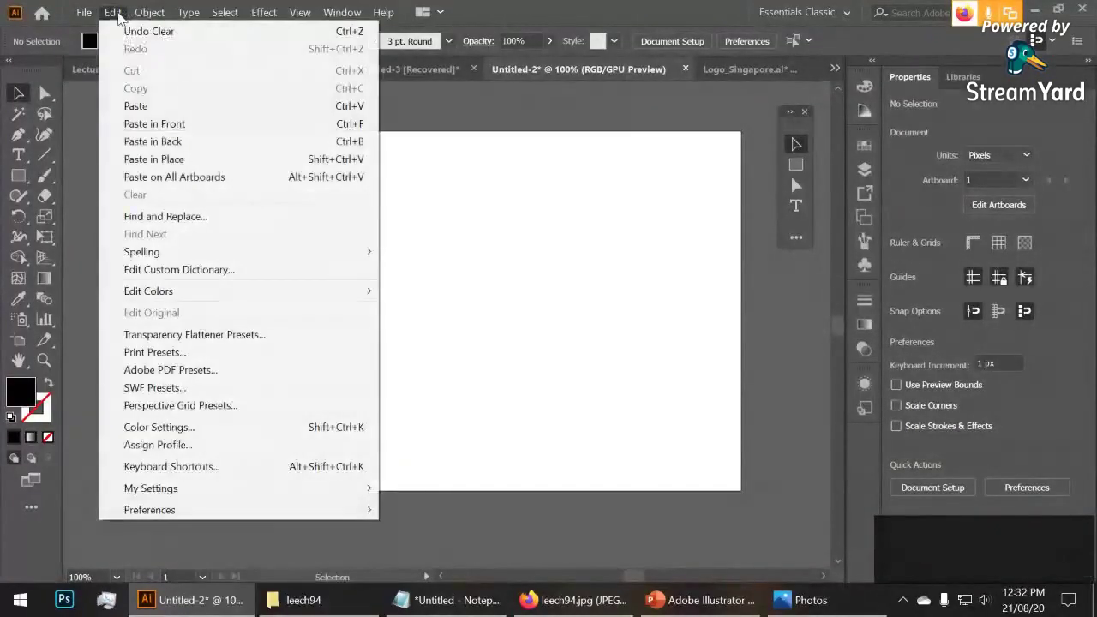
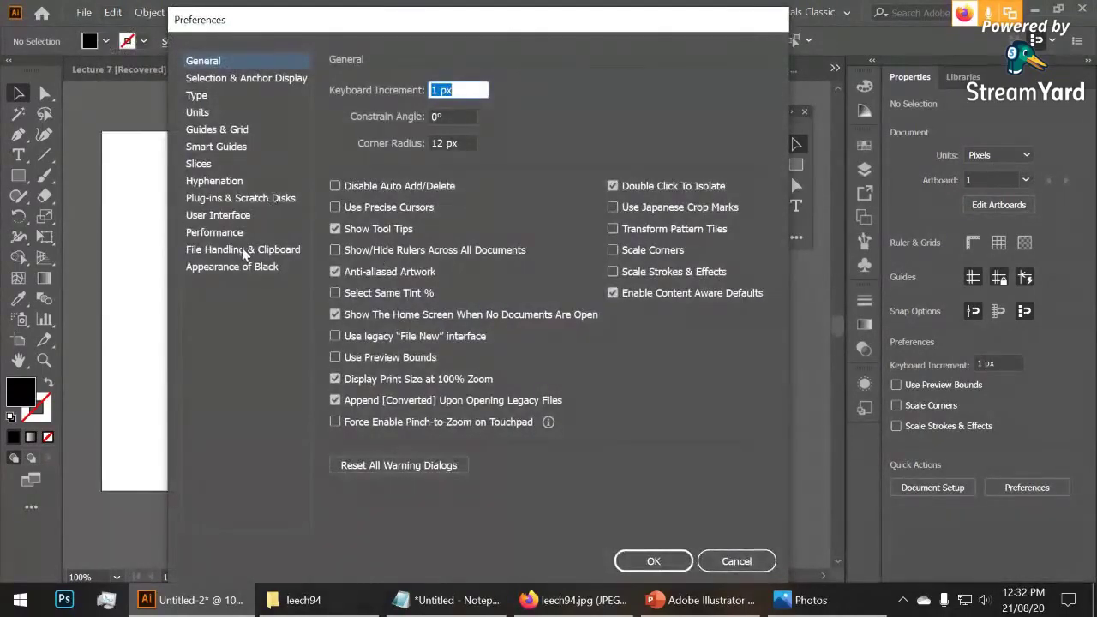
In File Handling & Clipboard, keep the recovery save interval at 30 Seconds
click(244, 253)
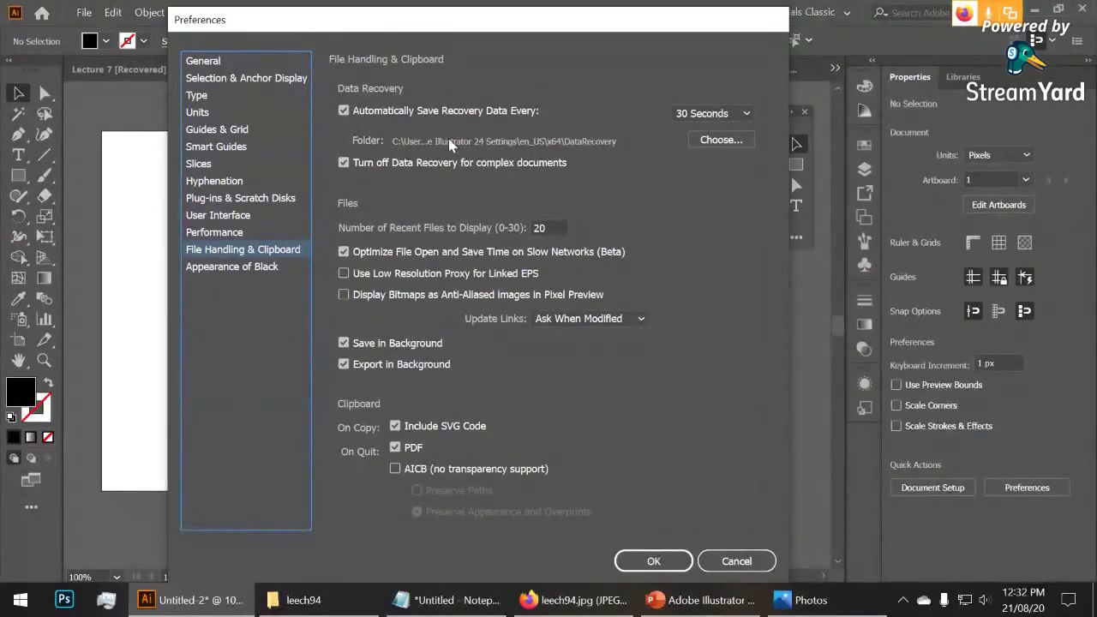
click(743, 113)
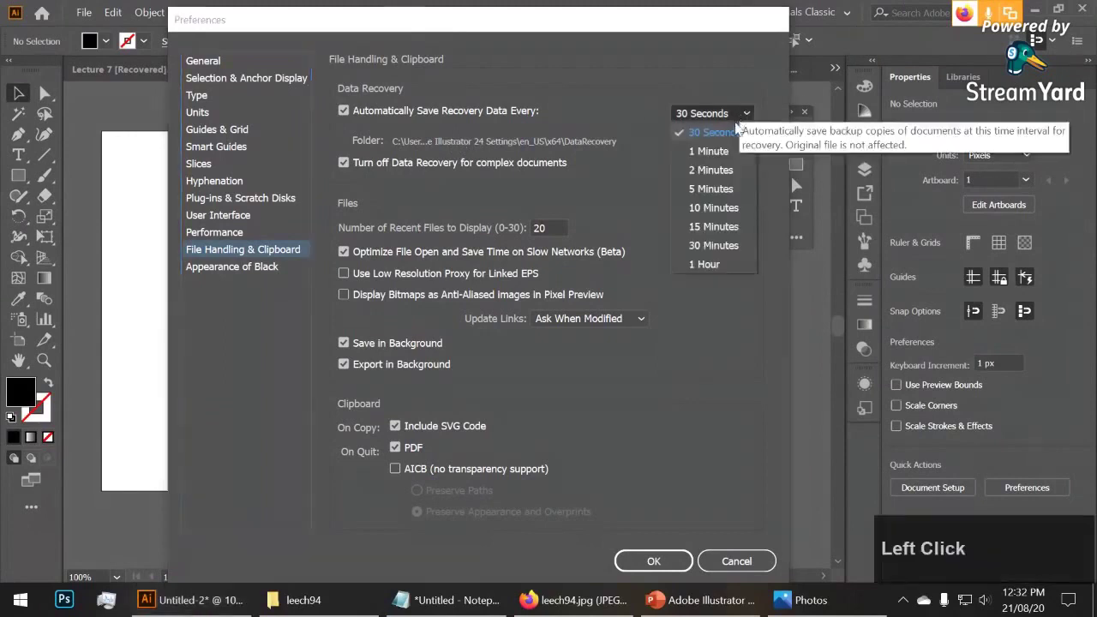
click(730, 116)
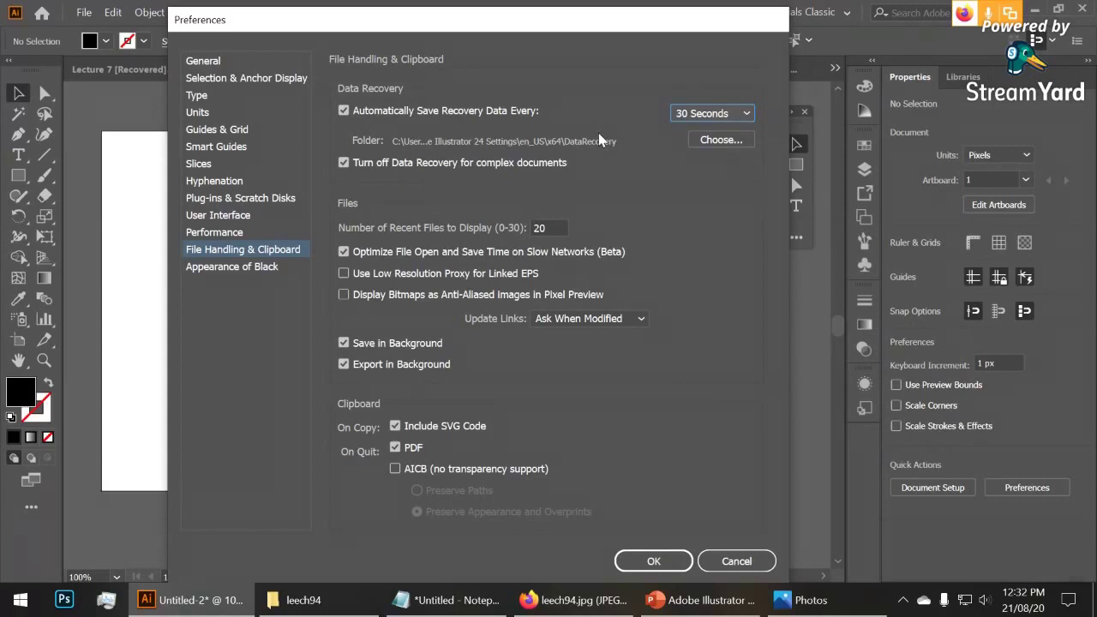
click(730, 109)
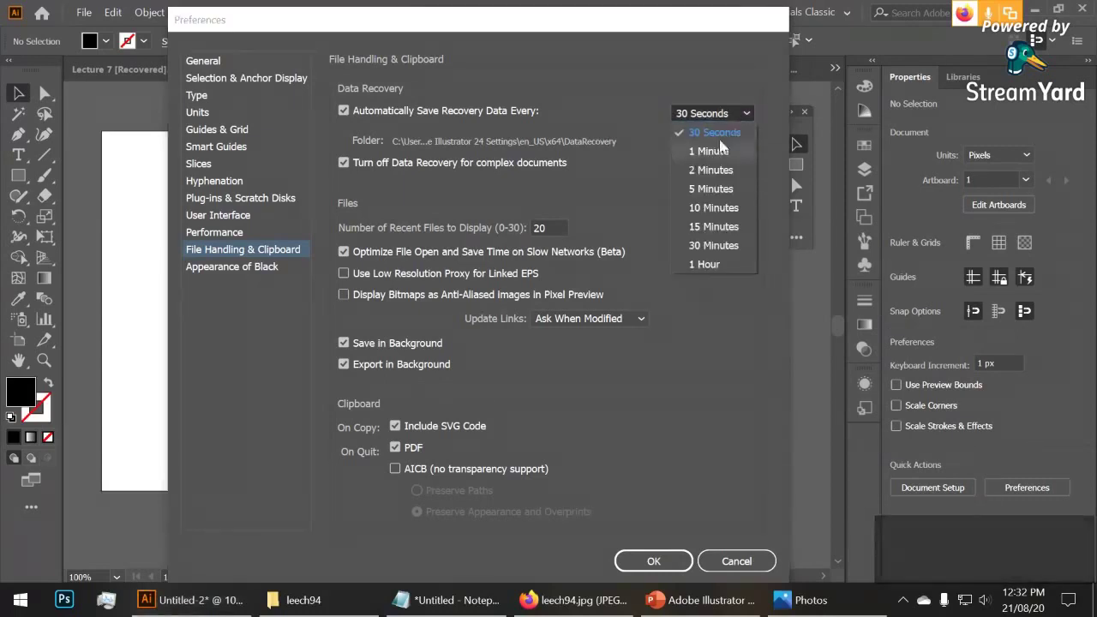
click(673, 302)
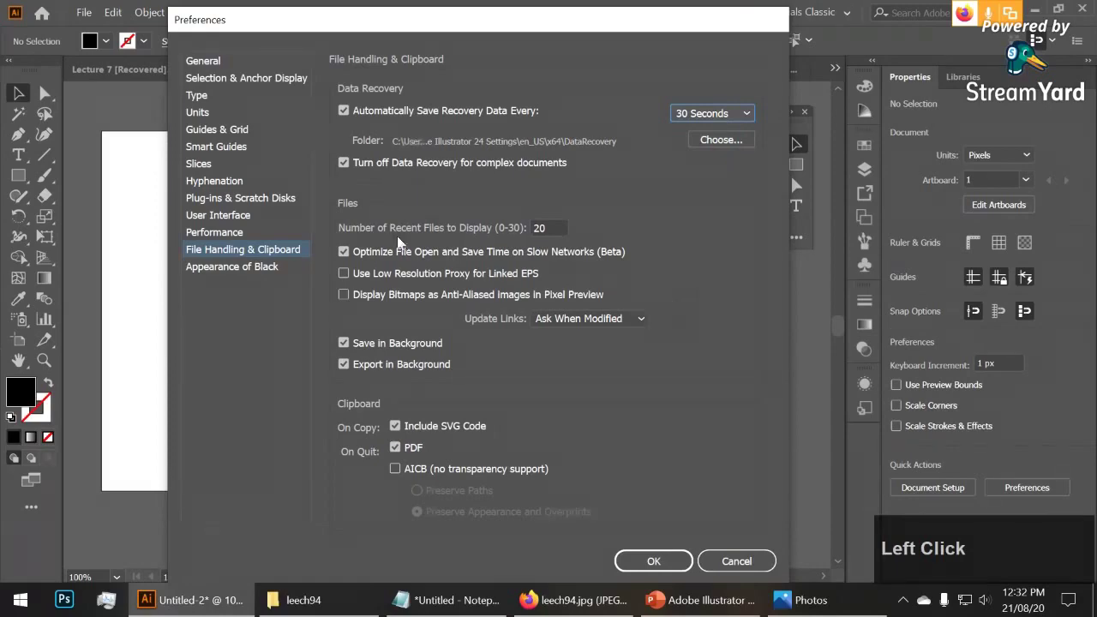
Visit the User Interface preferences and return to File Handling & Clipboard
click(260, 79)
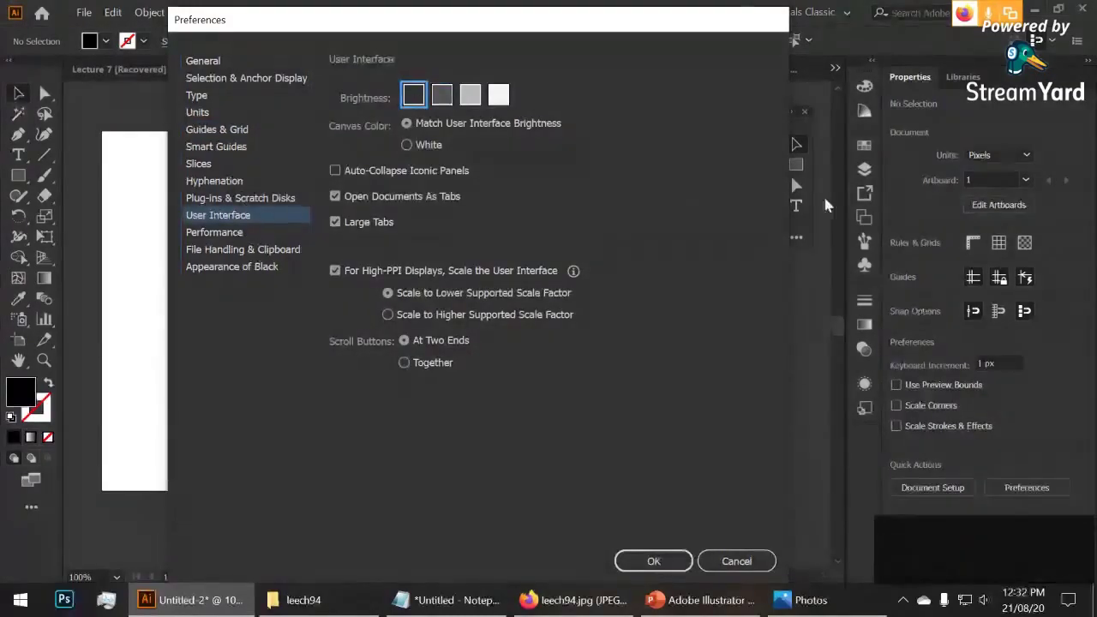
click(259, 236)
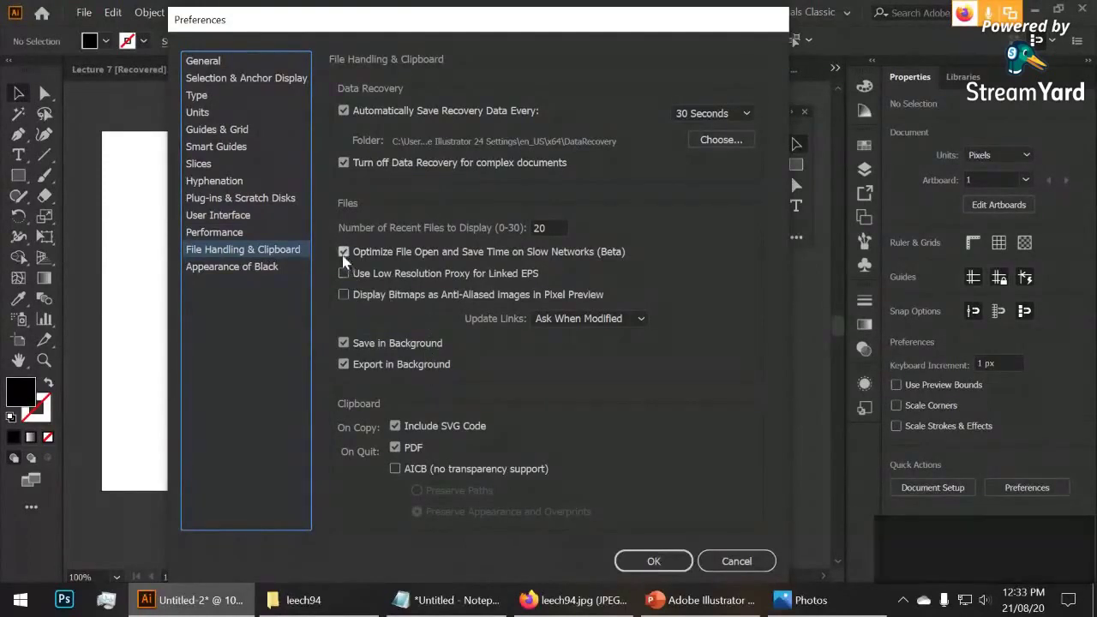
click(279, 269)
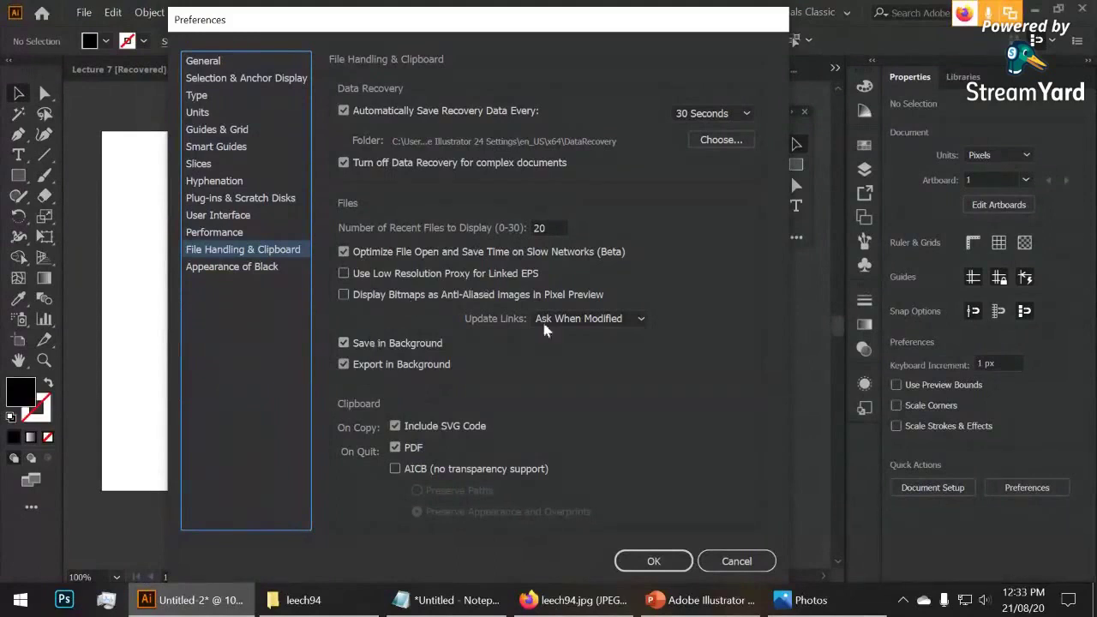
On the Performance page, keep Undo Counts at 100 from the 50/100/200 choices
click(573, 318)
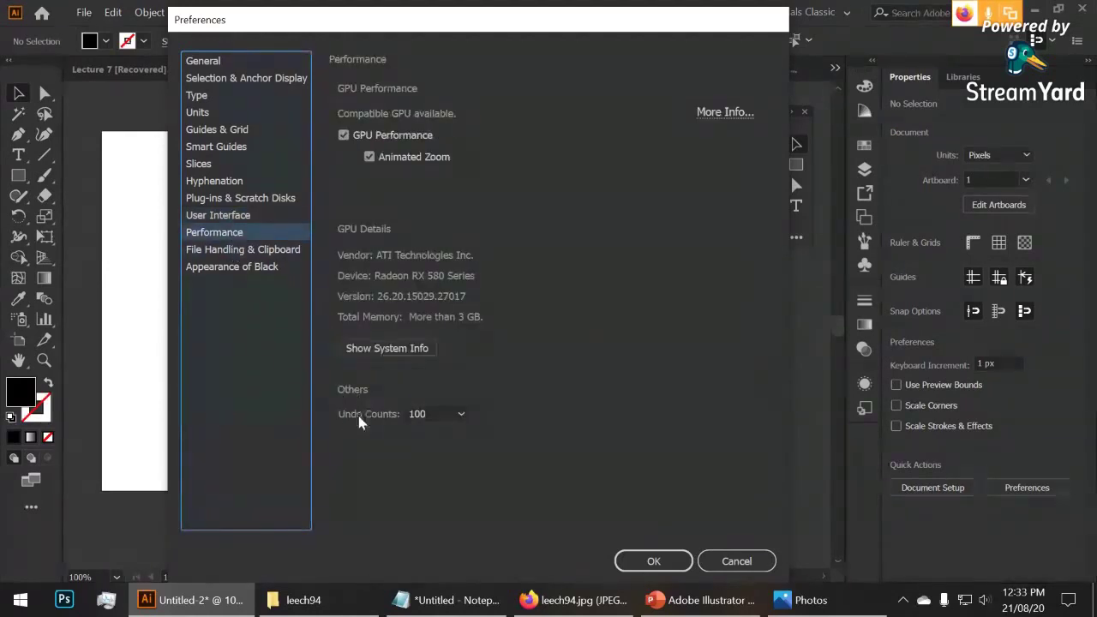
click(448, 419)
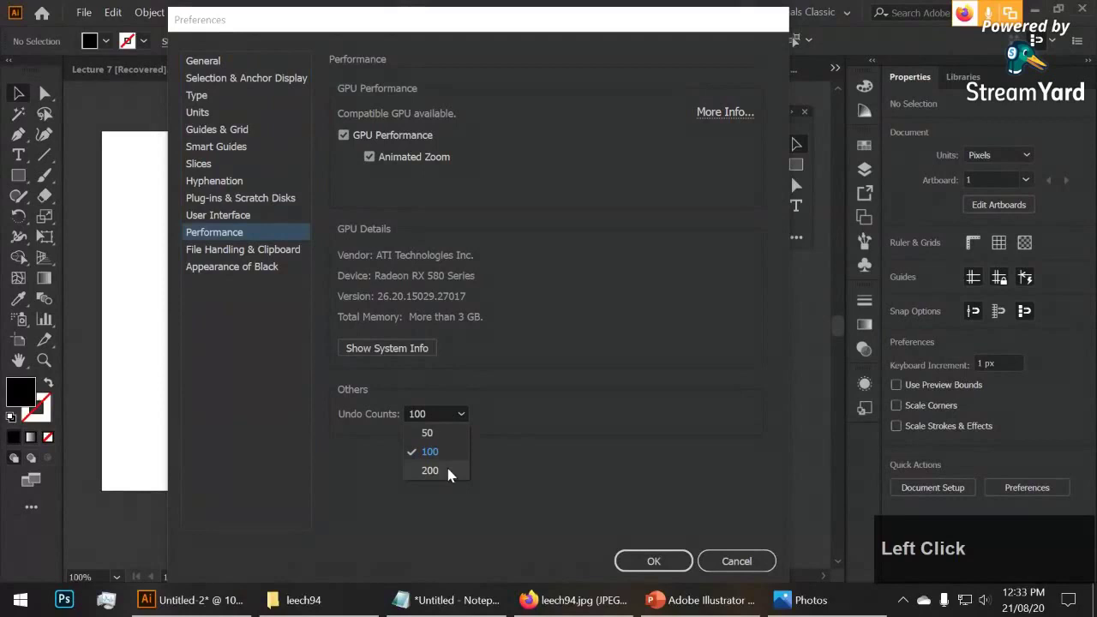
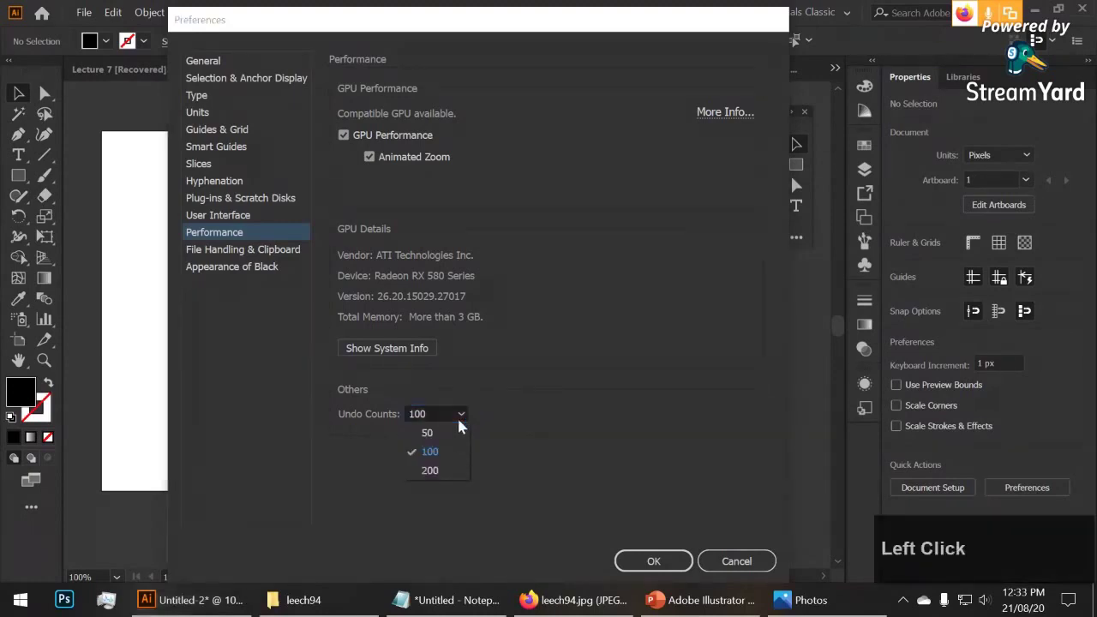
click(463, 419)
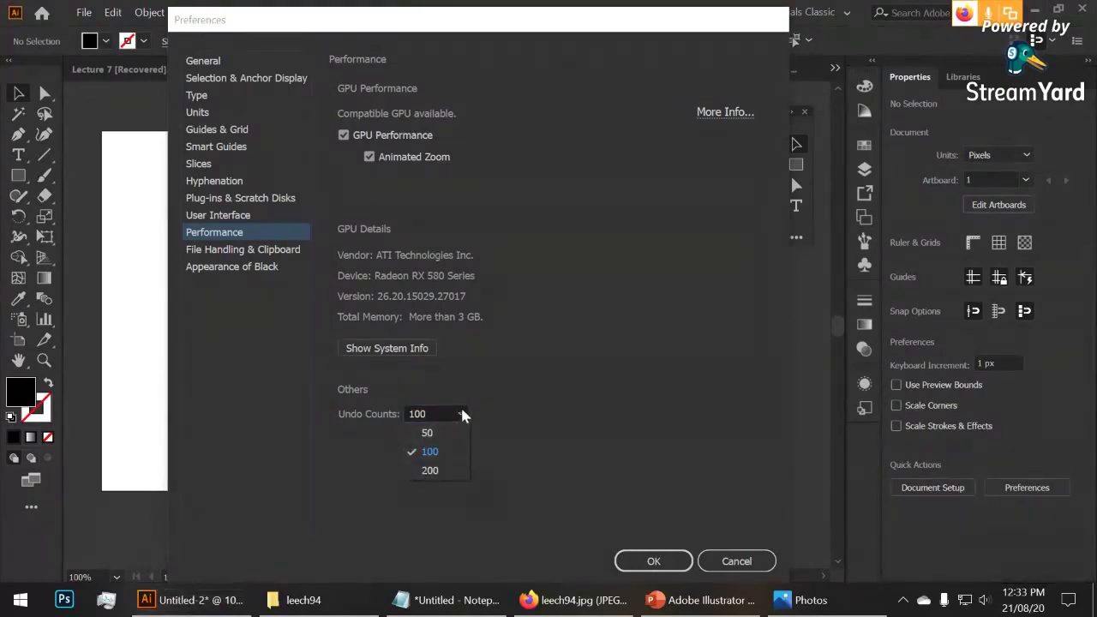
click(465, 411)
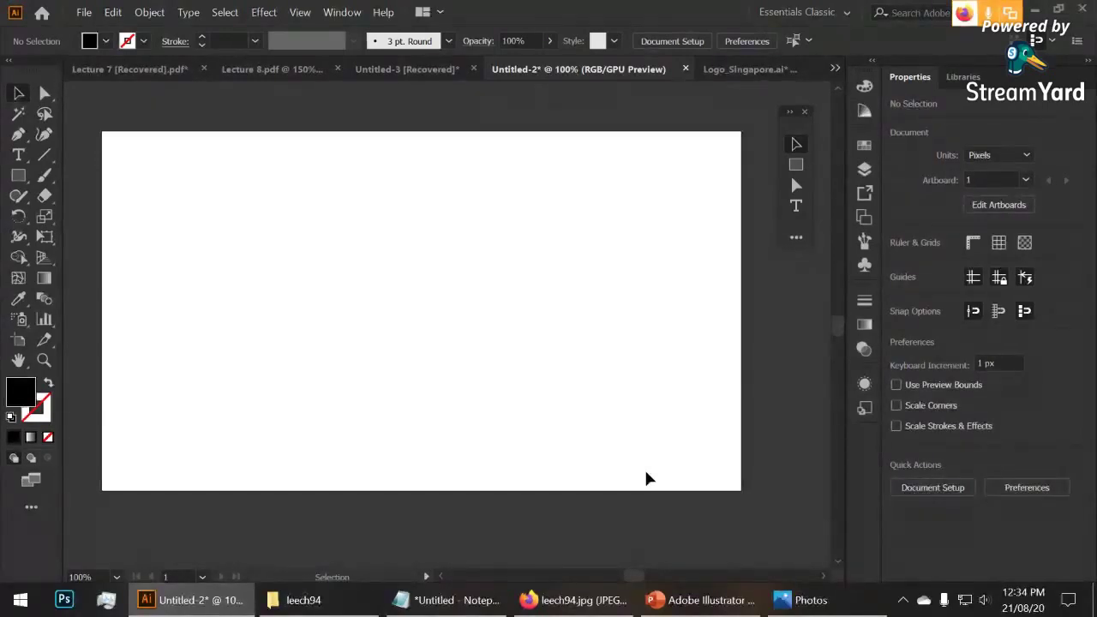
click(808, 113)
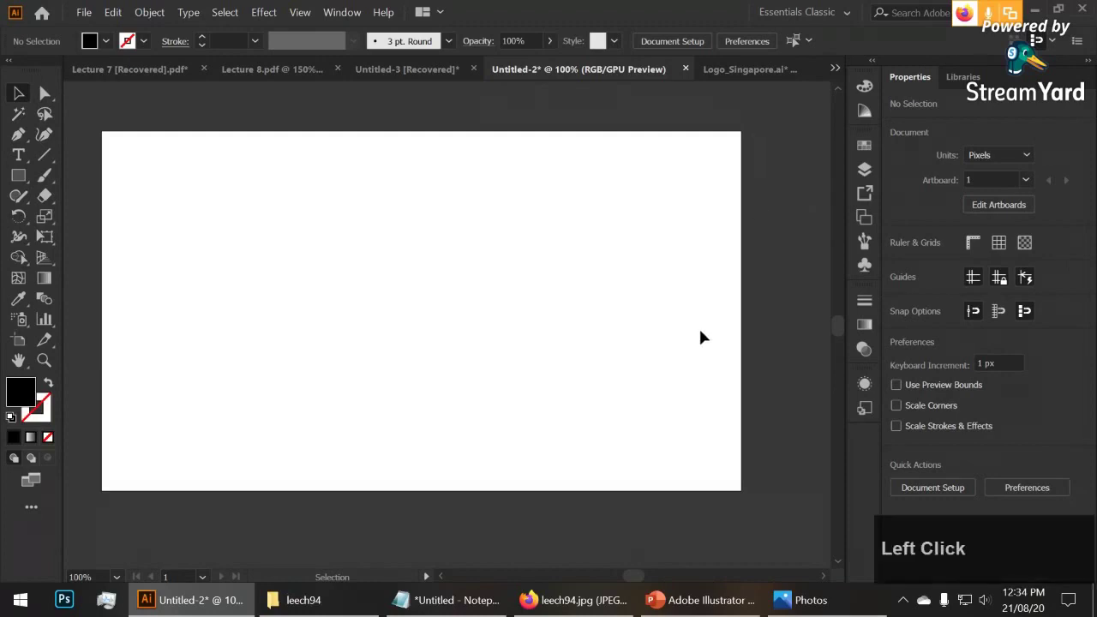